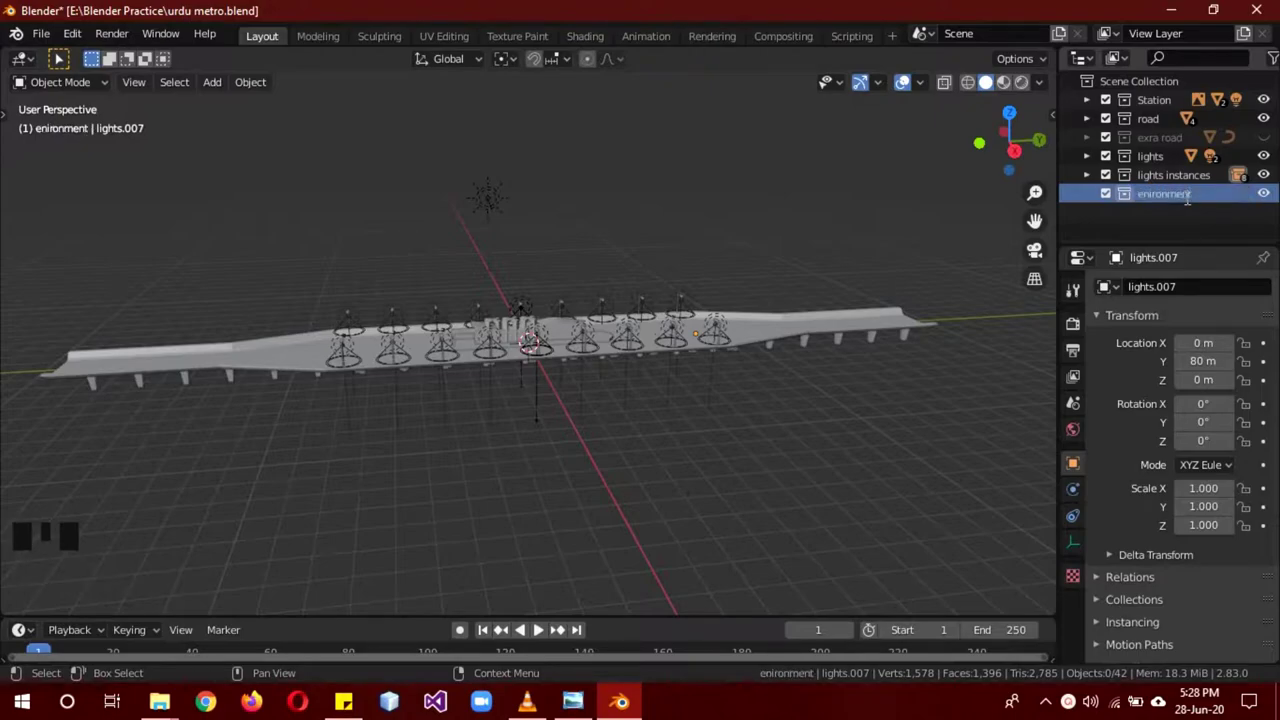
Add a plane to the environment collection and scale it to about 316 as a huge ground.
click(1191, 202)
key(shift+a)
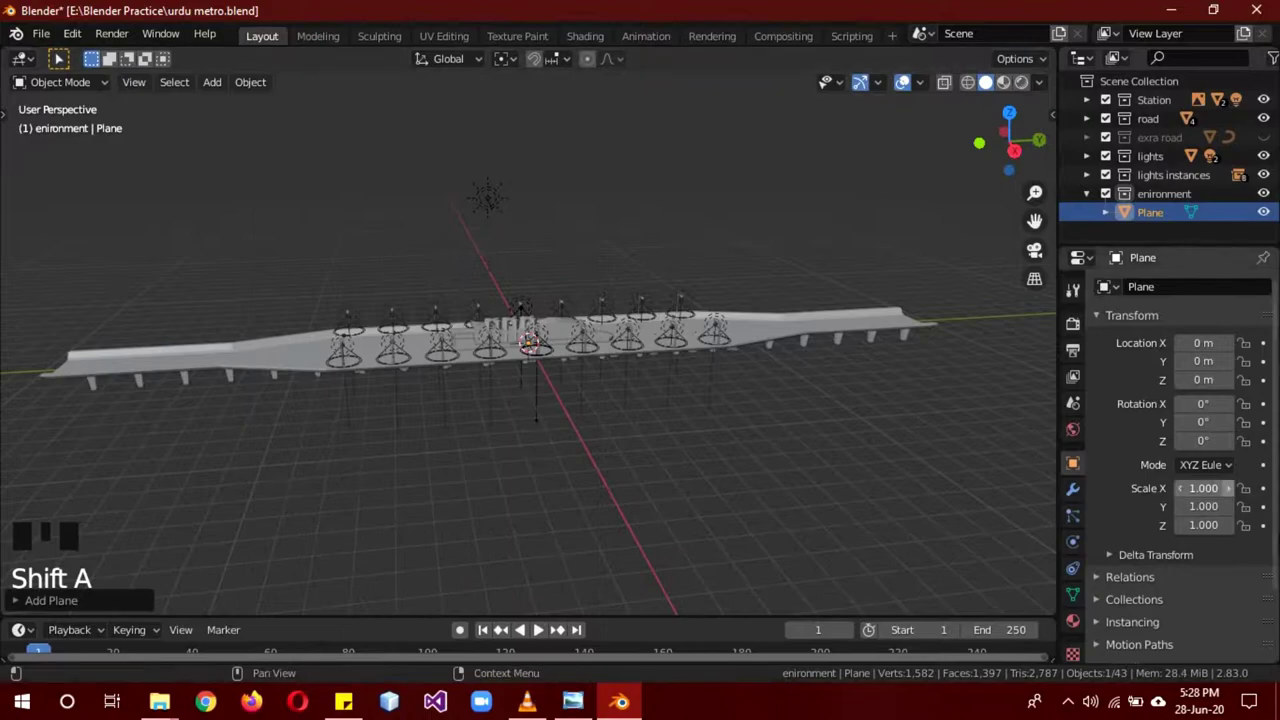
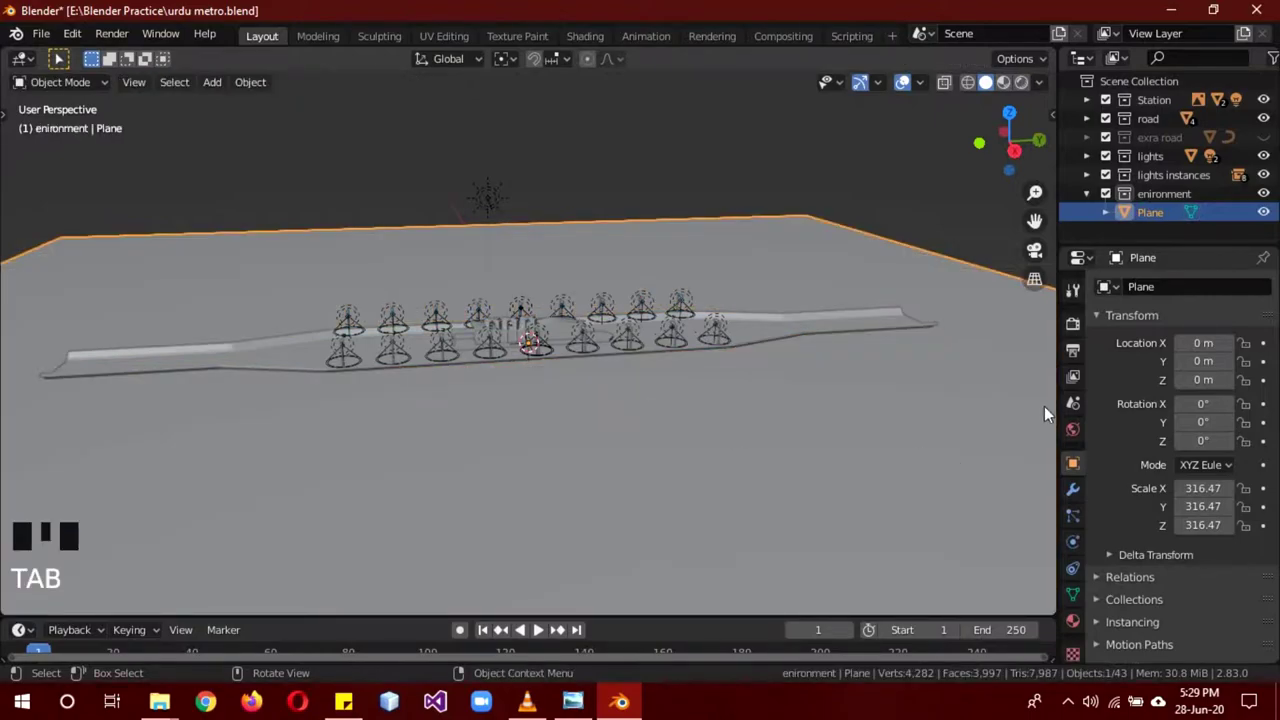
Add a Displace modifier to the plane with midlevel 1 and strength 0.5.
click(1078, 496)
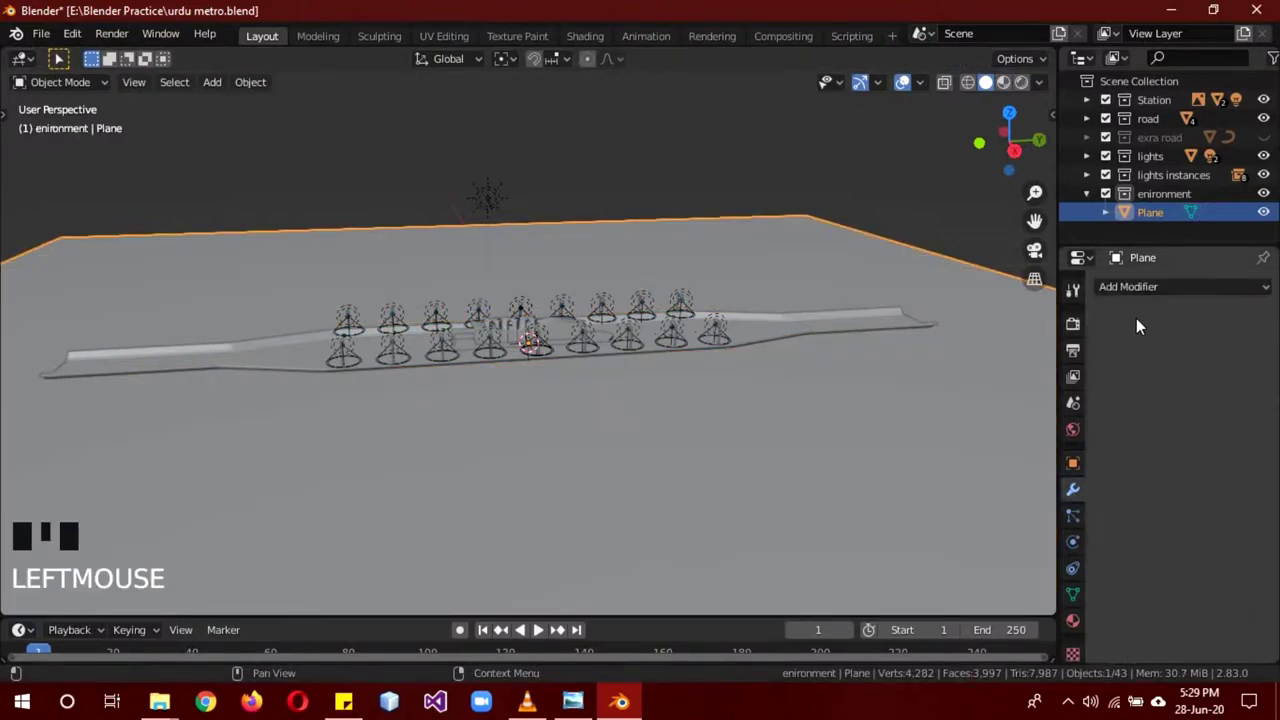
drag(1139, 296, 916, 384)
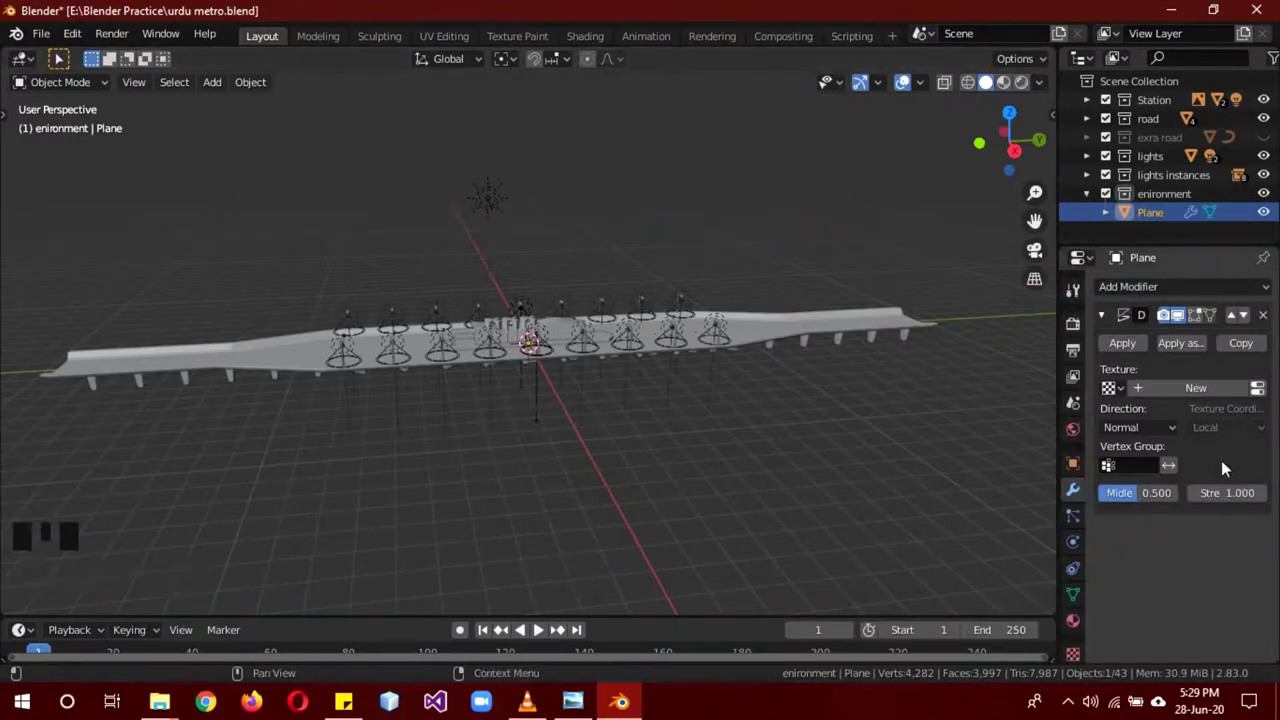
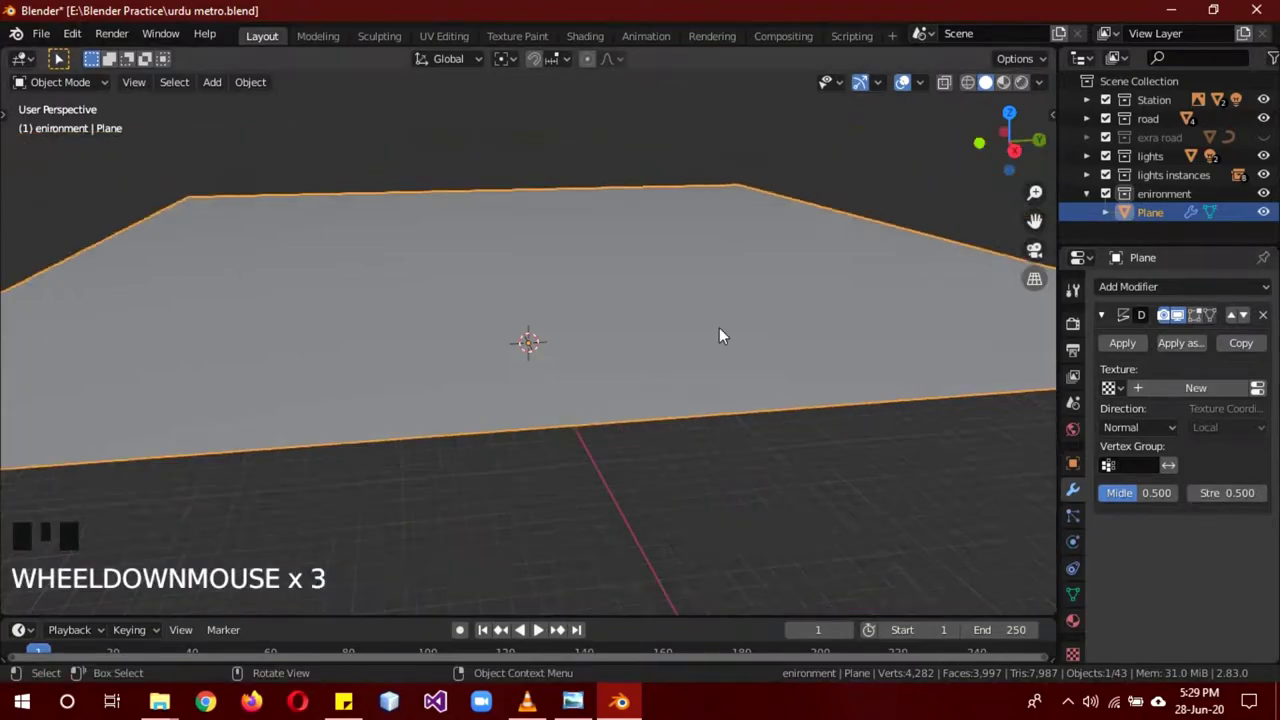
drag(1160, 498, 820, 442)
scroll(up, 3)
Lower the plane along Z so it sits below the bridge, checking from the side view.
drag(871, 435, 917, 460)
key(g)
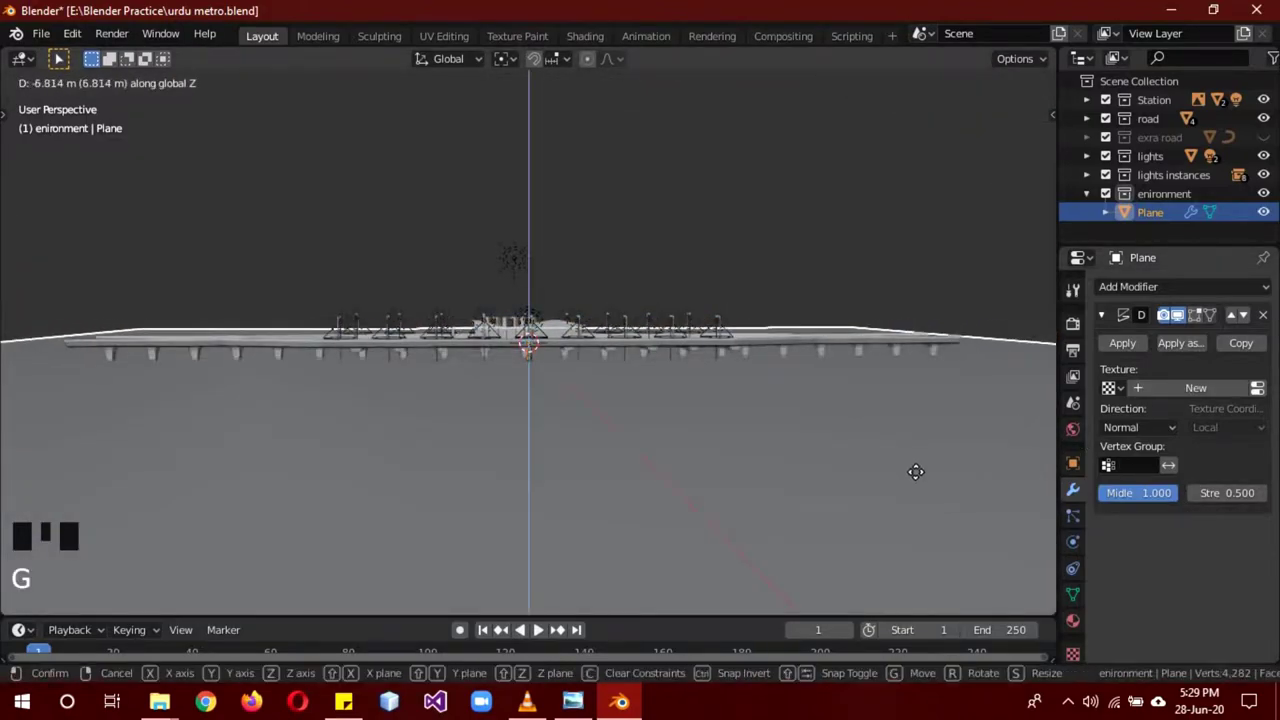
key(KP_1)
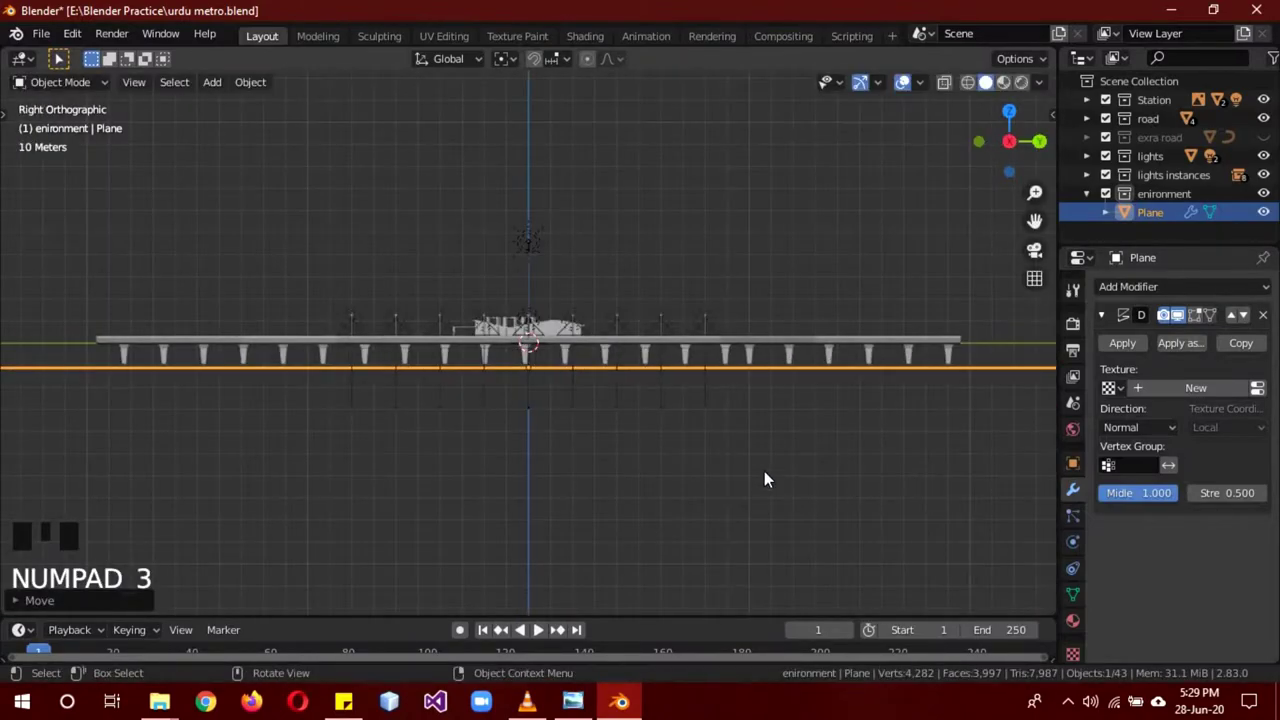
key(g)
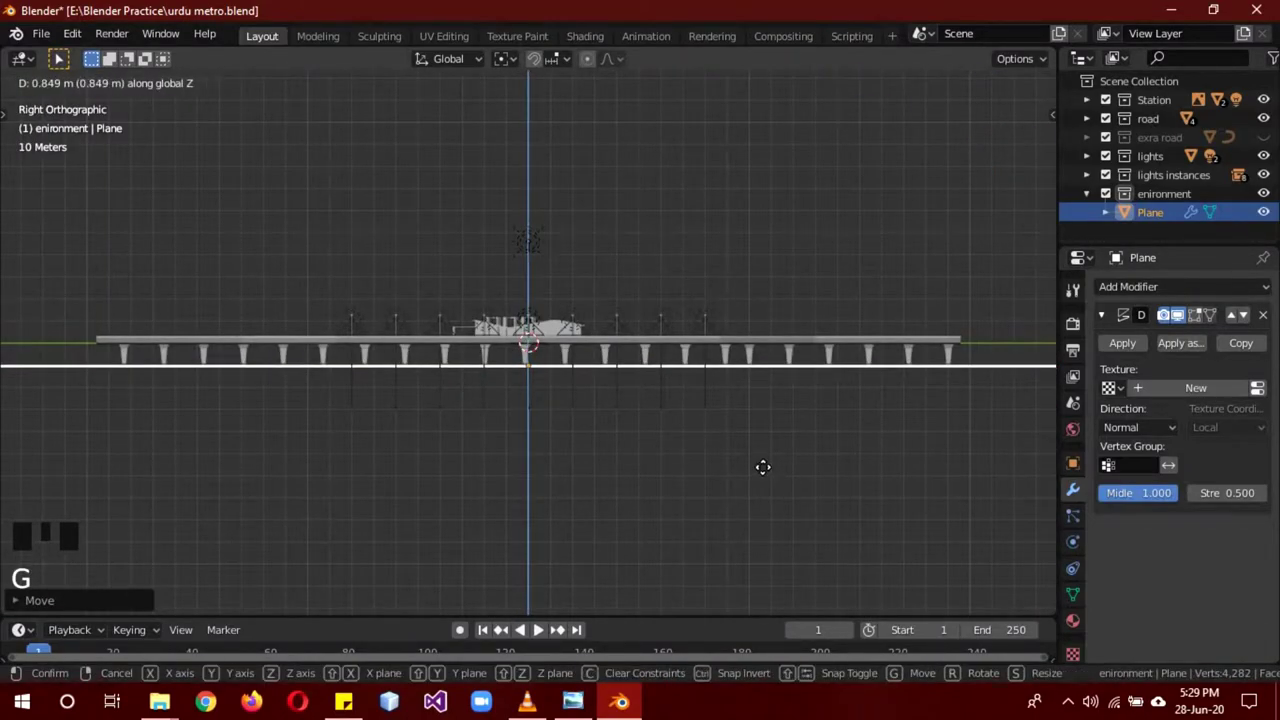
drag(741, 390, 1187, 393)
Switch the displacement texture type to Clouds and adjust its size.
drag(1187, 393, 1075, 656)
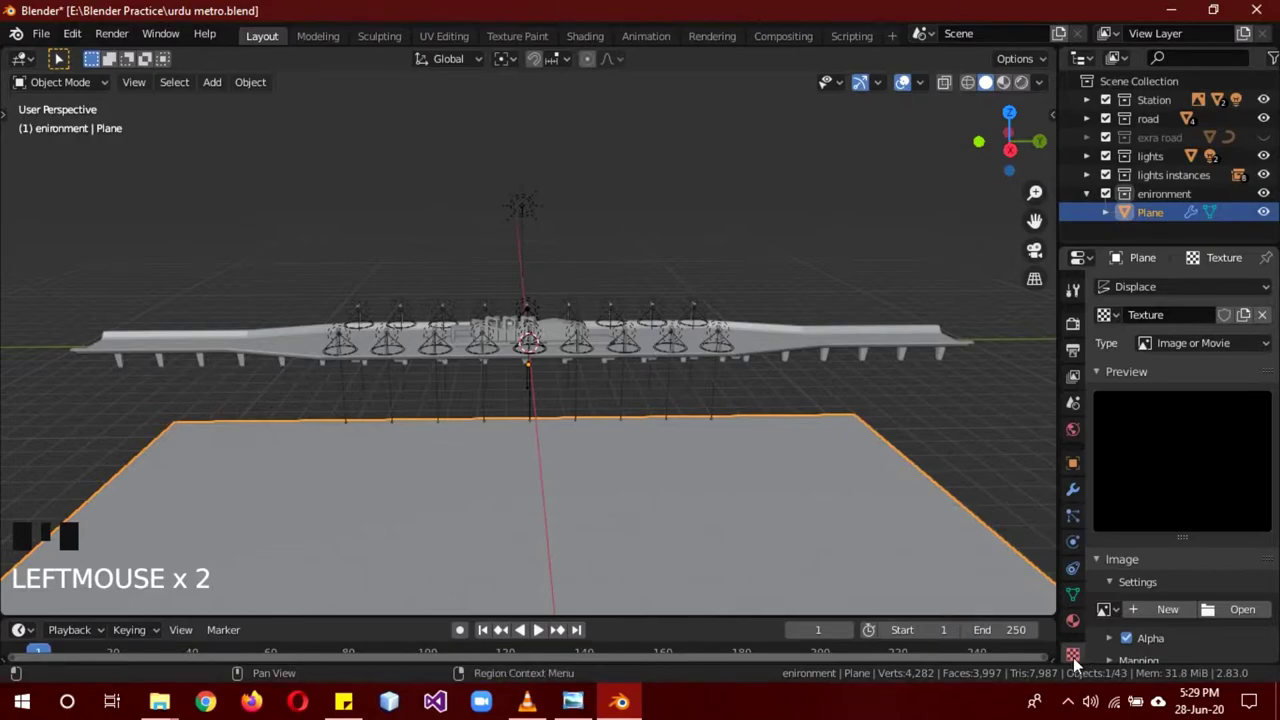
drag(1172, 351, 1133, 609)
scroll(down, 3)
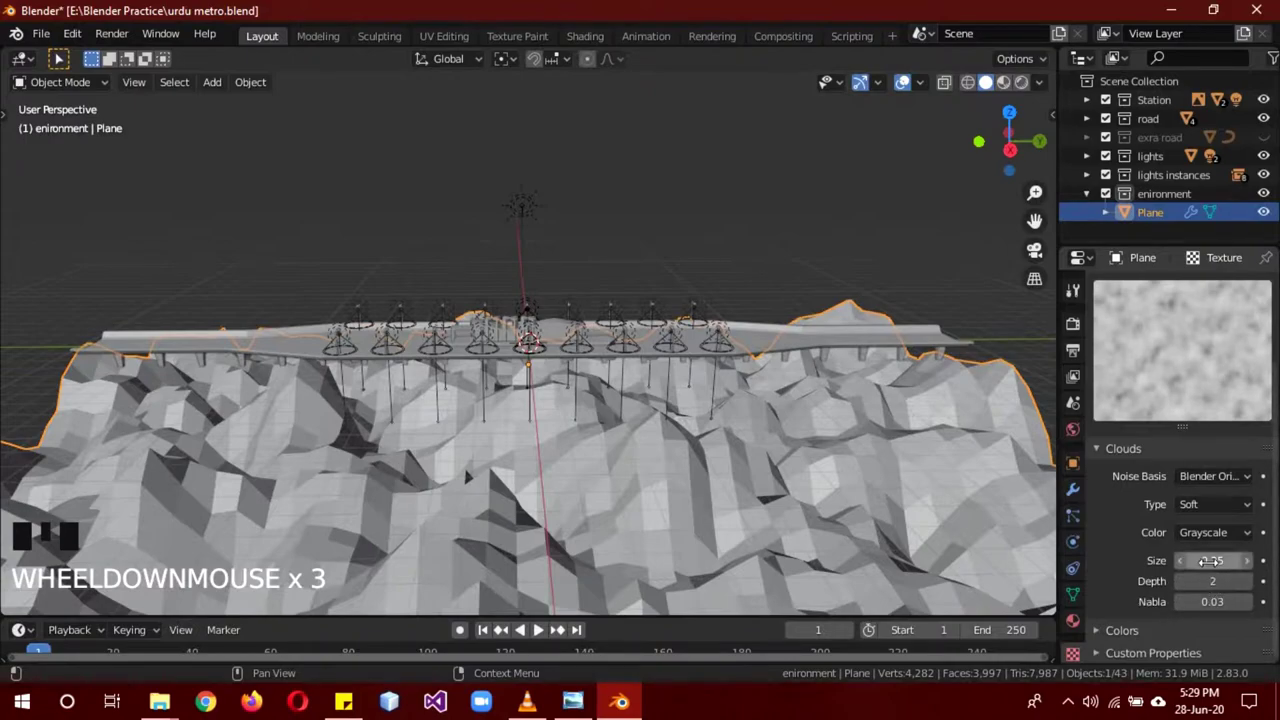
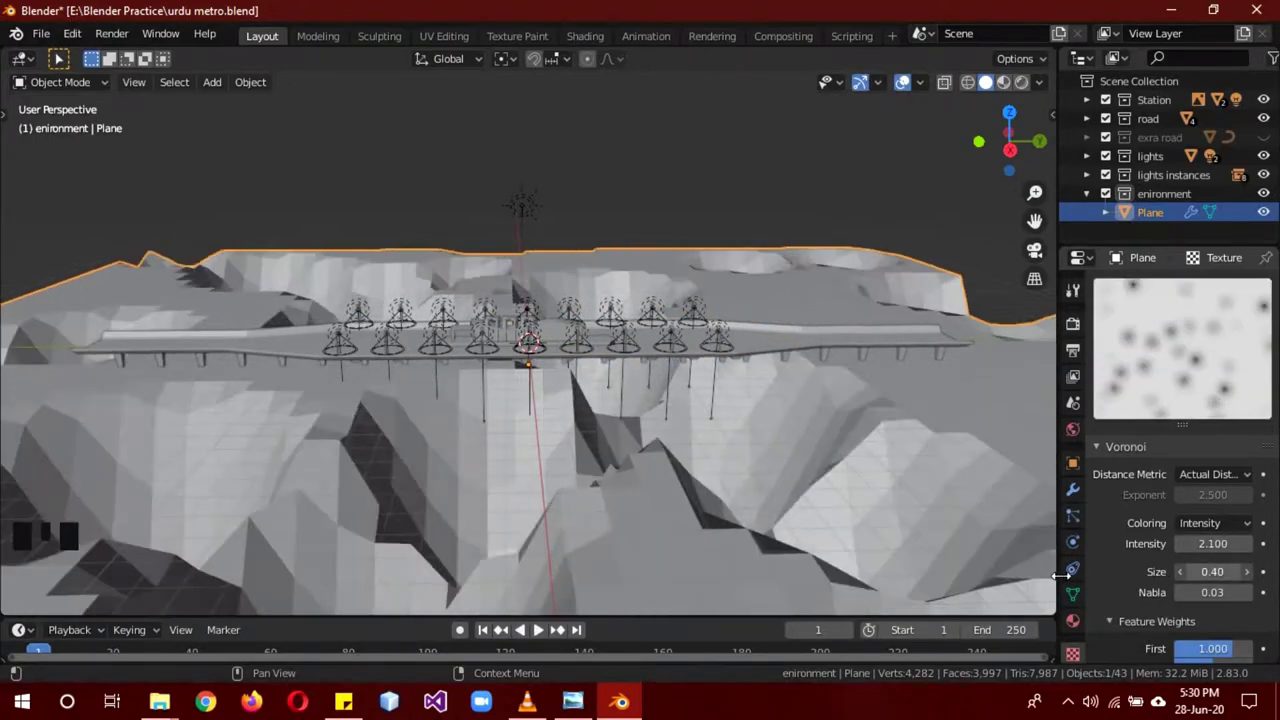
Add a Subdivision Surface modifier at viewport and render level 2 to smooth the hills.
click(1072, 493)
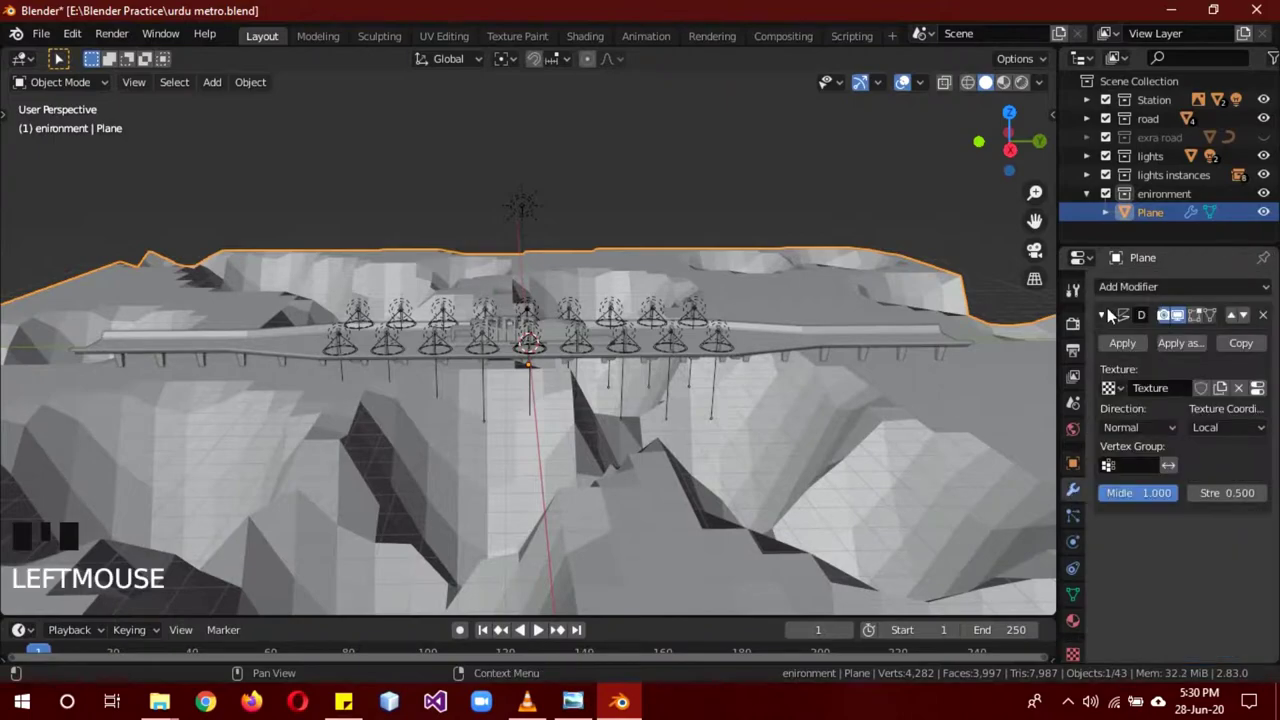
drag(1137, 295, 883, 487)
scroll(down, 3)
drag(880, 490, 1214, 495)
drag(1179, 655, 1082, 664)
scroll(up, 3)
drag(1191, 346, 1194, 408)
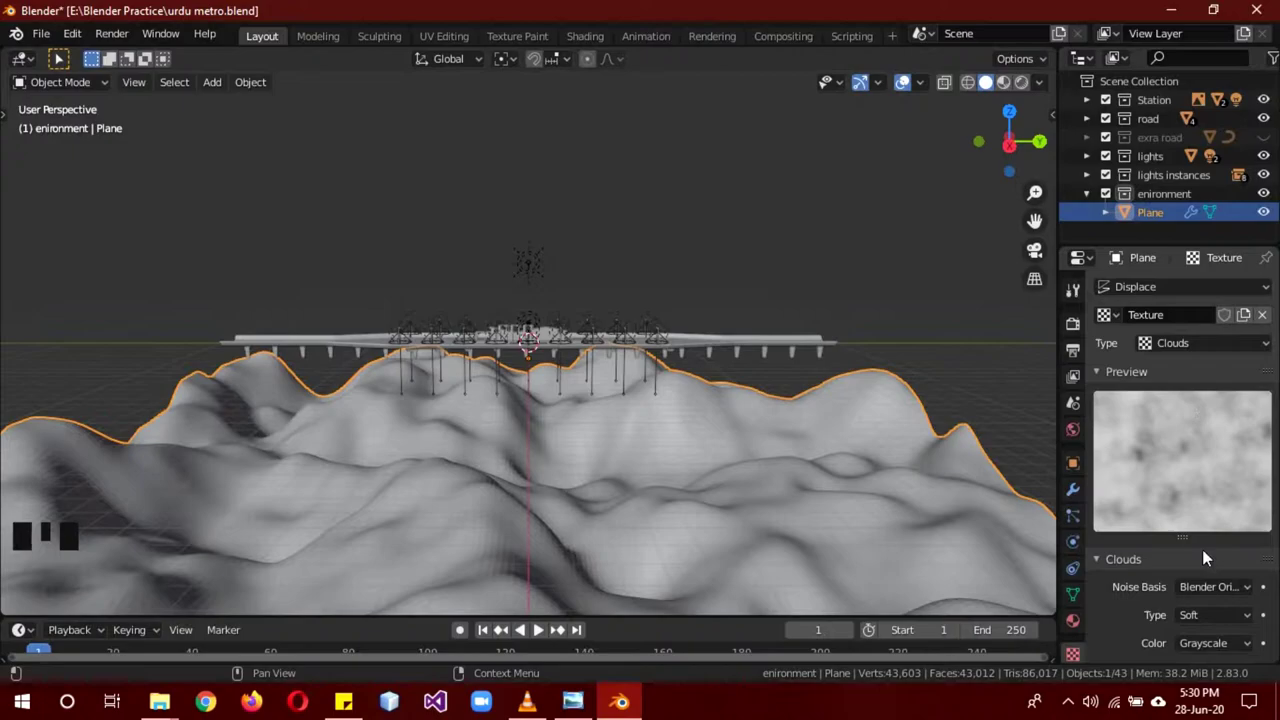
Return to the plane's modifier stack after shrinking the Clouds size into gentle waves.
click(1079, 489)
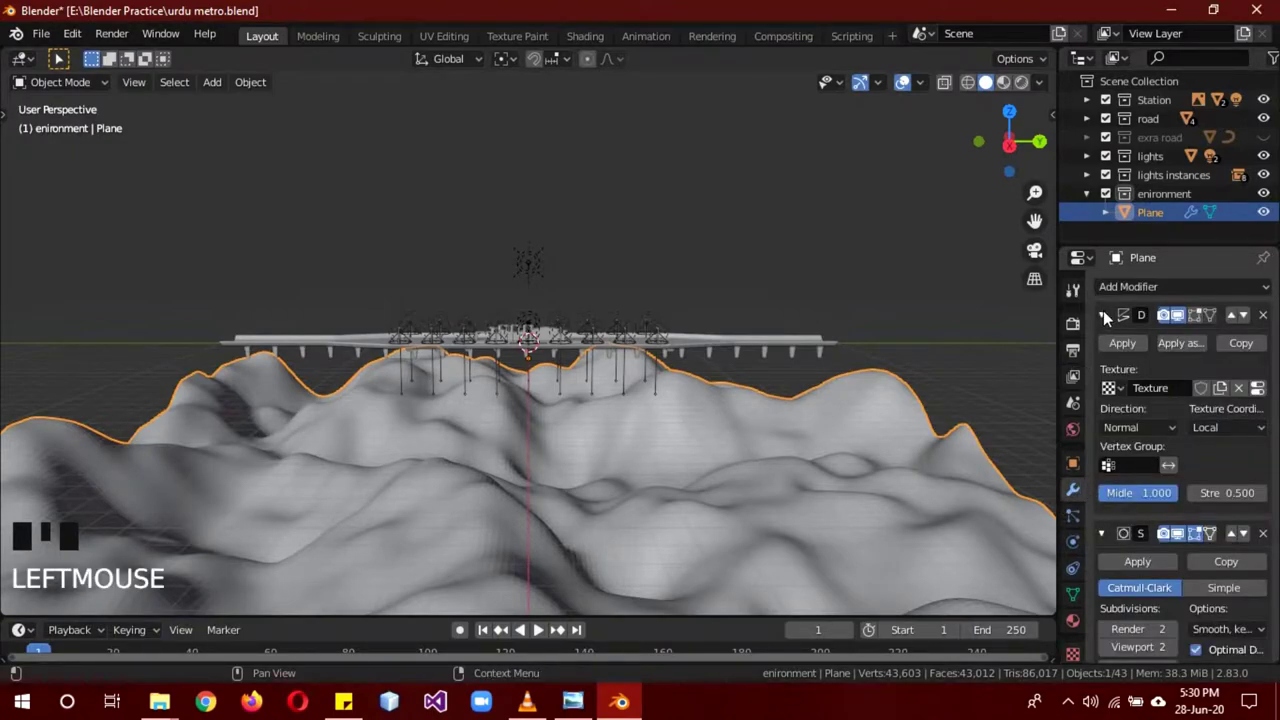
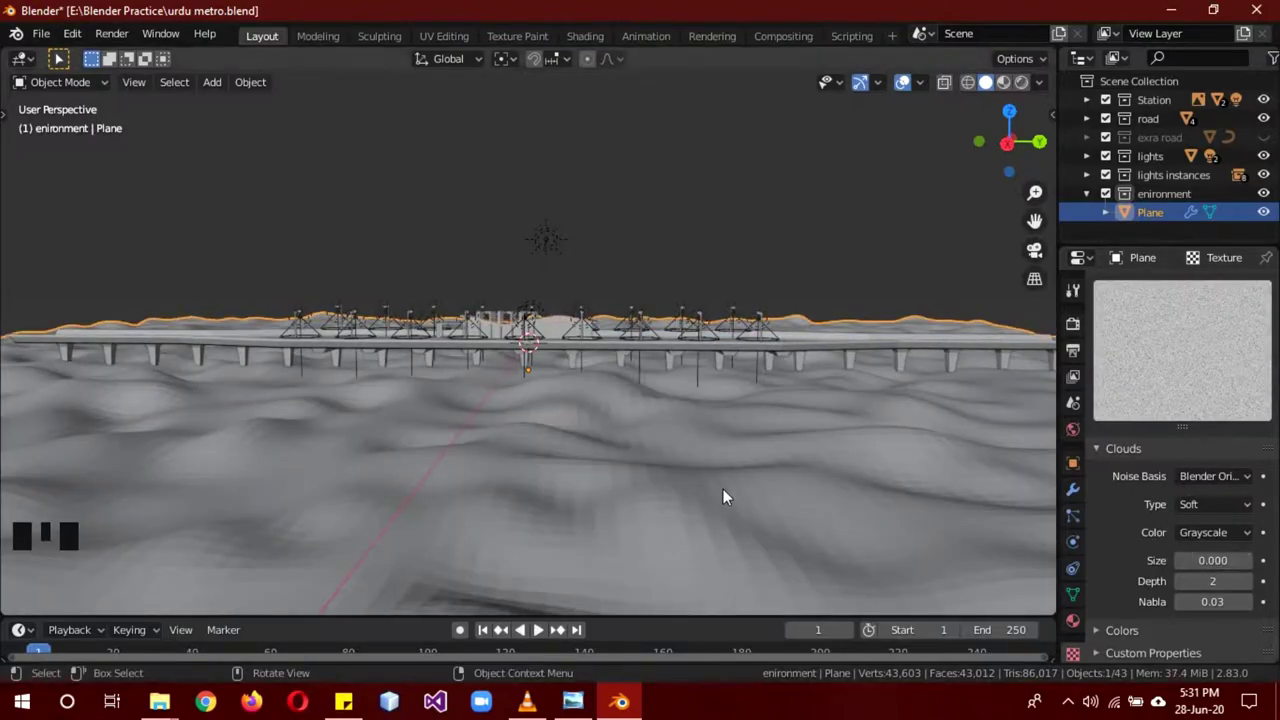
Create a new material named 'sea' on the ground plane with a blue base colour.
drag(724, 496, 757, 496)
click(757, 496)
drag(715, 163, 1071, 620)
click(1071, 620)
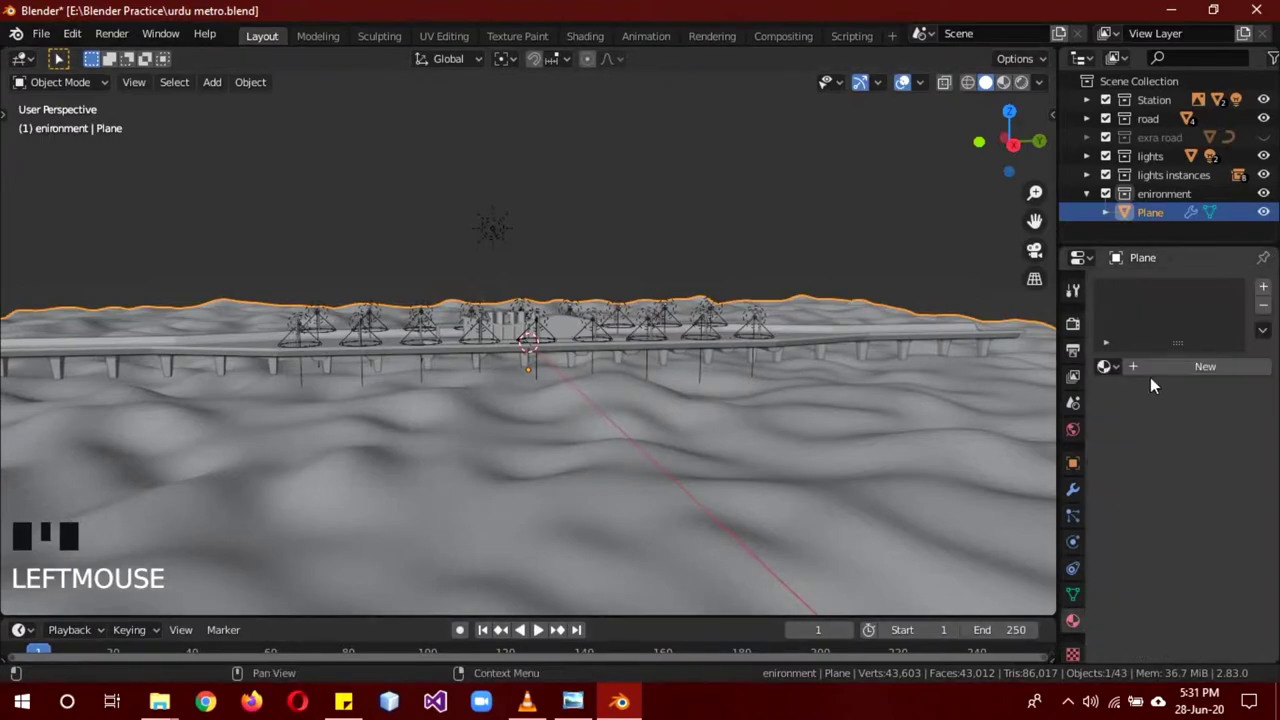
drag(1161, 370, 1150, 300)
drag(1150, 300, 1248, 569)
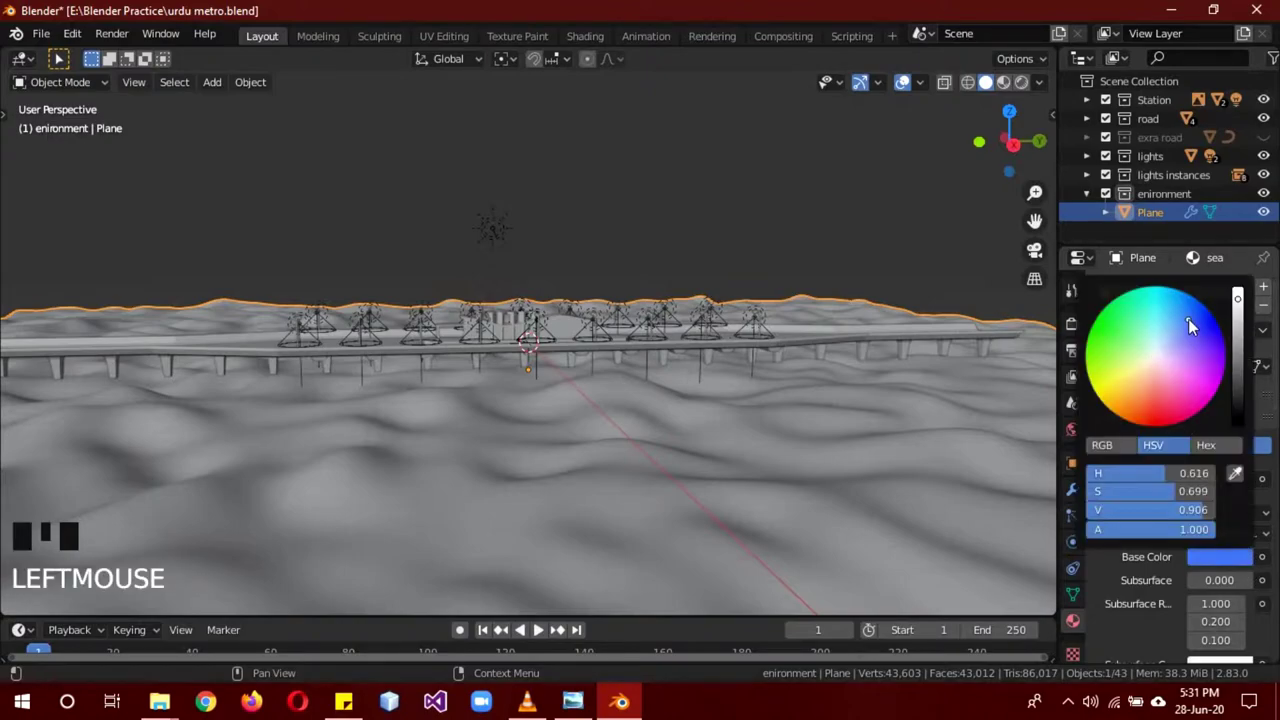
drag(791, 471, 466, 211)
Add a UV sphere and move it along X out to the terrain's far edge.
key(shift+a)
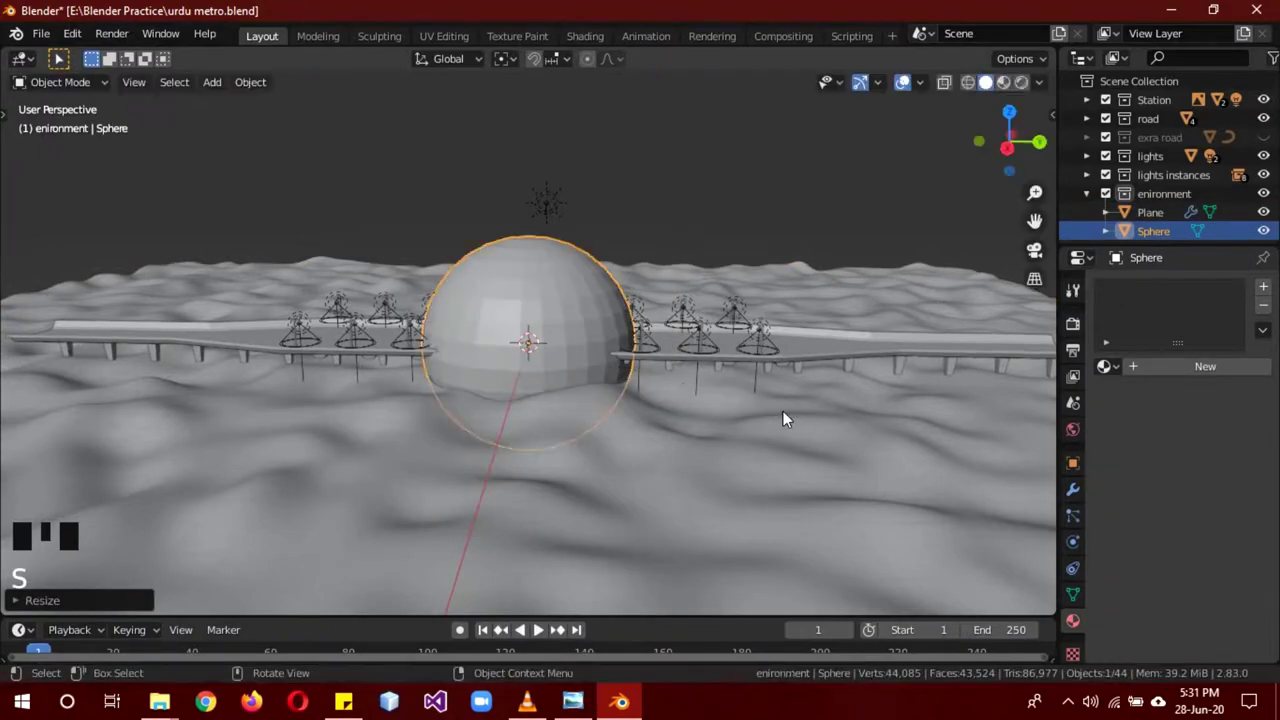
drag(743, 241, 806, 332)
middle_click(806, 332)
key(KP_1)
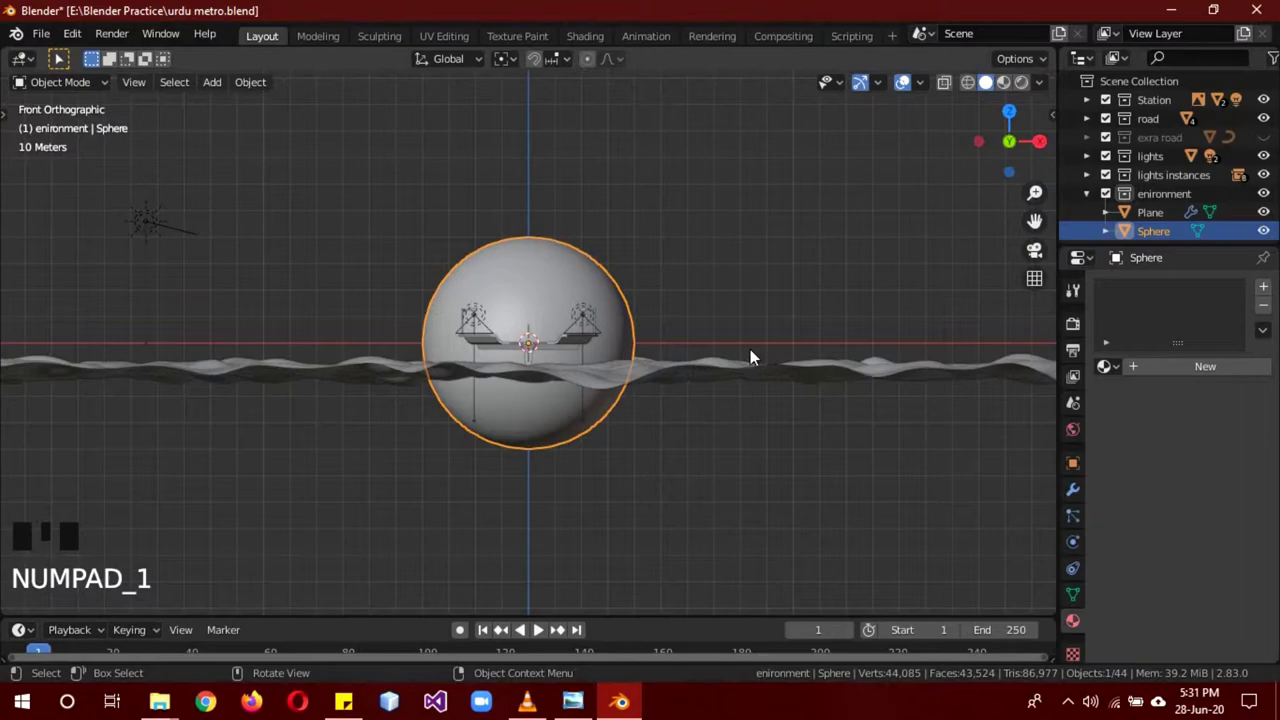
scroll(down, 3)
drag(758, 356, 616, 414)
key(g)
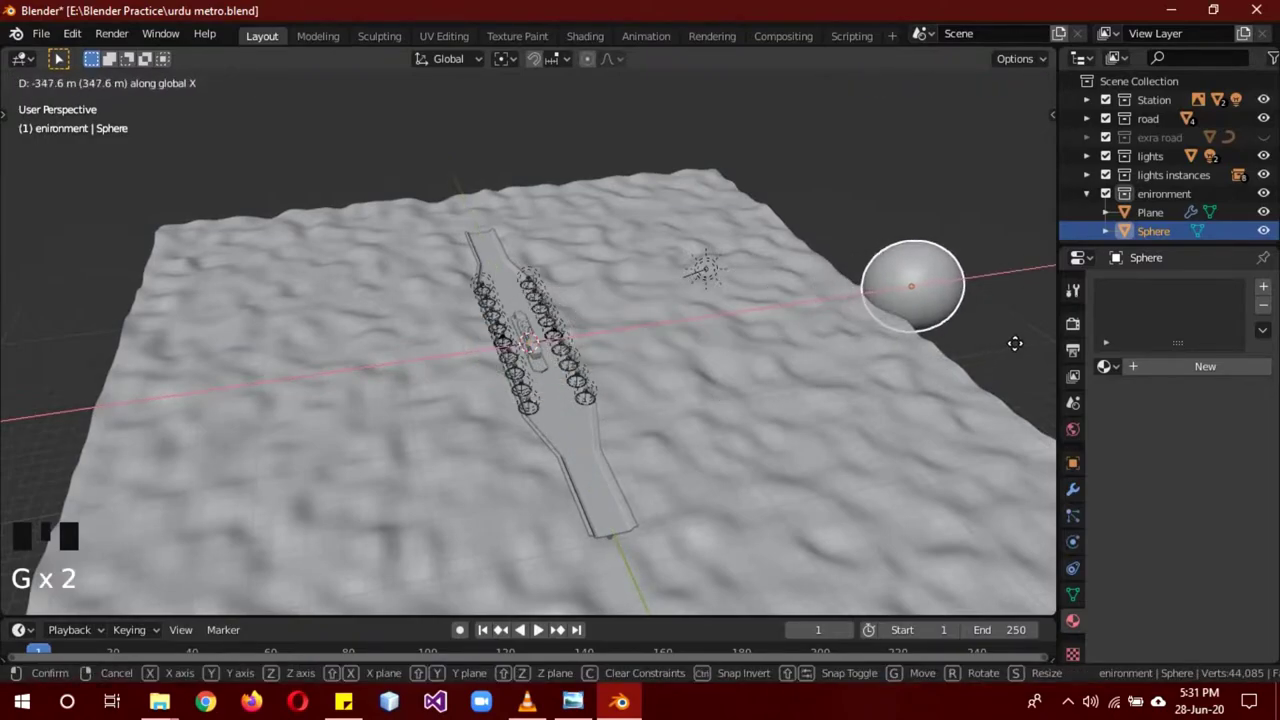
drag(1146, 374, 1236, 530)
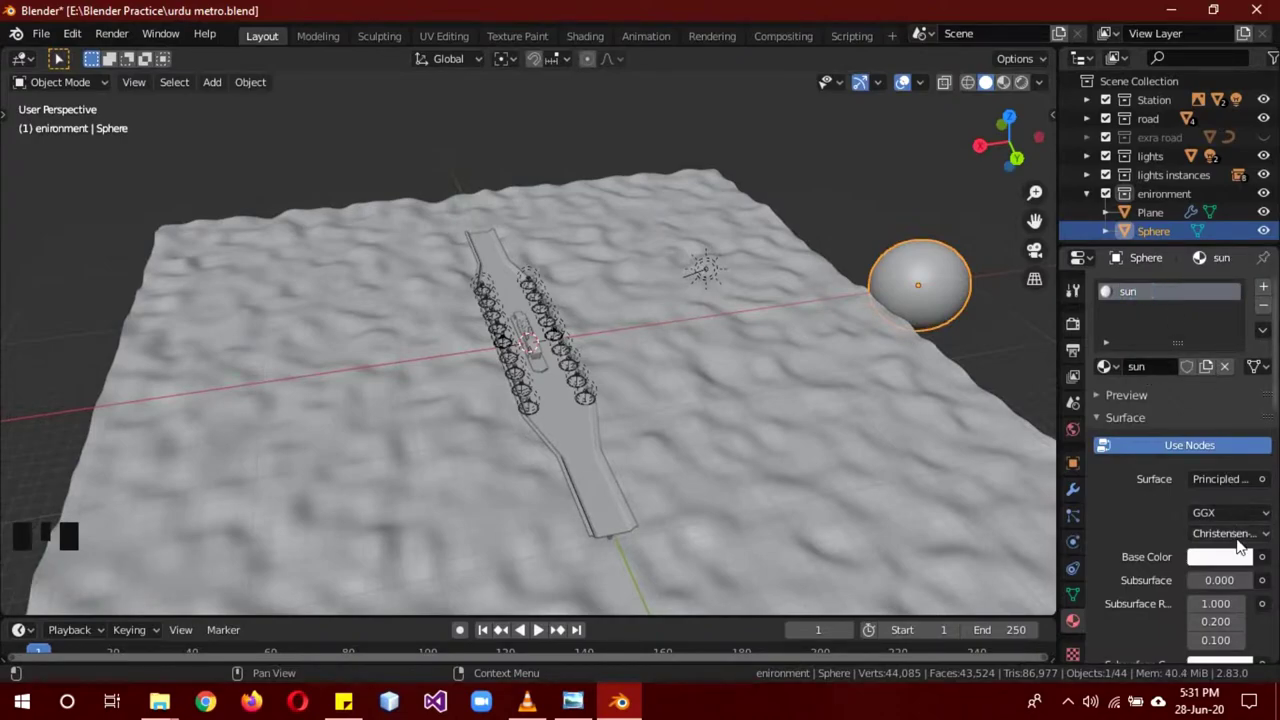
Set the sun material to an orange Emission at strength 5 and check it in the shading preview.
drag(1218, 487, 1213, 516)
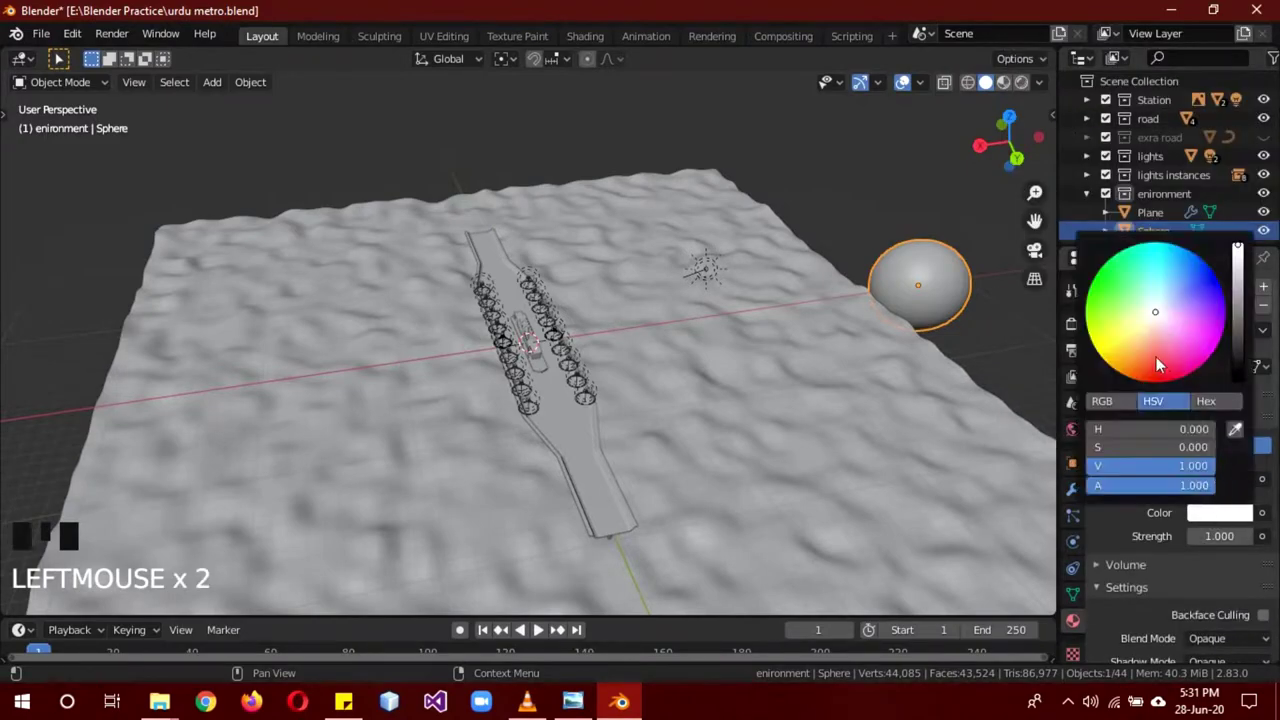
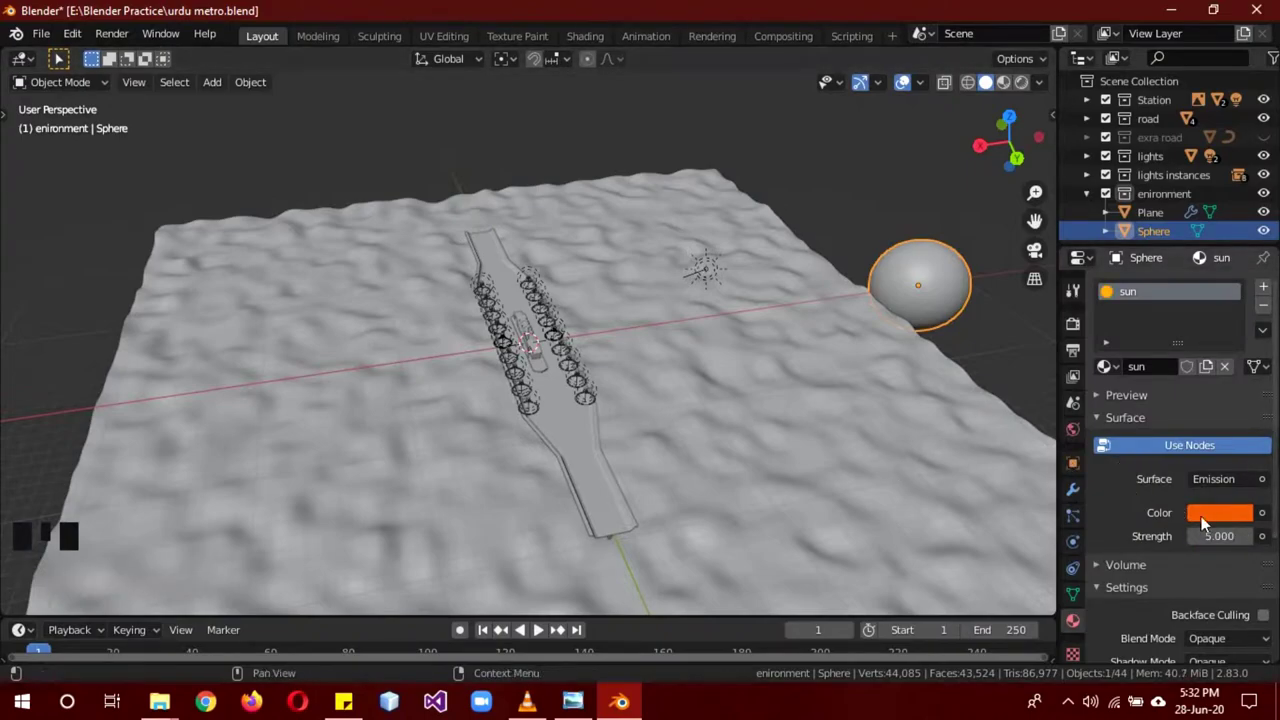
drag(679, 441, 607, 230)
key(a)
key(z)
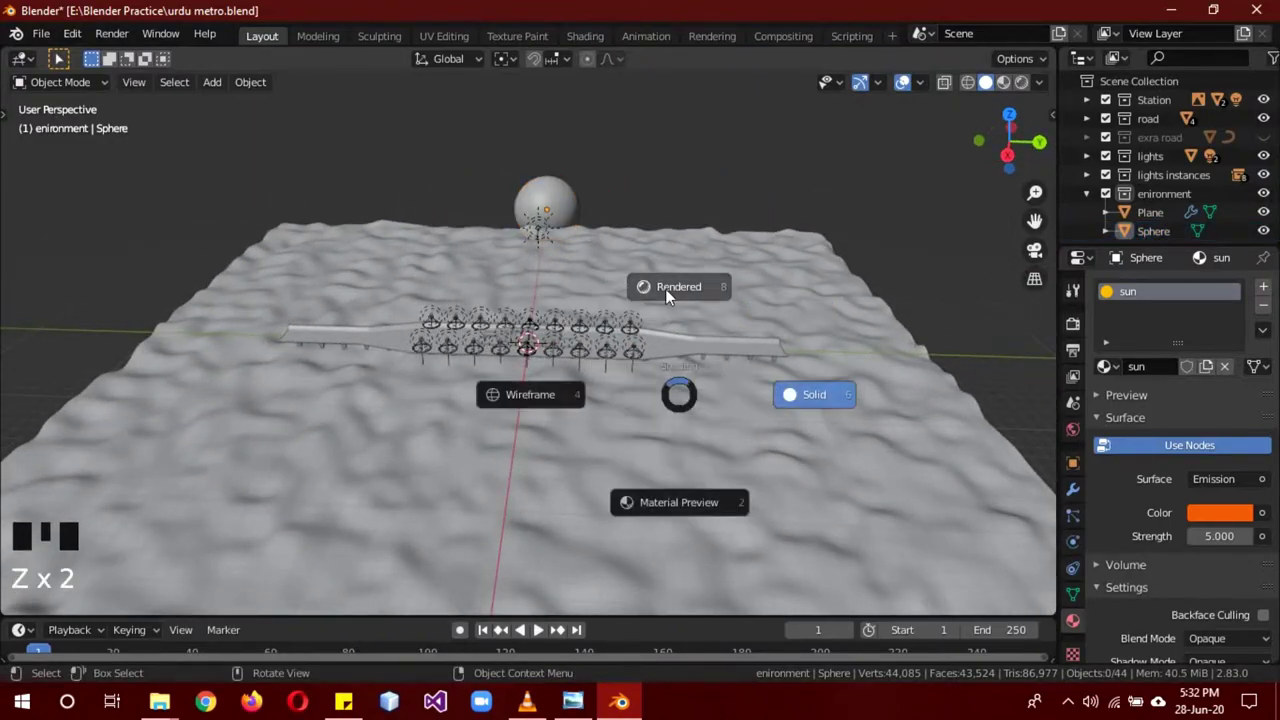
drag(690, 278, 696, 303)
scroll(up, 3)
drag(705, 277, 749, 275)
key(z)
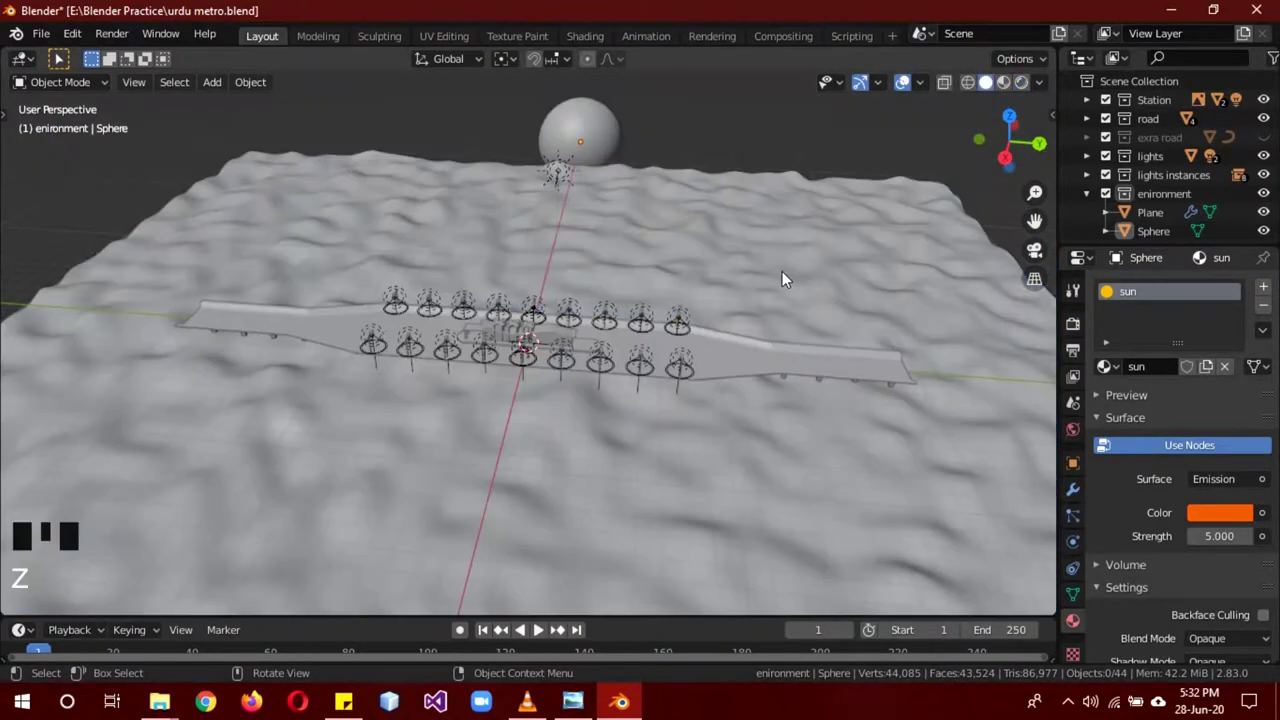
Add a cylinder over the station and enter Edit Mode on its mesh.
key(shift+a)
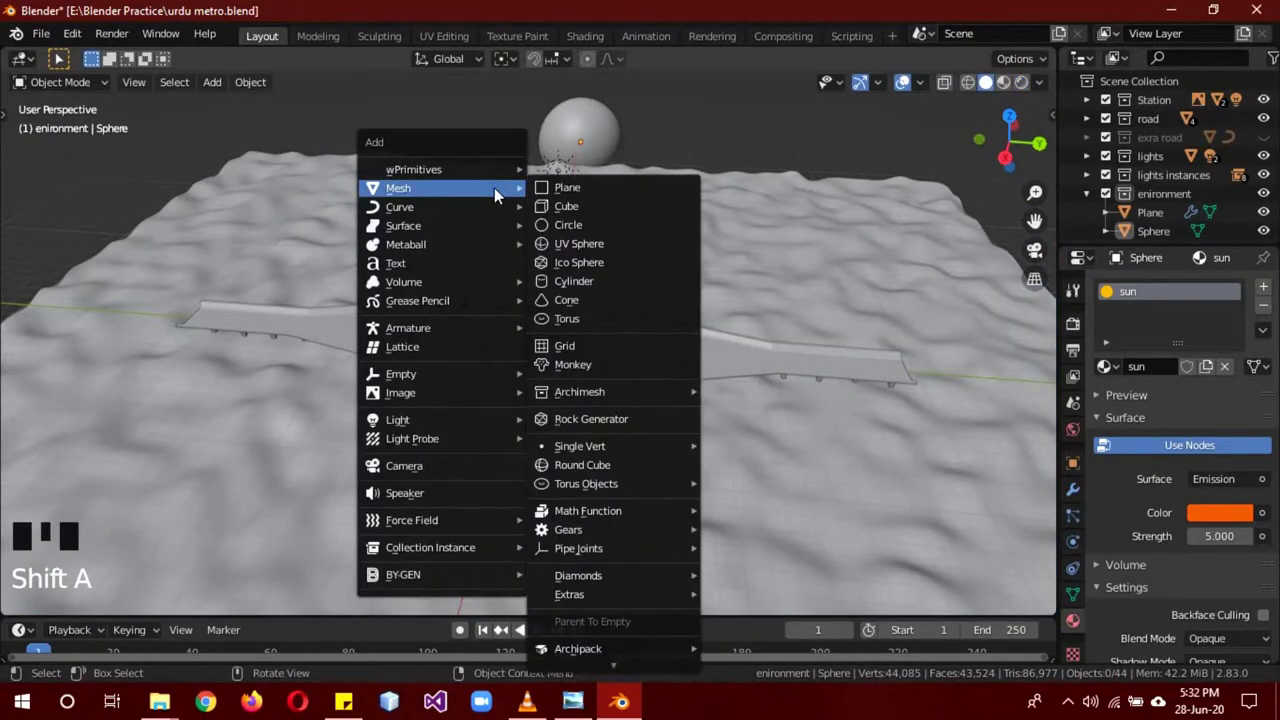
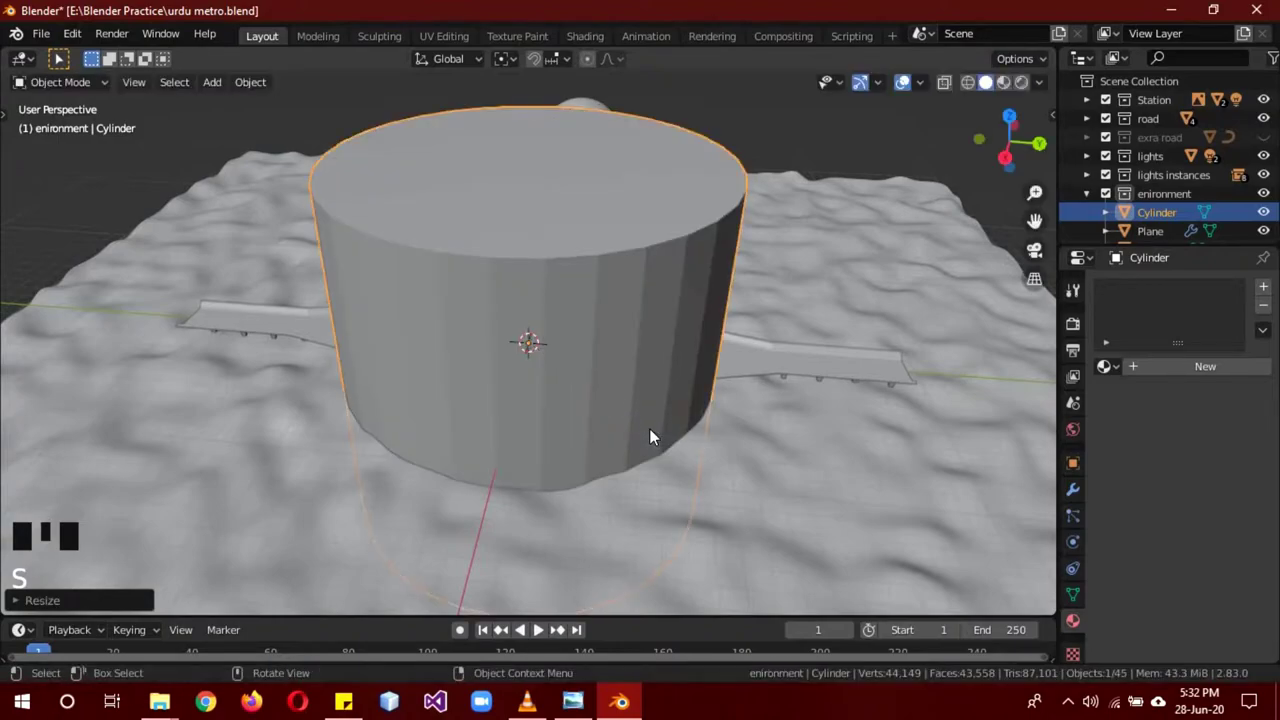
key(Tab)
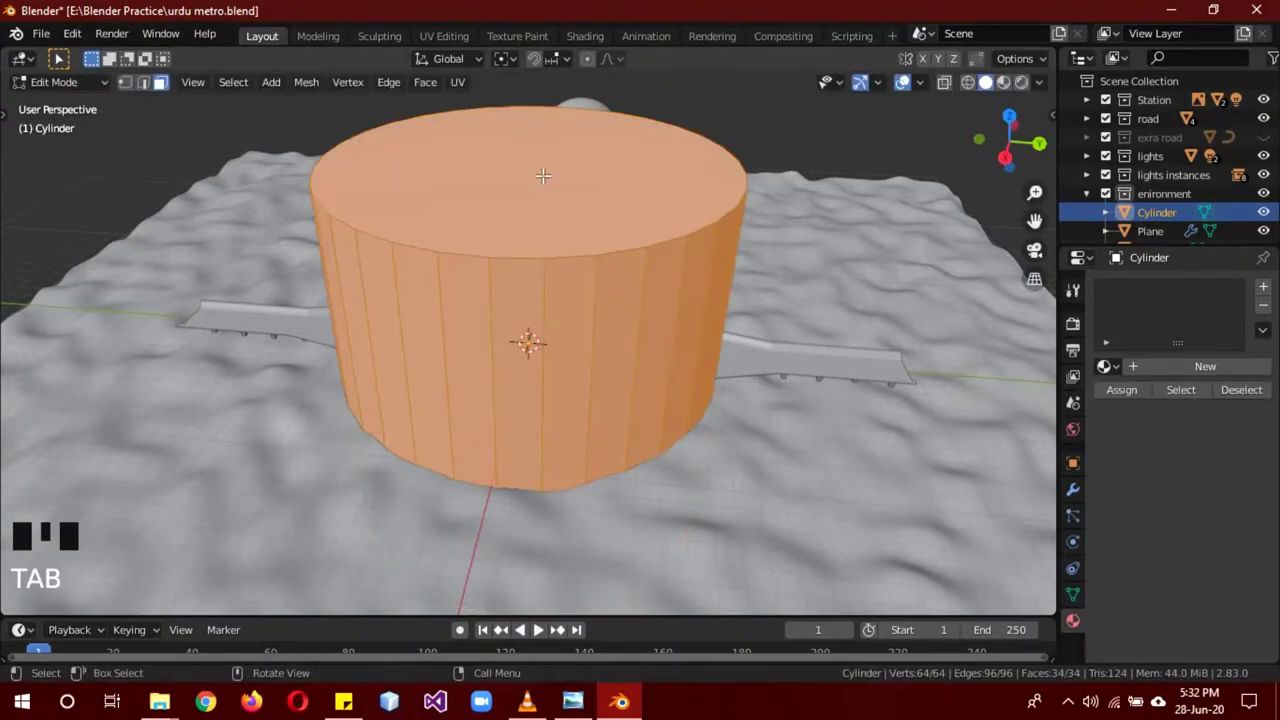
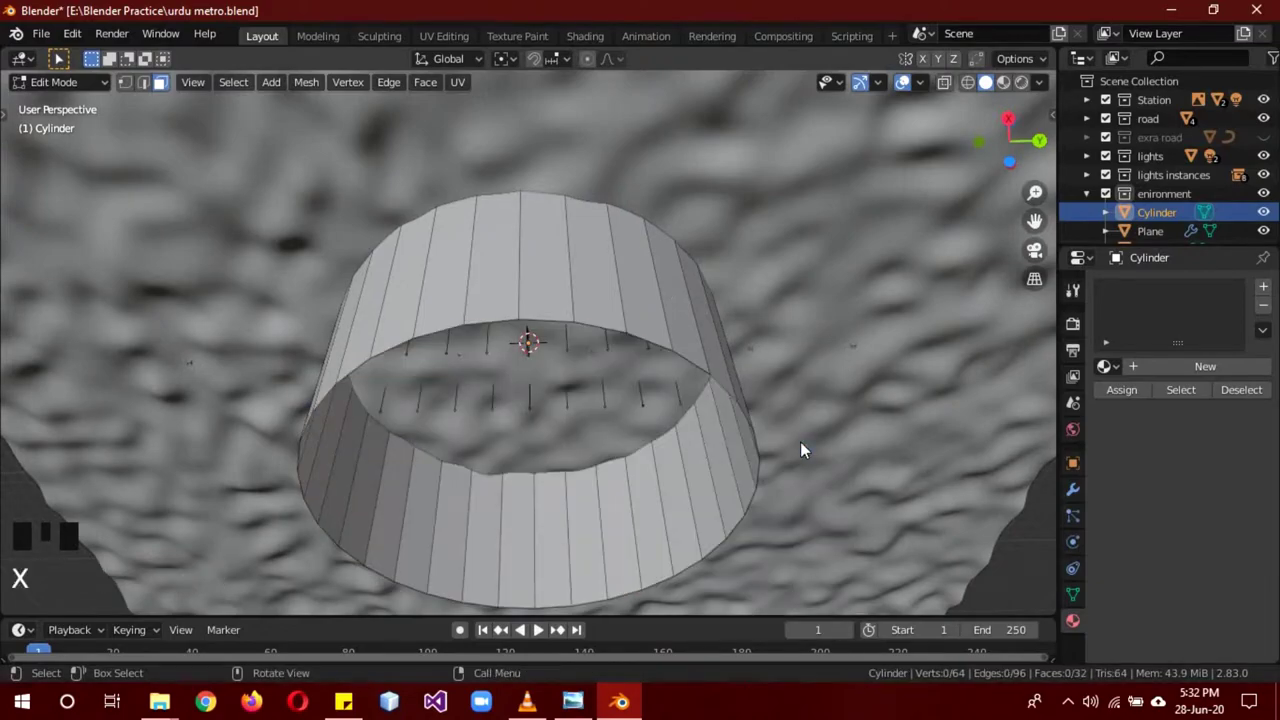
Return to Object Mode with the cylinder and frame it in the front view.
key(KP_1)
scroll(down, 3)
key(a)
key(Tab)
drag(796, 316, 791, 254)
drag(791, 254, 789, 270)
Scale the cylinder up, stretch it tall on Z, and widen it on Shift+Z to enclose the whole terrain.
key(s)
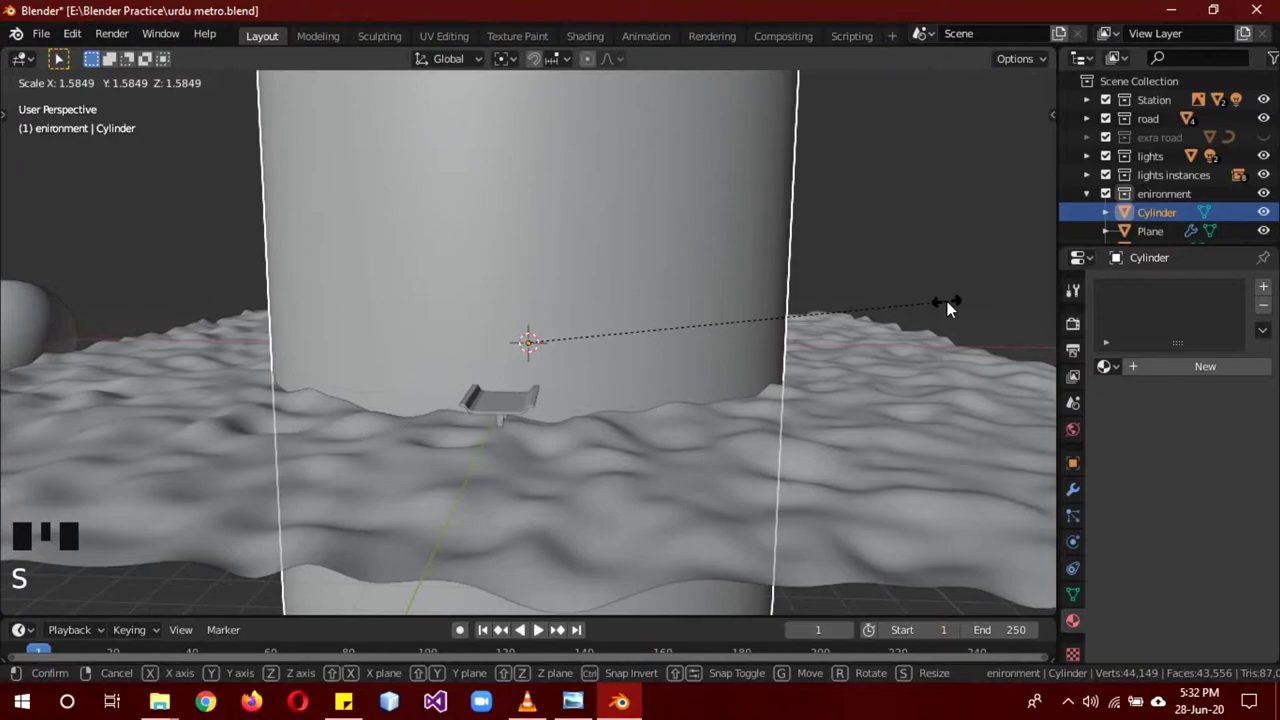
key(s)
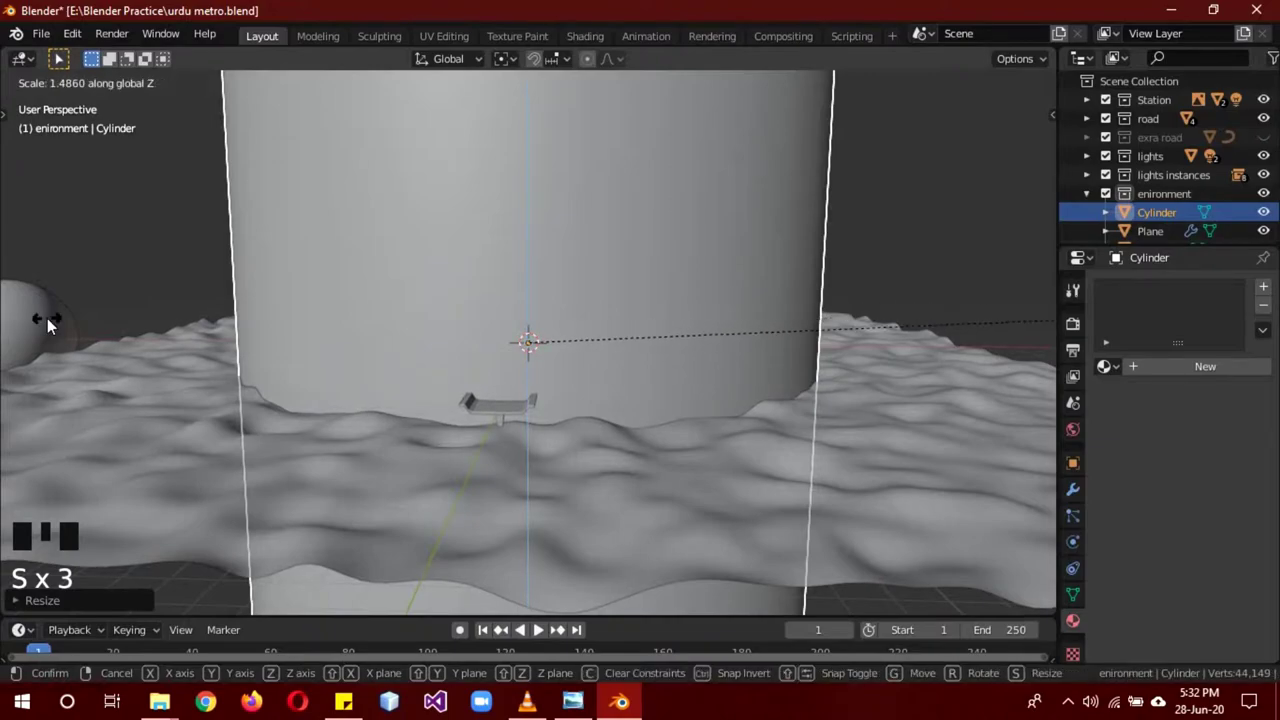
scroll(down, 3)
drag(874, 349, 749, 379)
key(s)
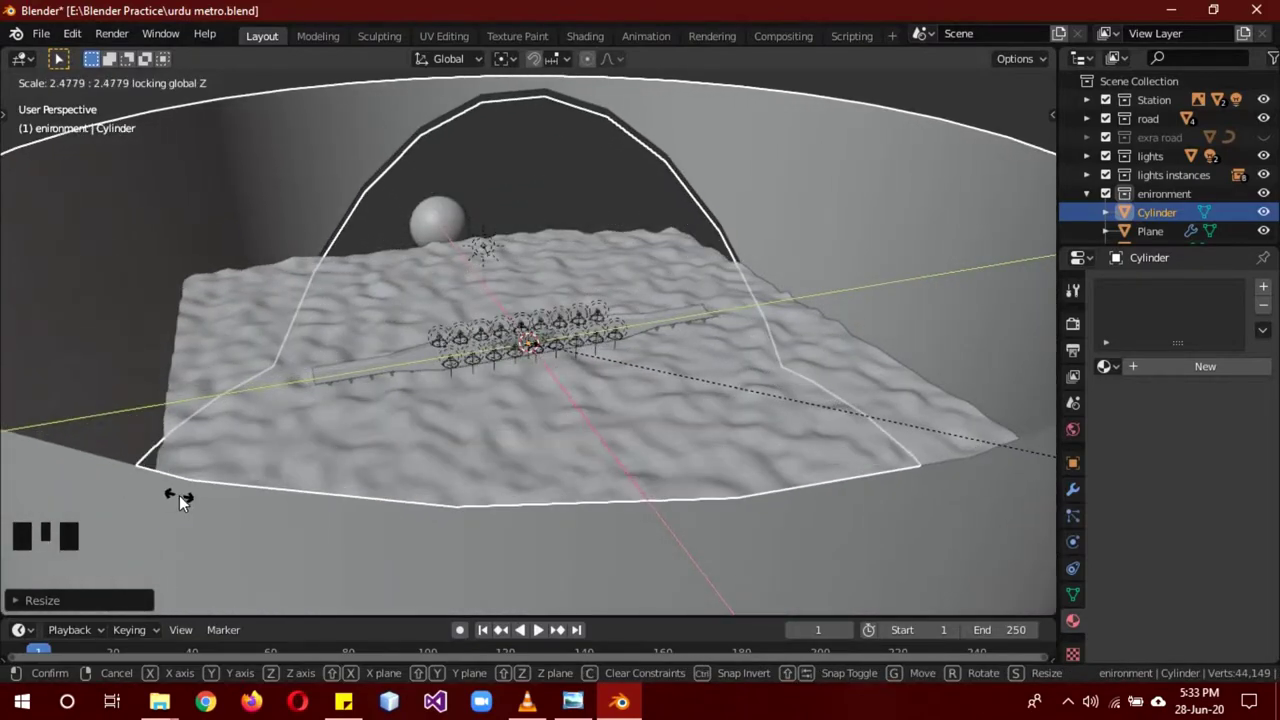
drag(644, 336, 577, 338)
scroll(down, 3)
drag(587, 362, 640, 424)
scroll(up, 3)
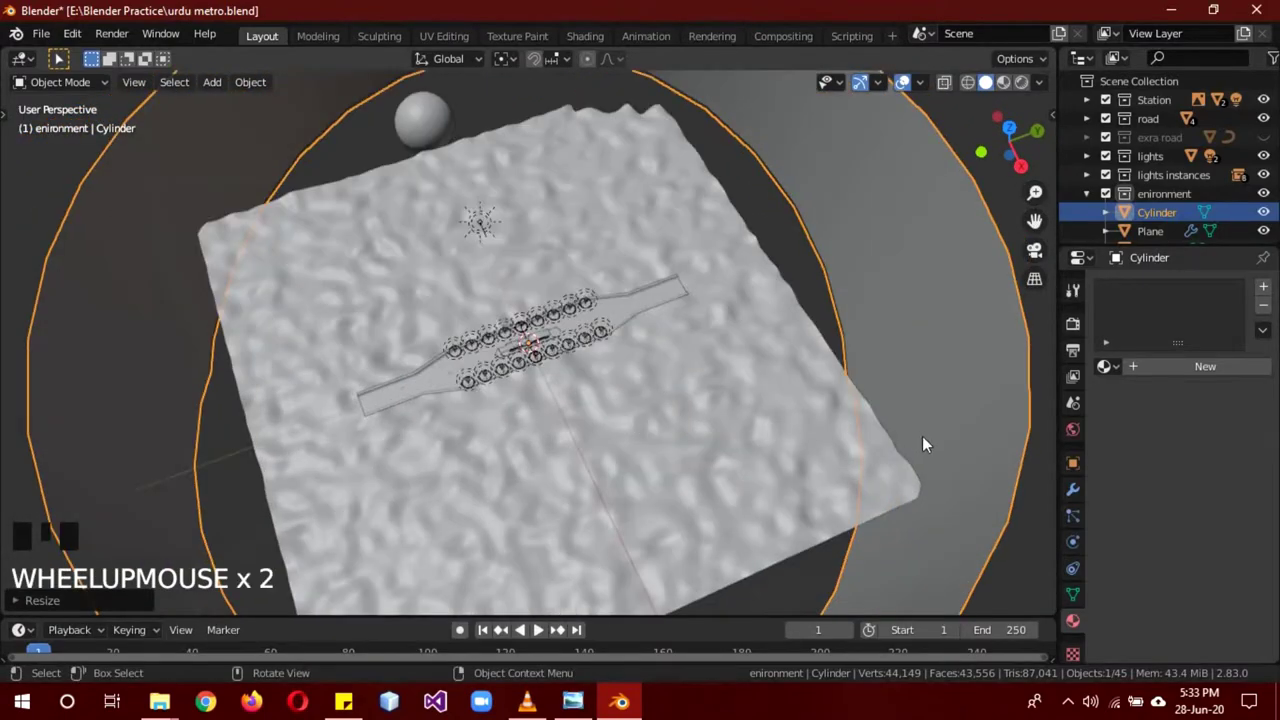
Undo a stray scale and orbit to inspect the wall around the station.
key(s)
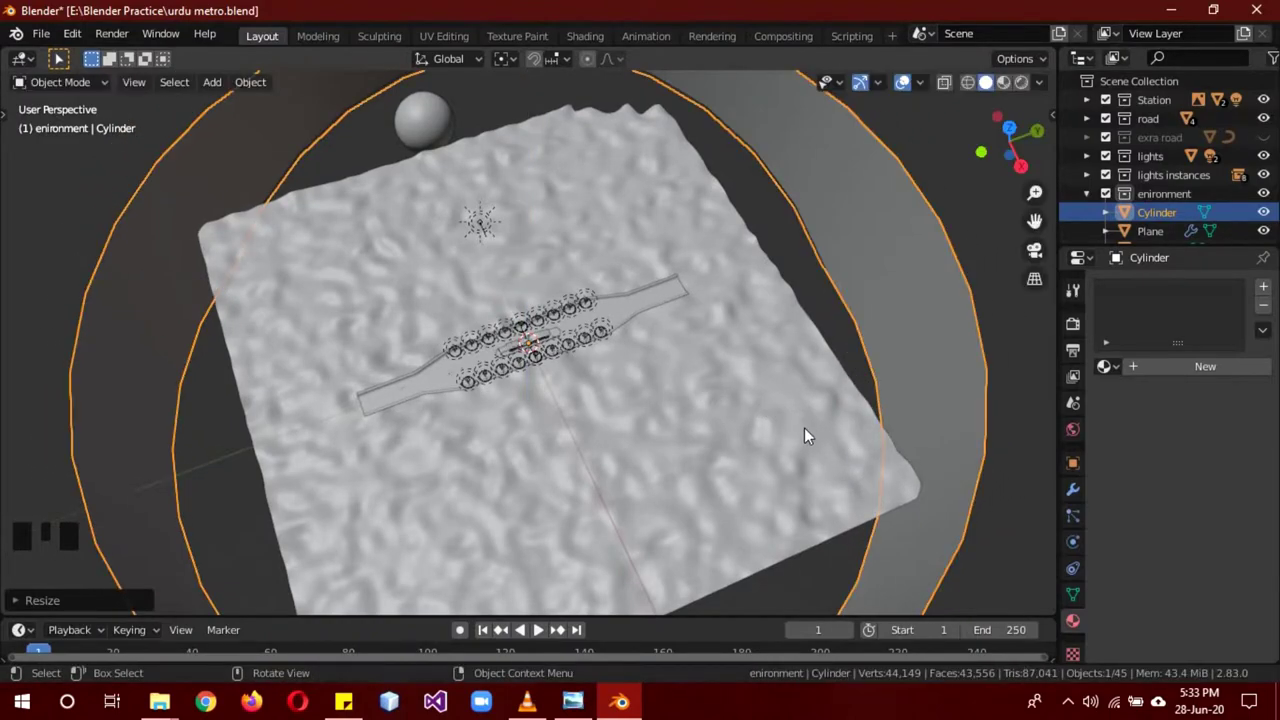
drag(811, 434, 907, 311)
key(ctrl+z)
drag(896, 444, 801, 395)
scroll(up, 3)
scroll(up, 3)
drag(747, 423, 767, 293)
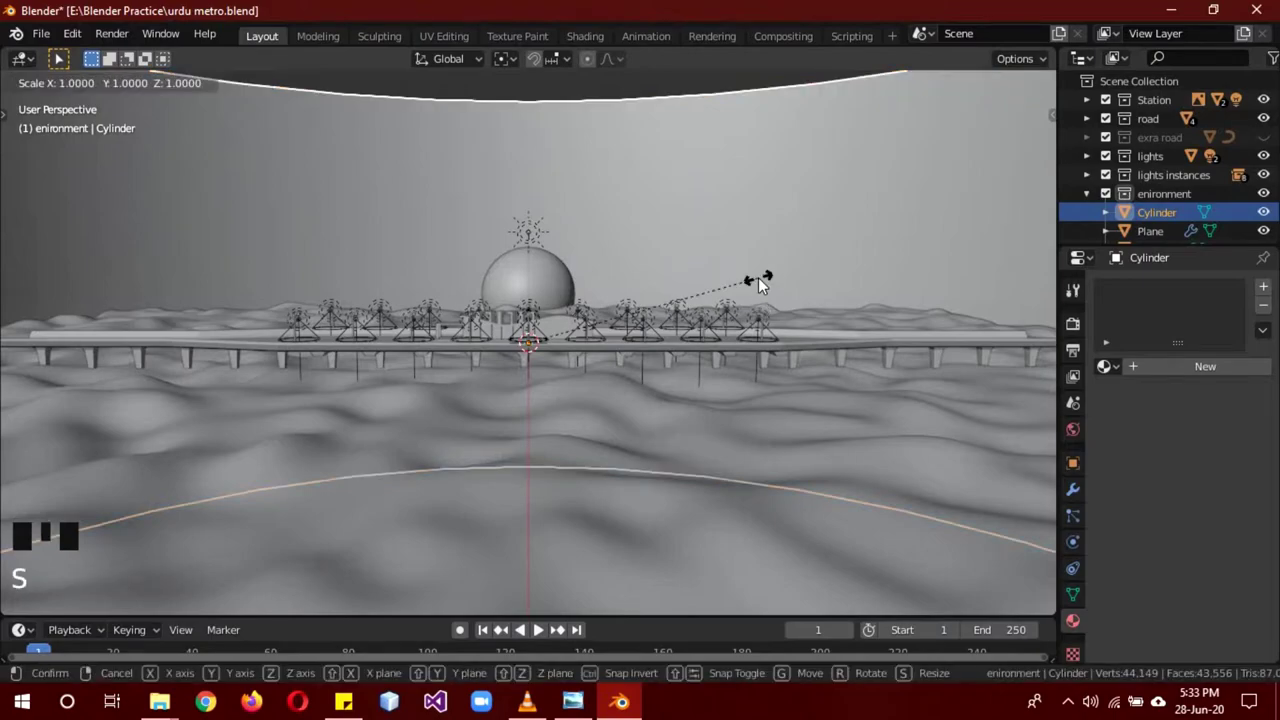
Give the cylinder a new material renamed 'sky'.
drag(906, 311, 1213, 377)
drag(1213, 377, 1161, 303)
drag(1161, 303, 610, 197)
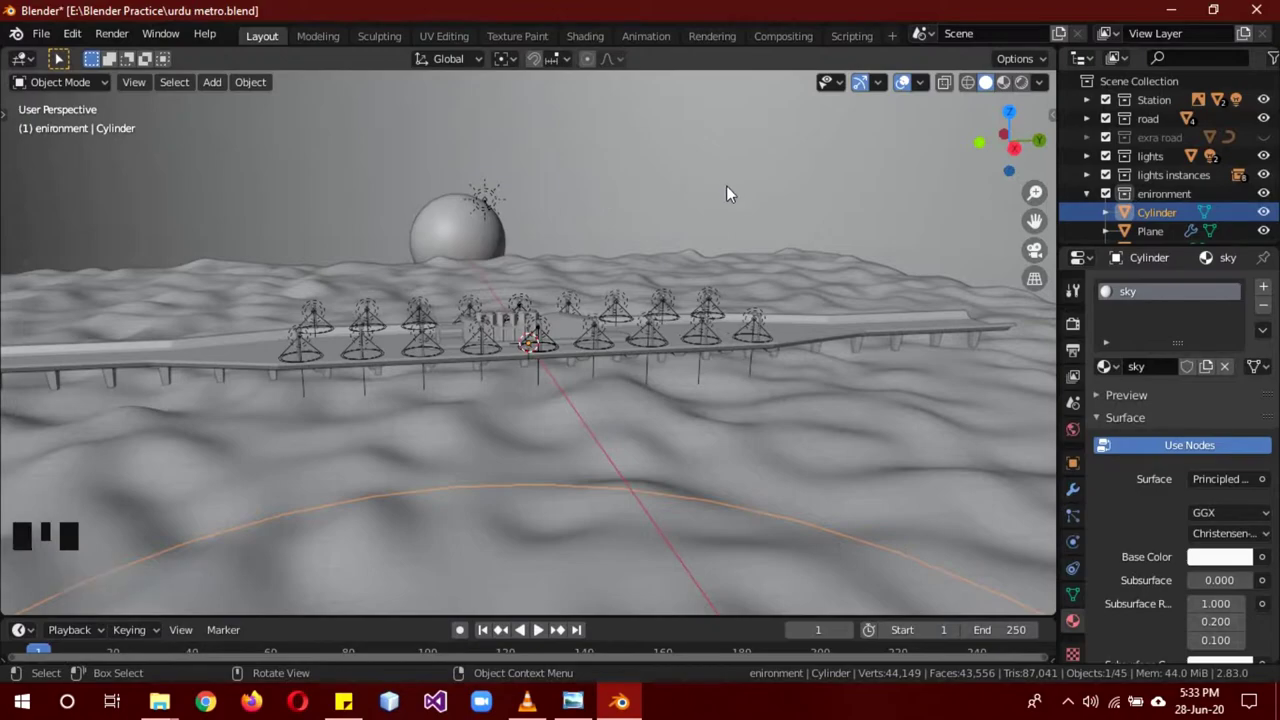
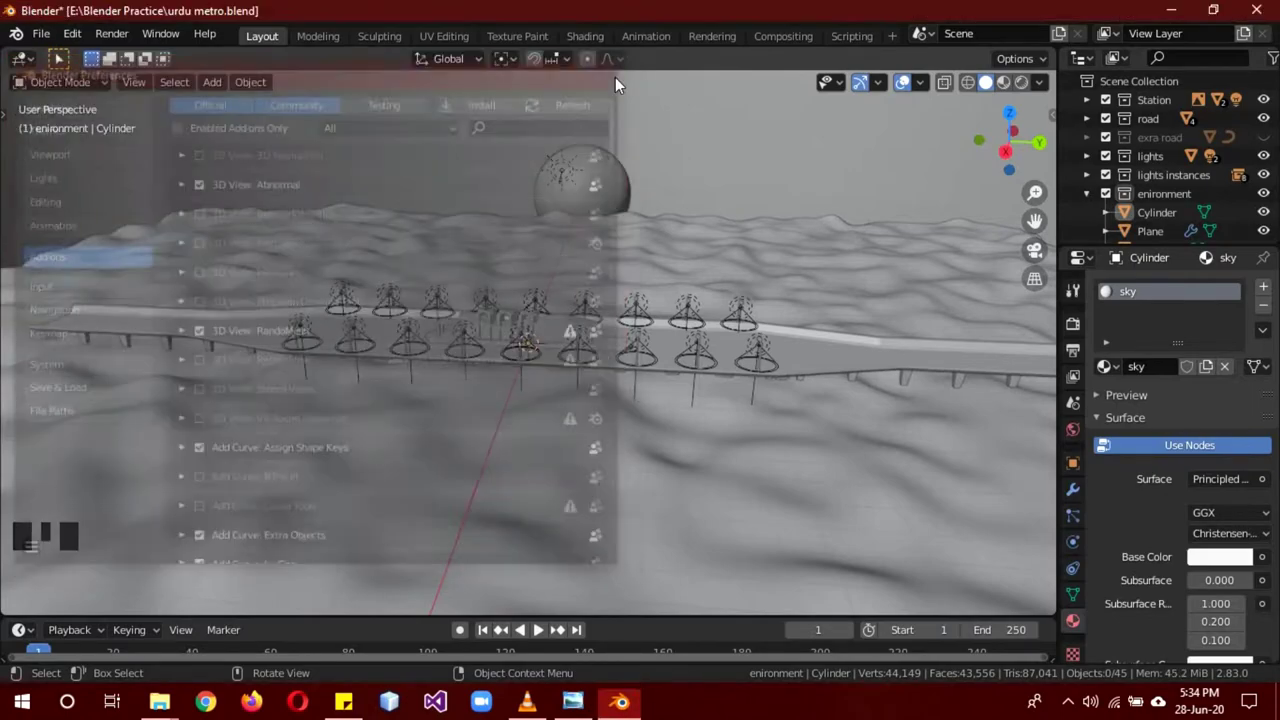
Add a Landscape mesh from the Shift+A Mesh menu for the volcano terrain.
key(shift+a)
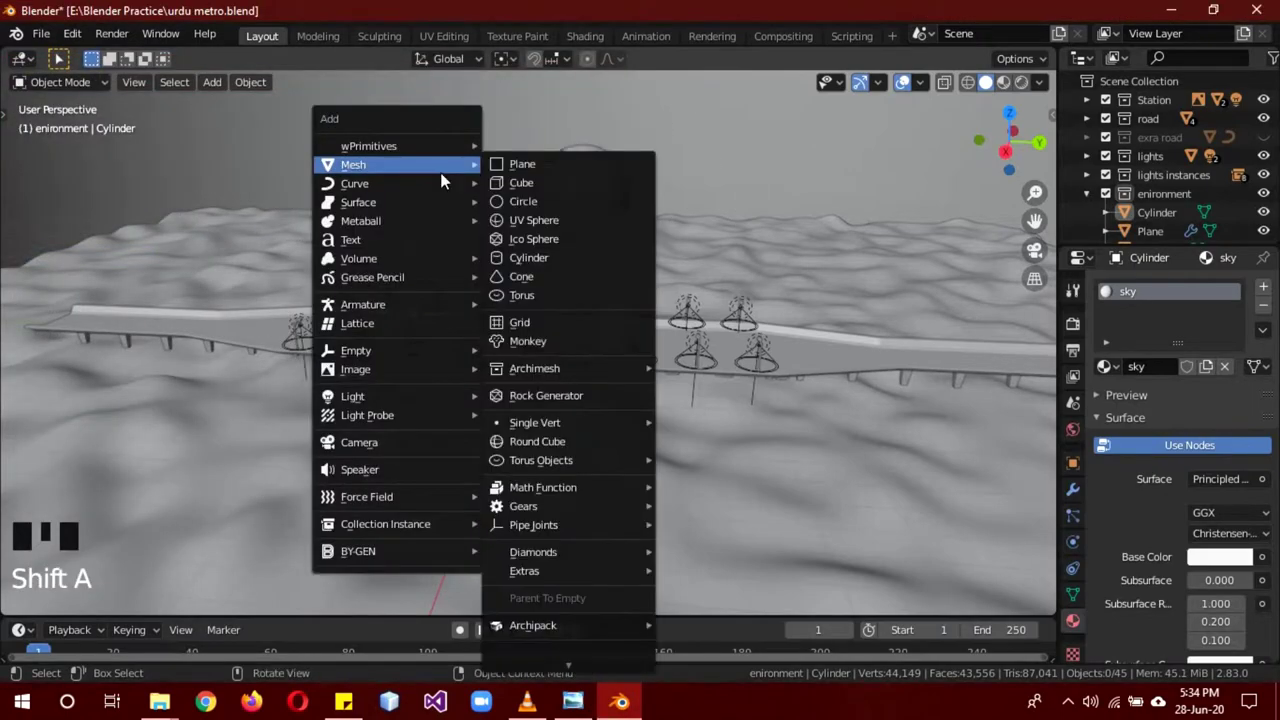
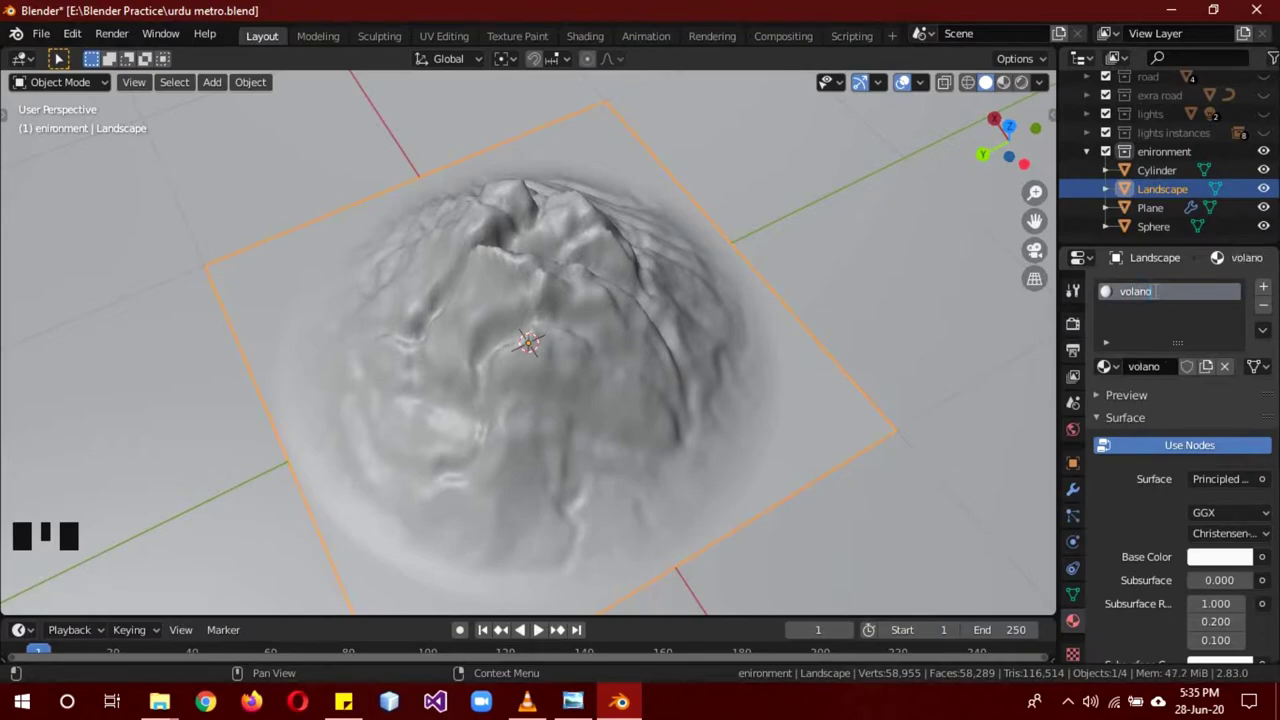
Give the volano material an orange base colour from the colour picker.
click(1241, 565)
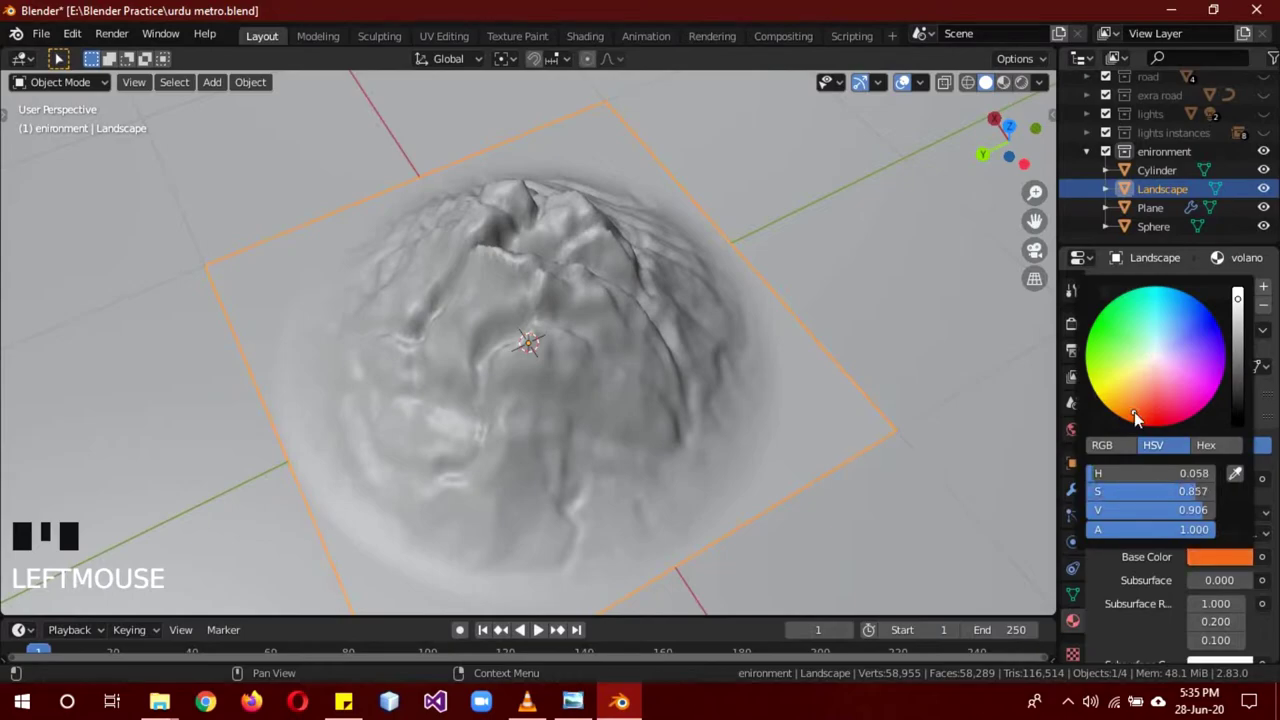
scroll(down, 3)
scroll(up, 3)
click(1269, 108)
click(1271, 132)
click(1274, 145)
click(1274, 145)
click(1272, 160)
click(1265, 178)
scroll(down, 3)
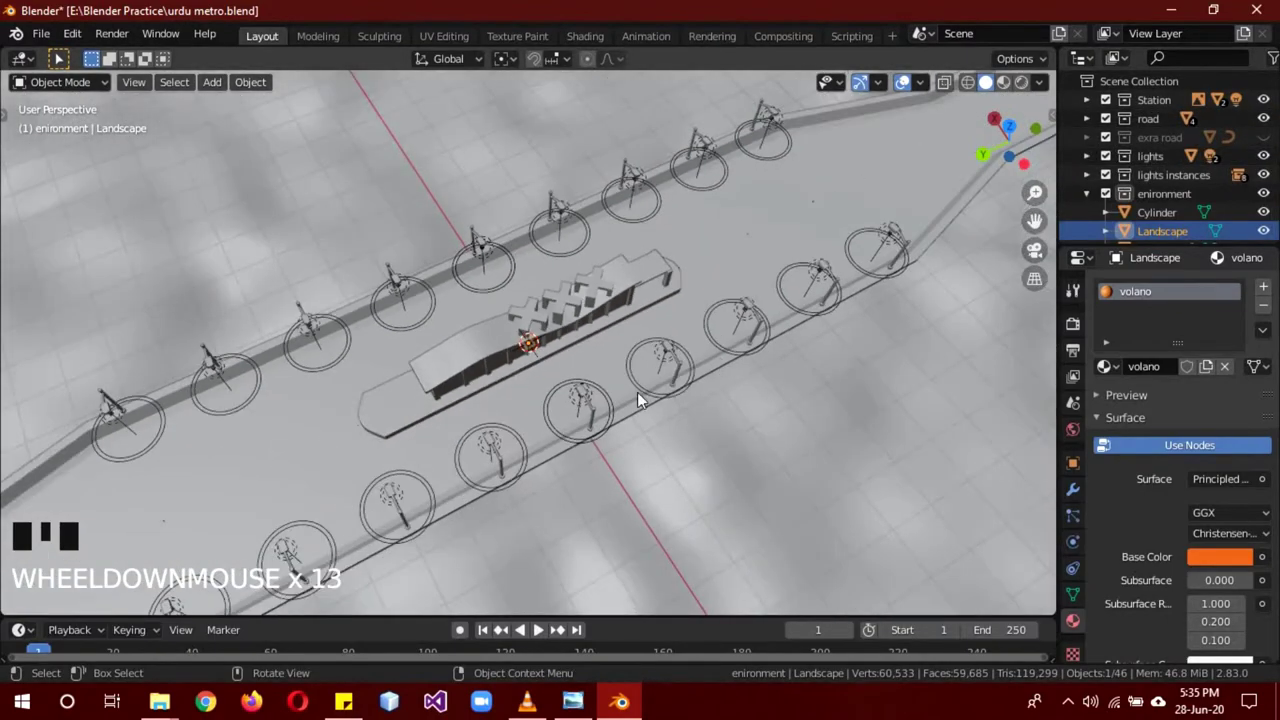
Slide the volcano along X onto the terrain away from the station, checking front and side views.
drag(482, 431, 769, 358)
key(s)
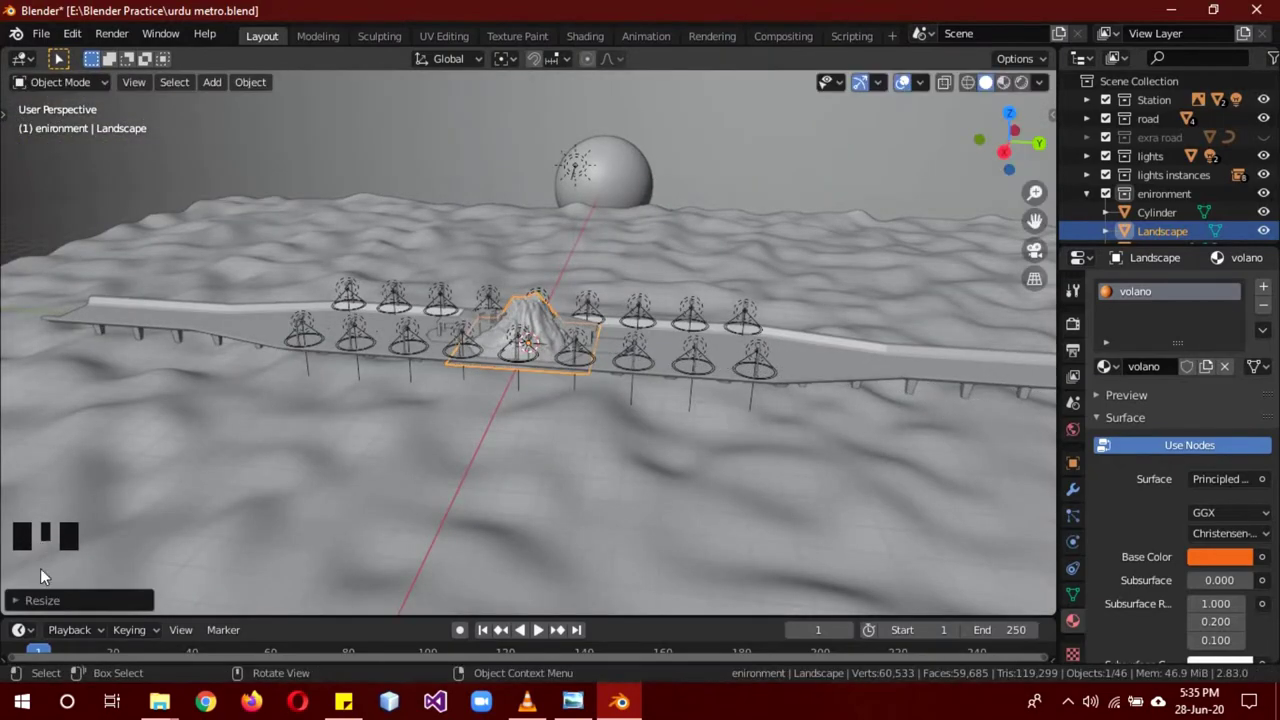
drag(810, 417, 758, 423)
key(g)
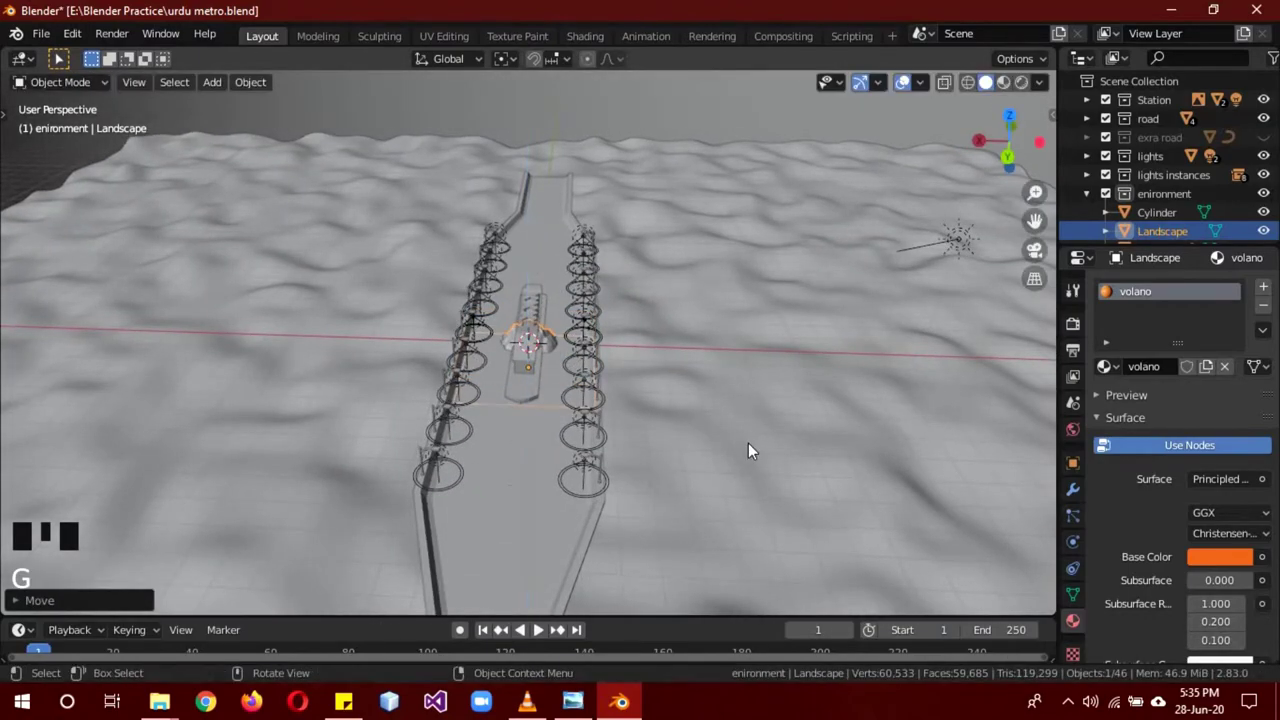
key(KP_1)
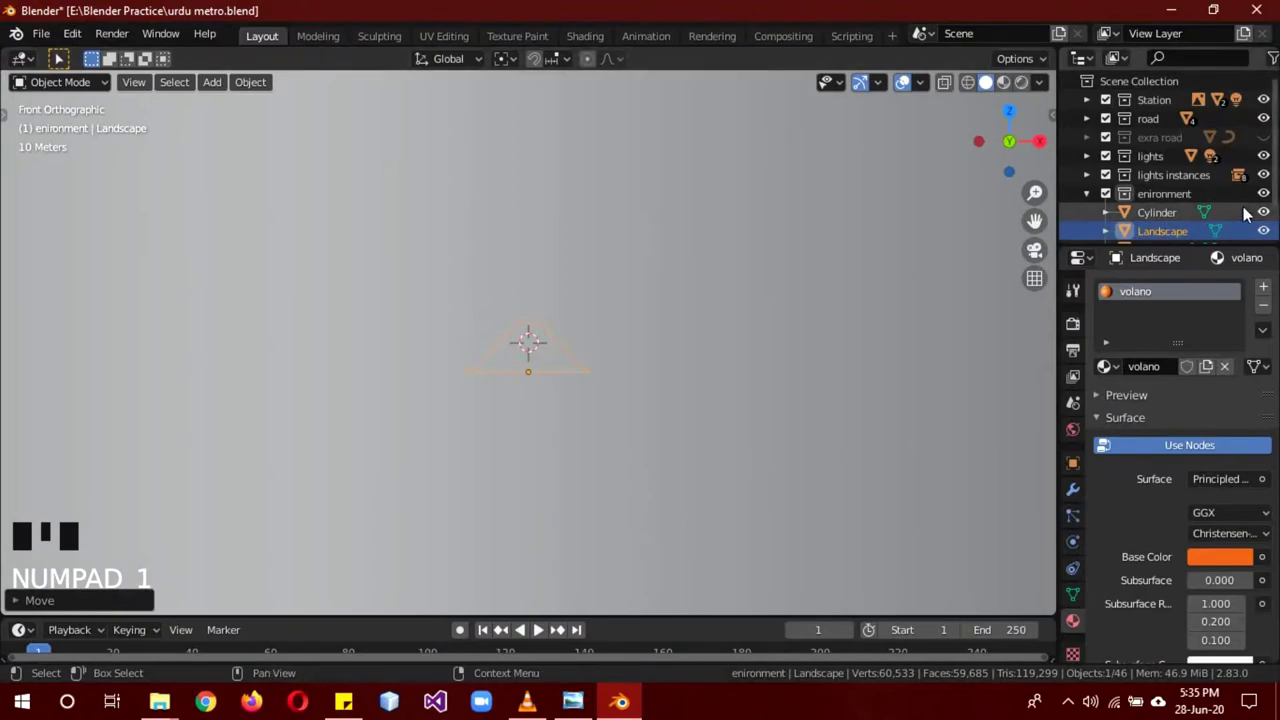
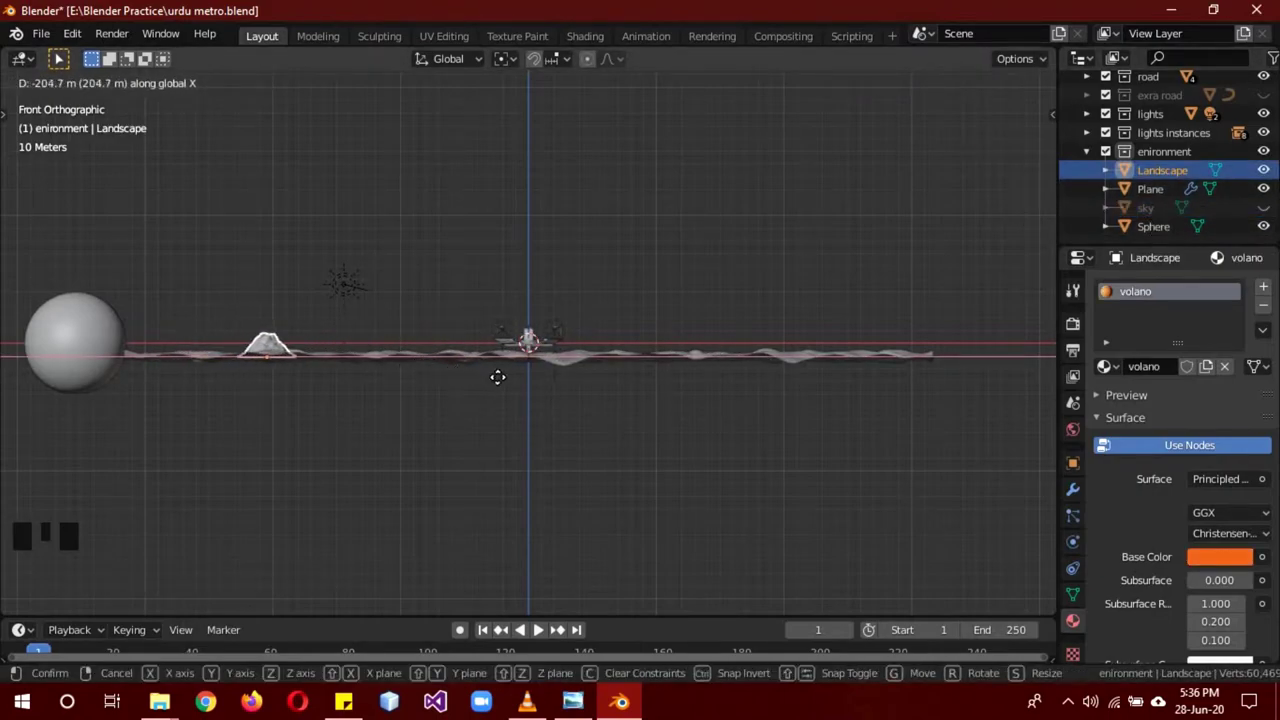
key(KP_1)
key(KP_1)
drag(814, 394, 730, 436)
key(KP_1)
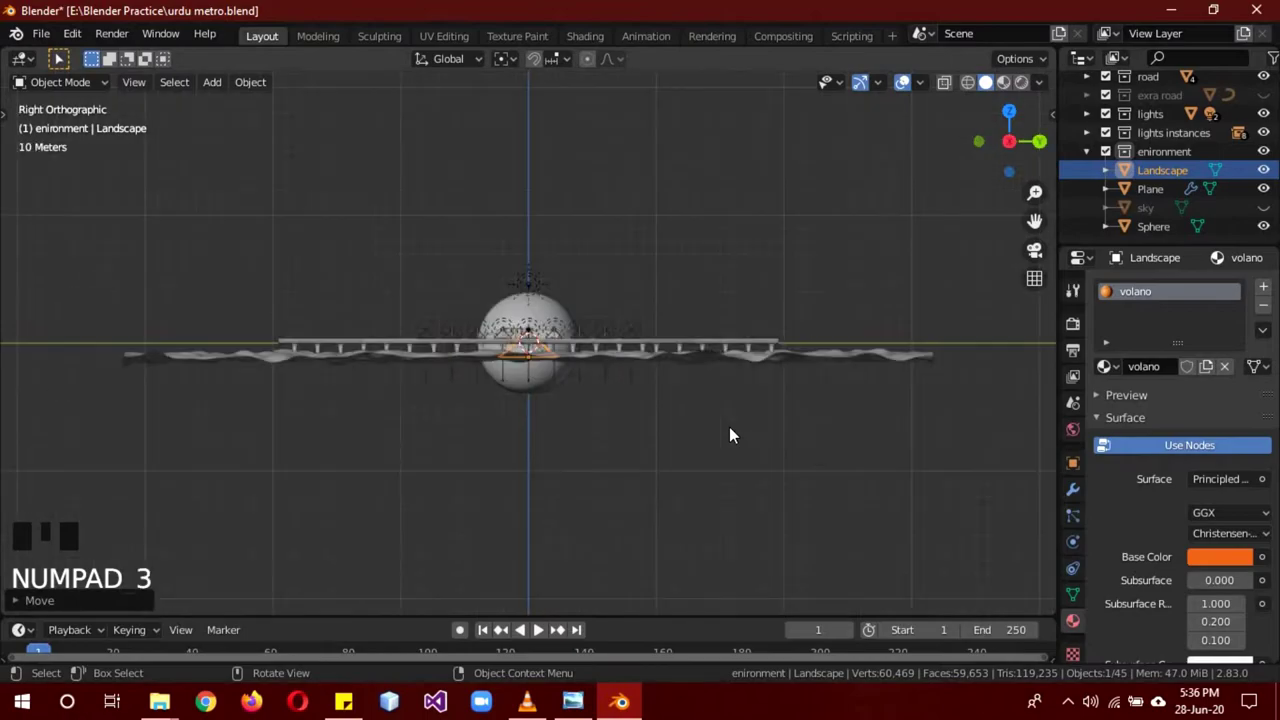
scroll(up, 3)
drag(802, 379, 850, 200)
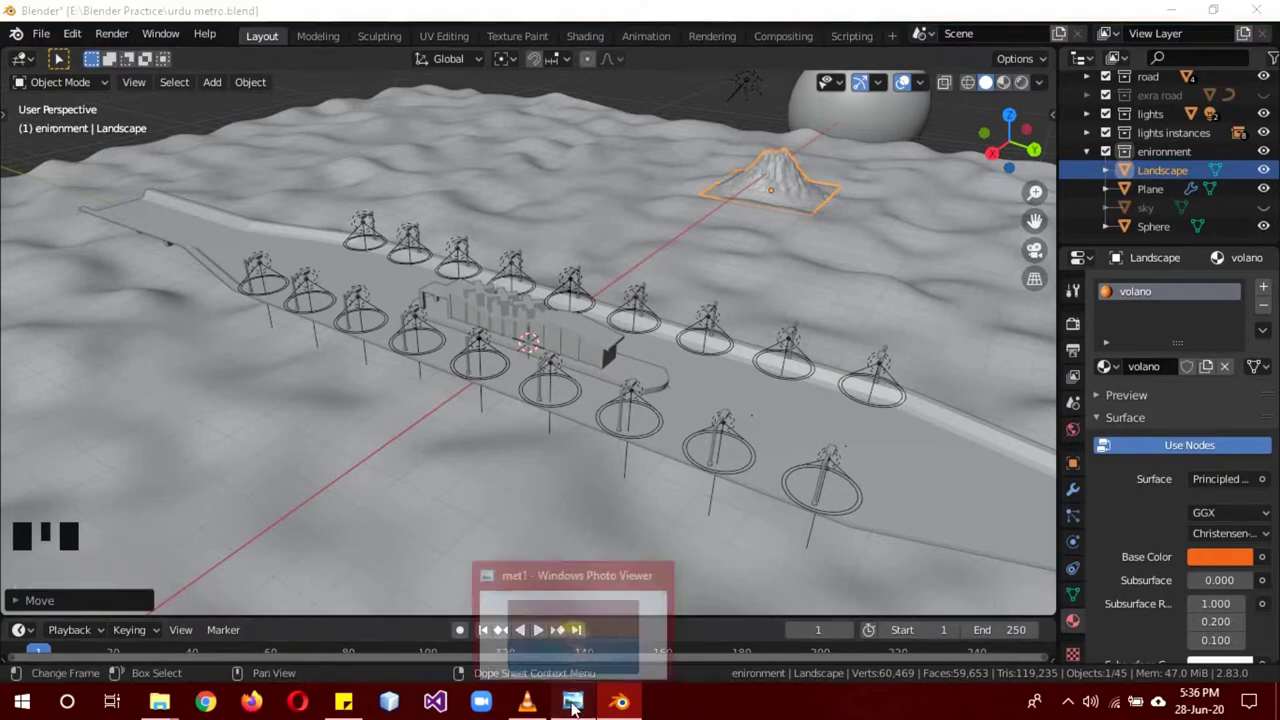
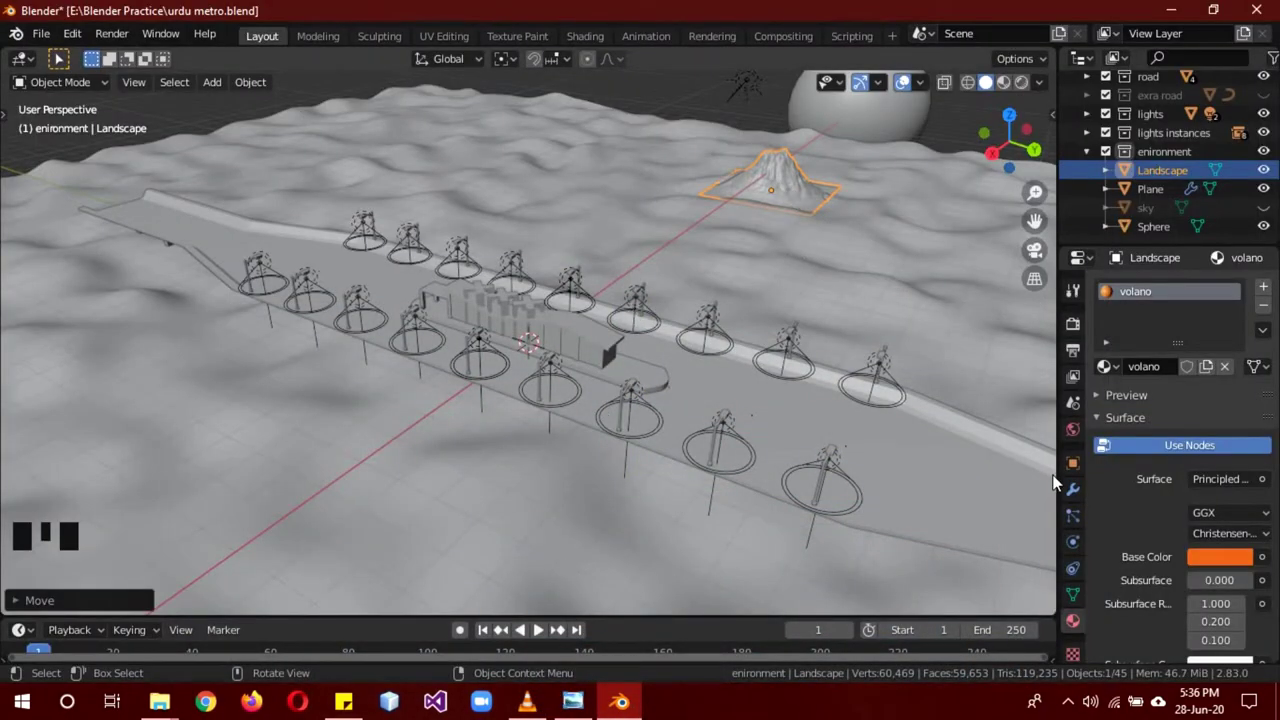
Add a Decimate modifier to the volcano Landscape in Modifier Properties.
click(1076, 494)
drag(1140, 287, 925, 311)
drag(937, 301, 769, 341)
scroll(down, 3)
scroll(down, 3)
drag(934, 449, 865, 550)
click(865, 550)
click(867, 542)
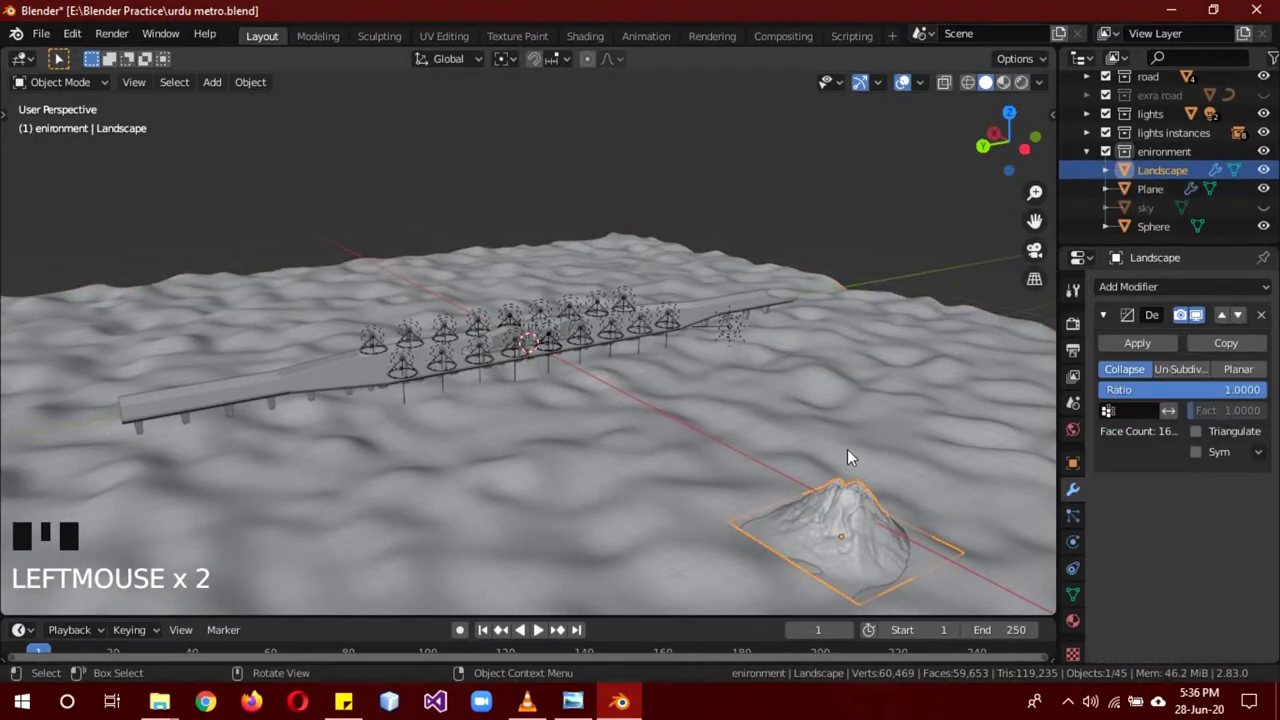
Lower the Decimate ratio to 0.05 to cut the volcano's face count.
key(Tab)
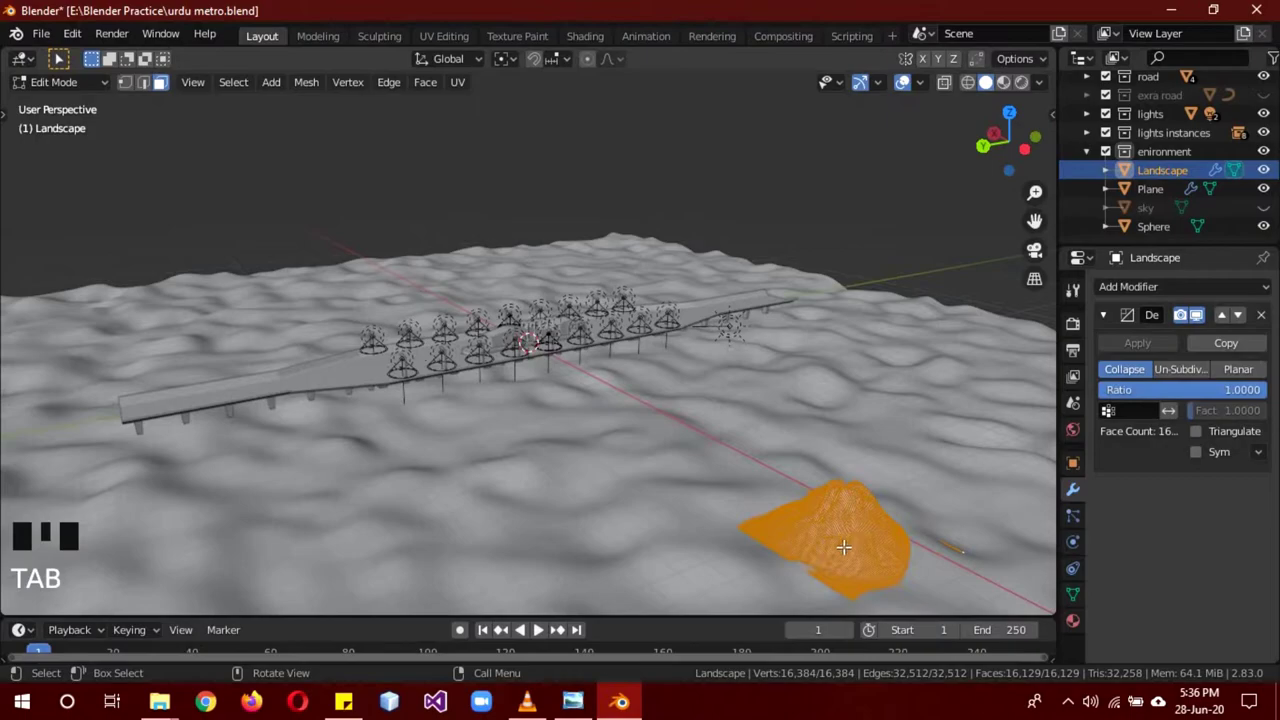
key(Tab)
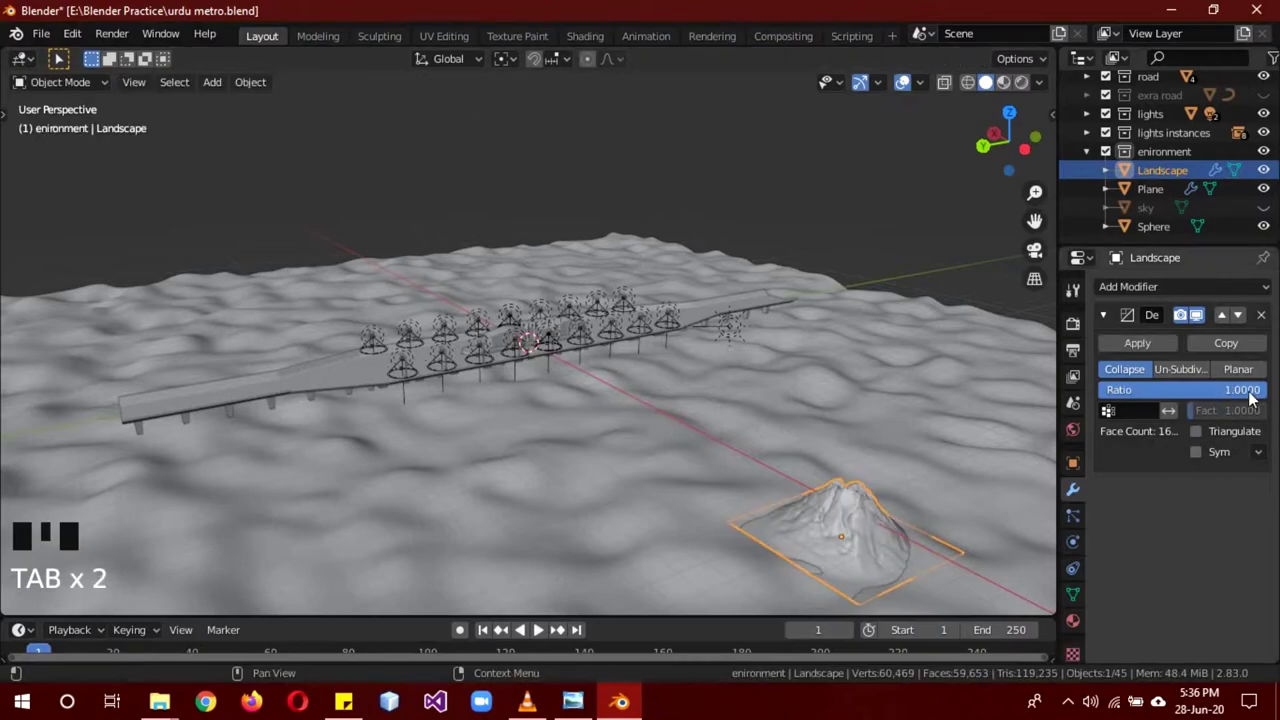
drag(1248, 397, 1085, 407)
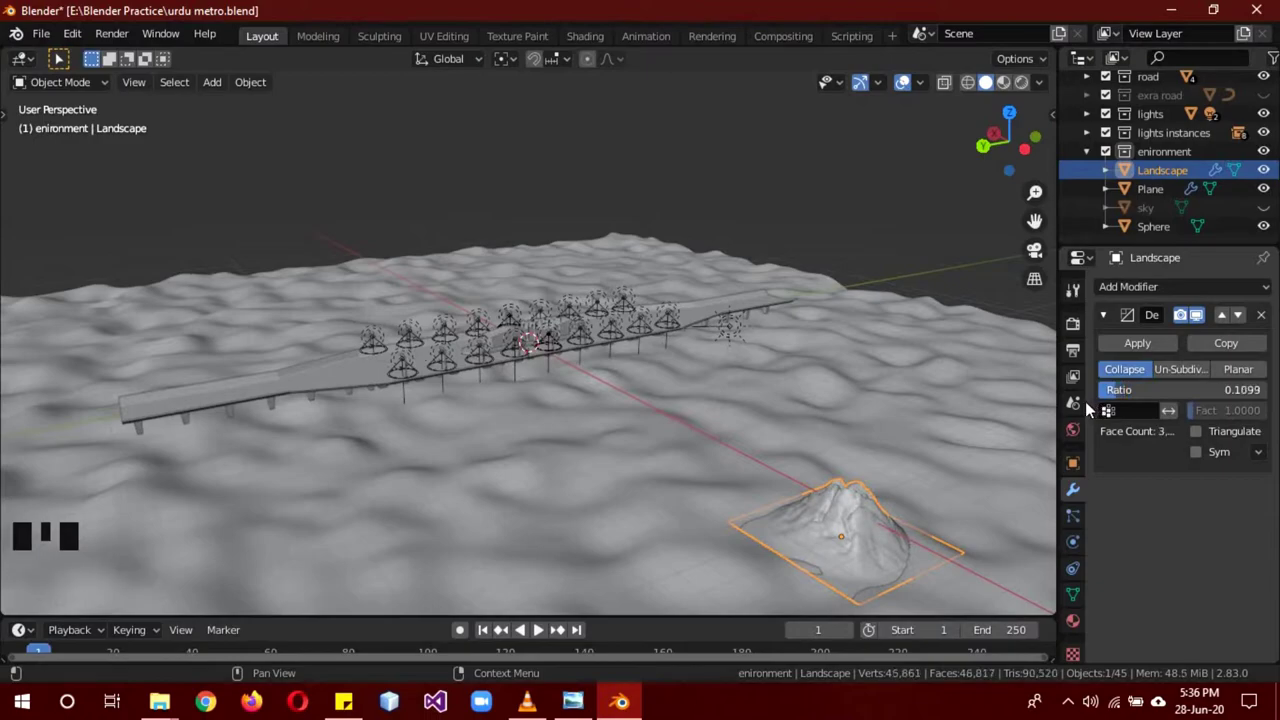
click(1145, 395)
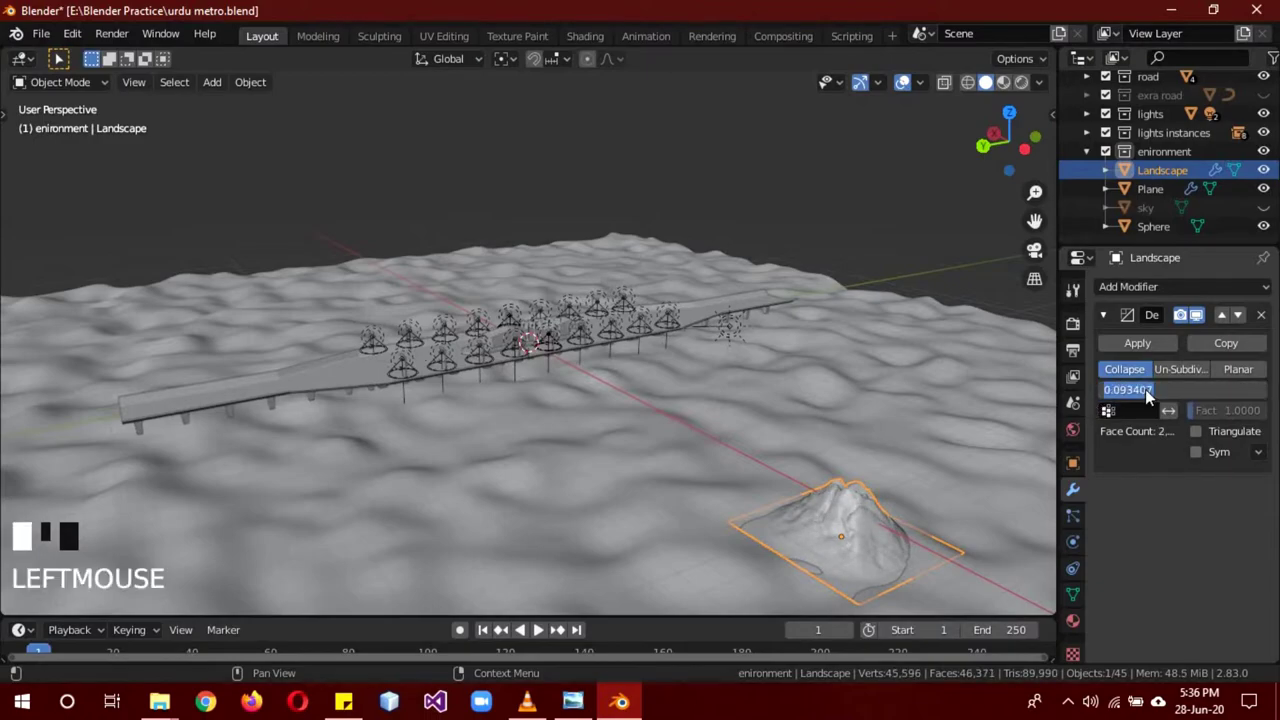
key(KP_0)
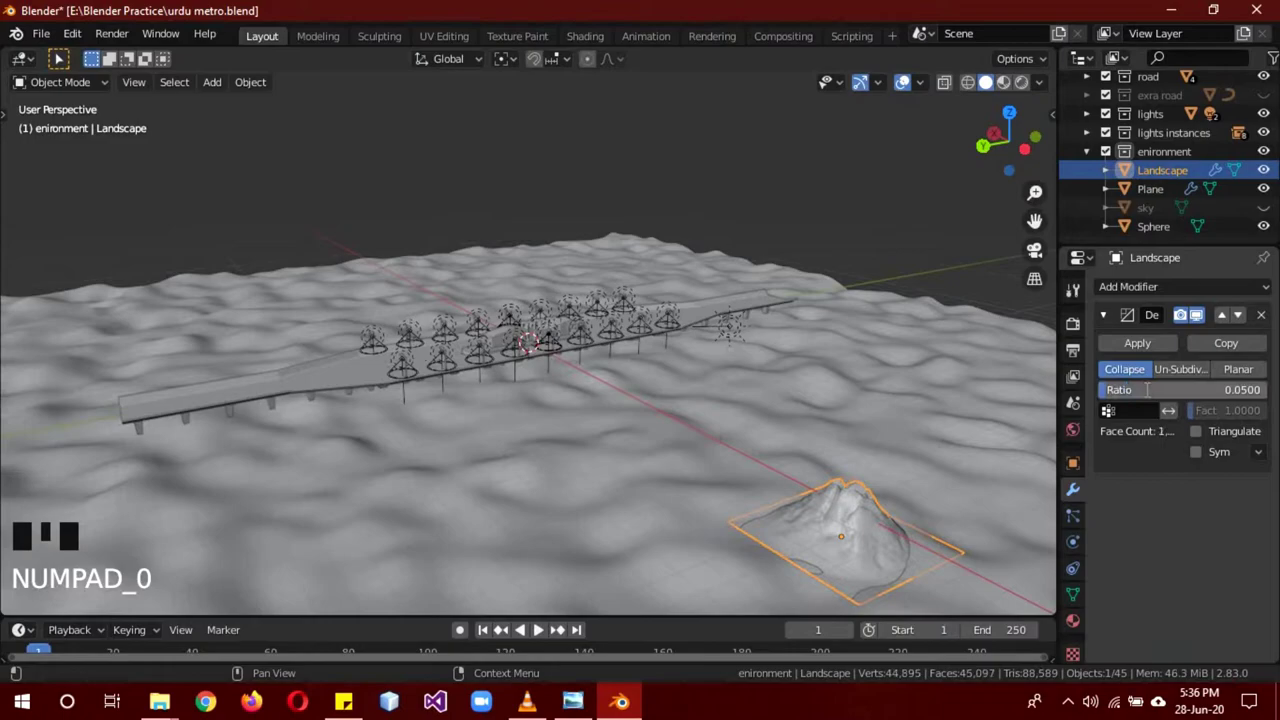
drag(884, 563, 776, 549)
scroll(up, 3)
drag(776, 549, 844, 547)
scroll(down, 3)
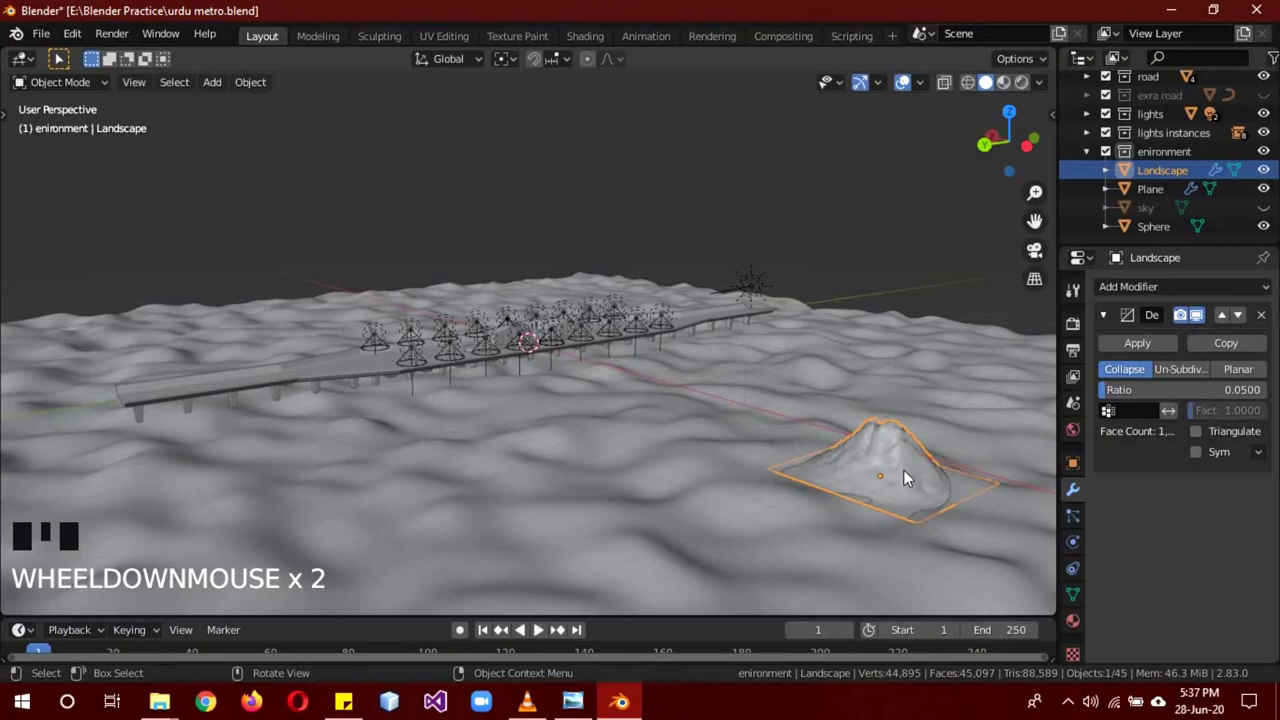
click(909, 475)
click(895, 483)
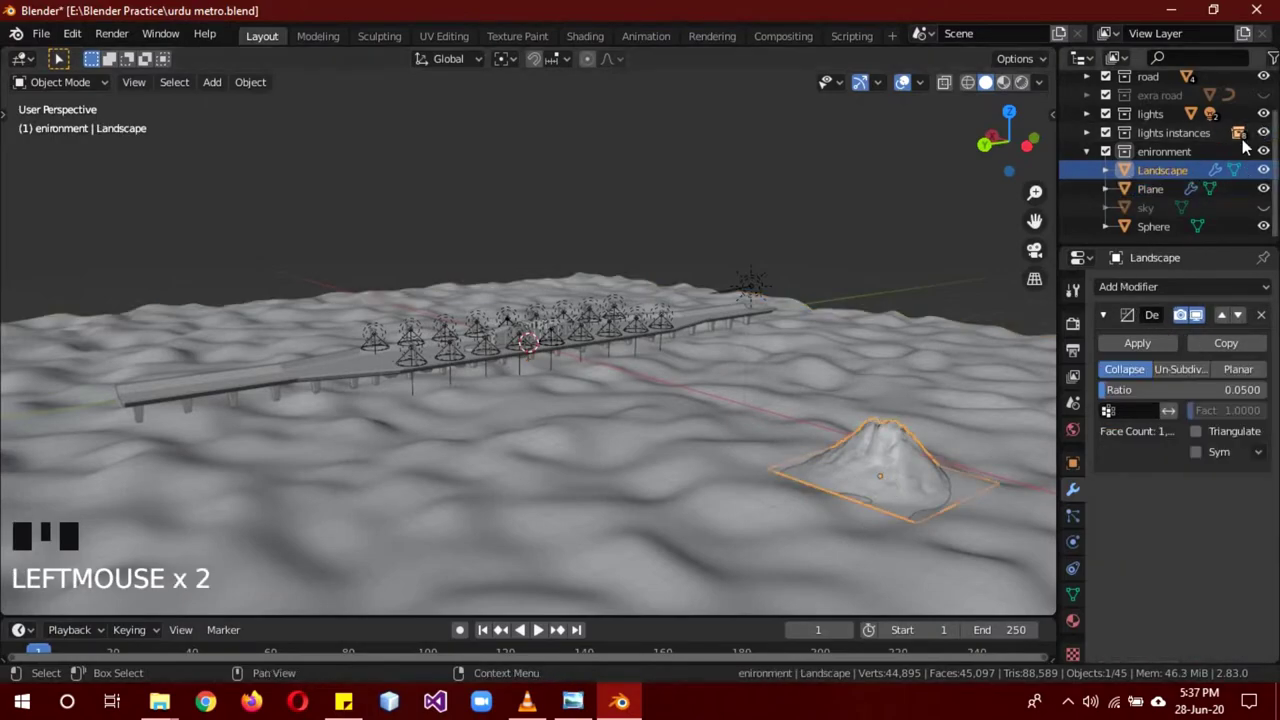
Weight-paint a vertex group across the volcano patch, then start the Images as Planes import.
drag(879, 476, 895, 508)
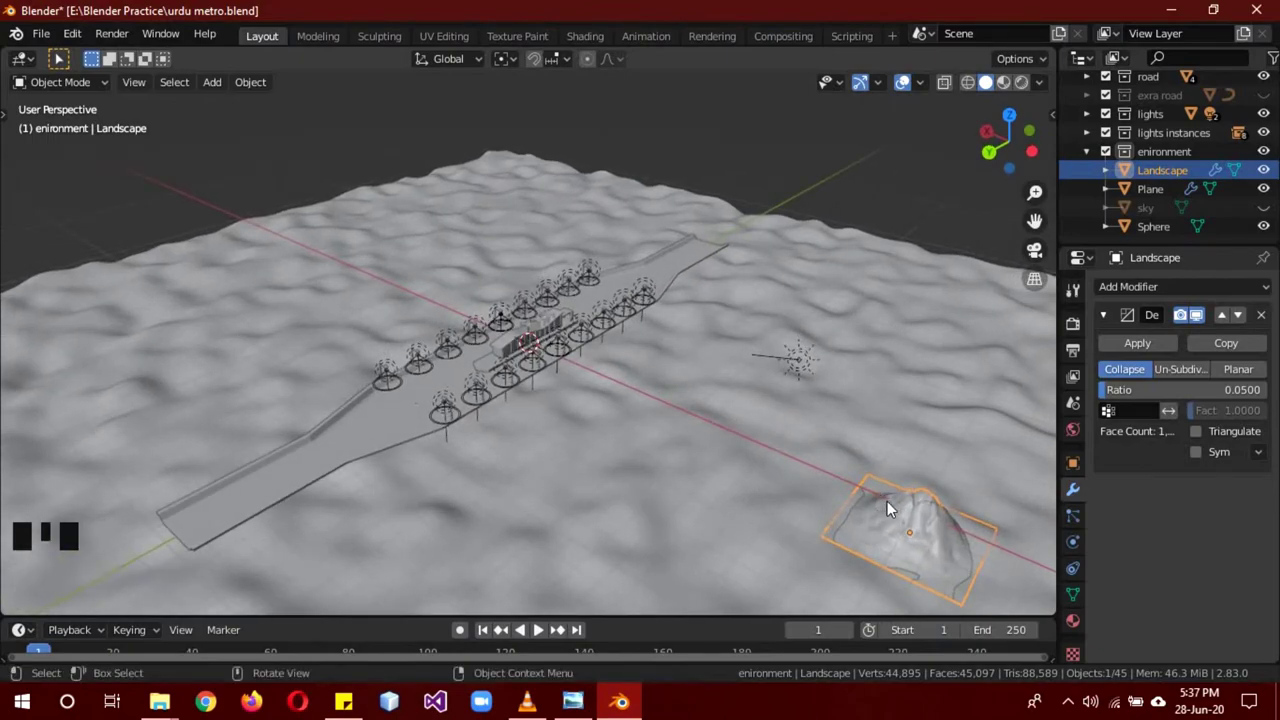
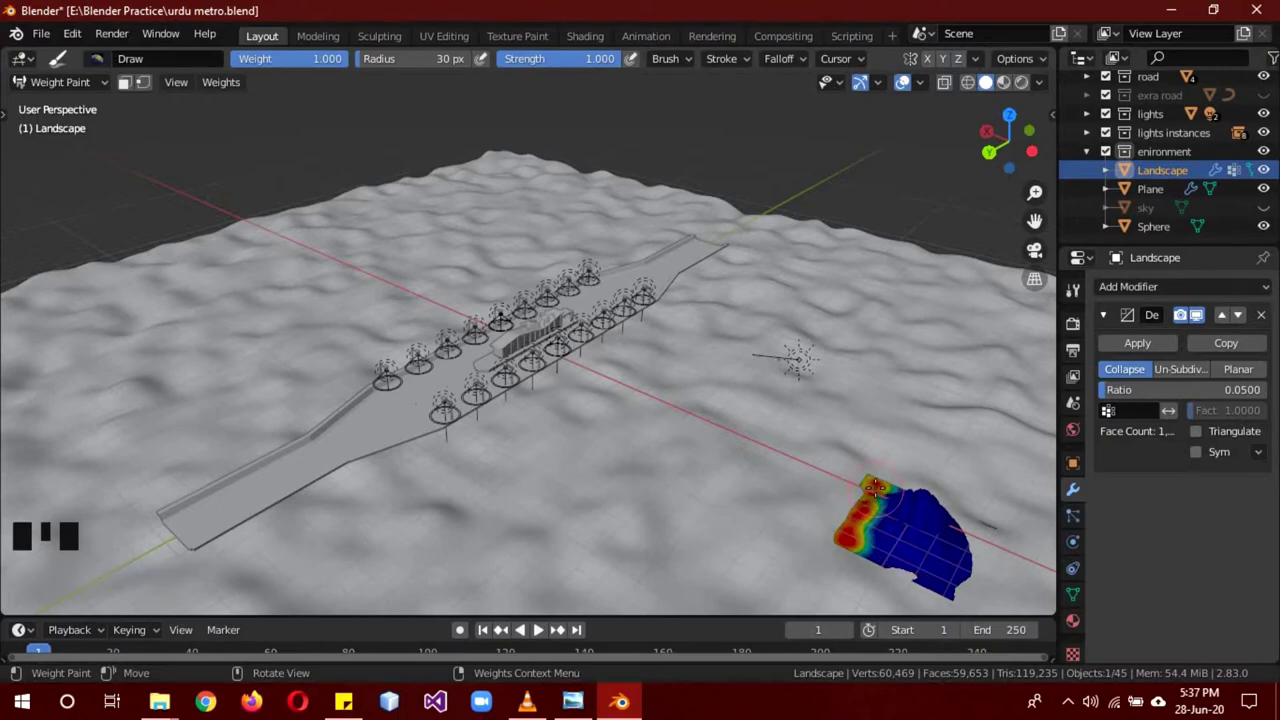
drag(95, 86, 1126, 545)
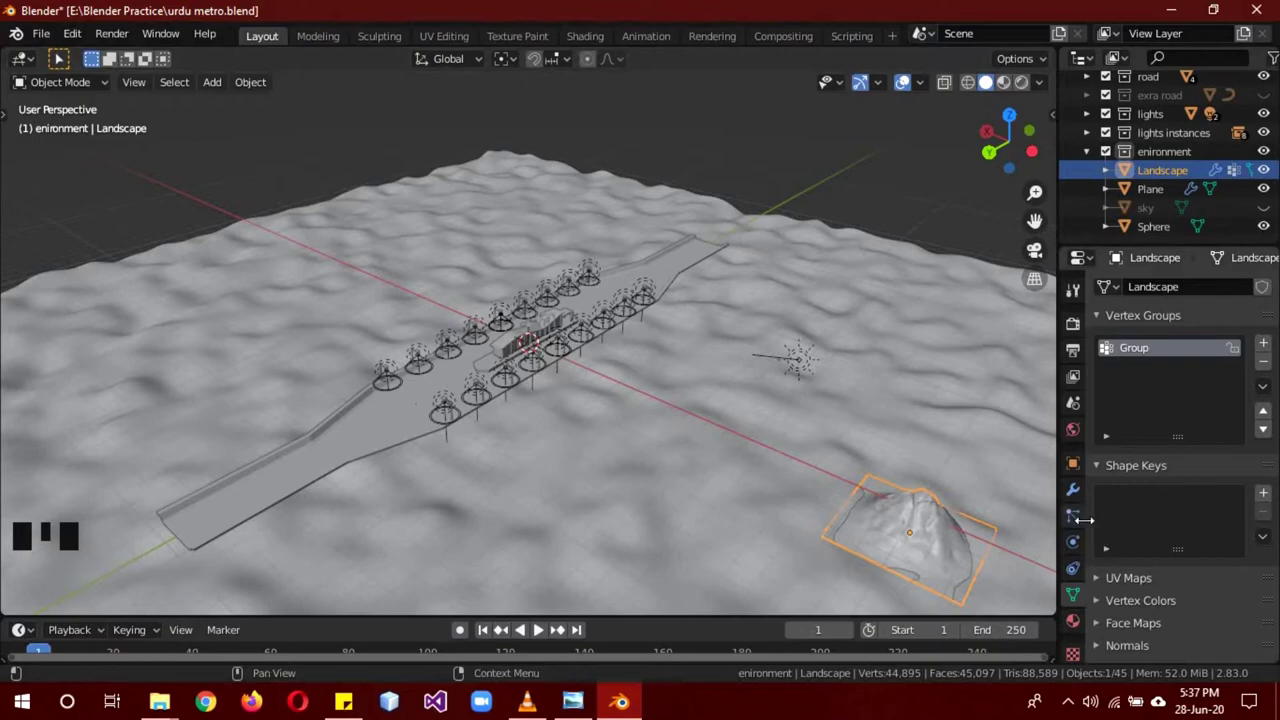
drag(475, 429, 506, 208)
key(shift+a)
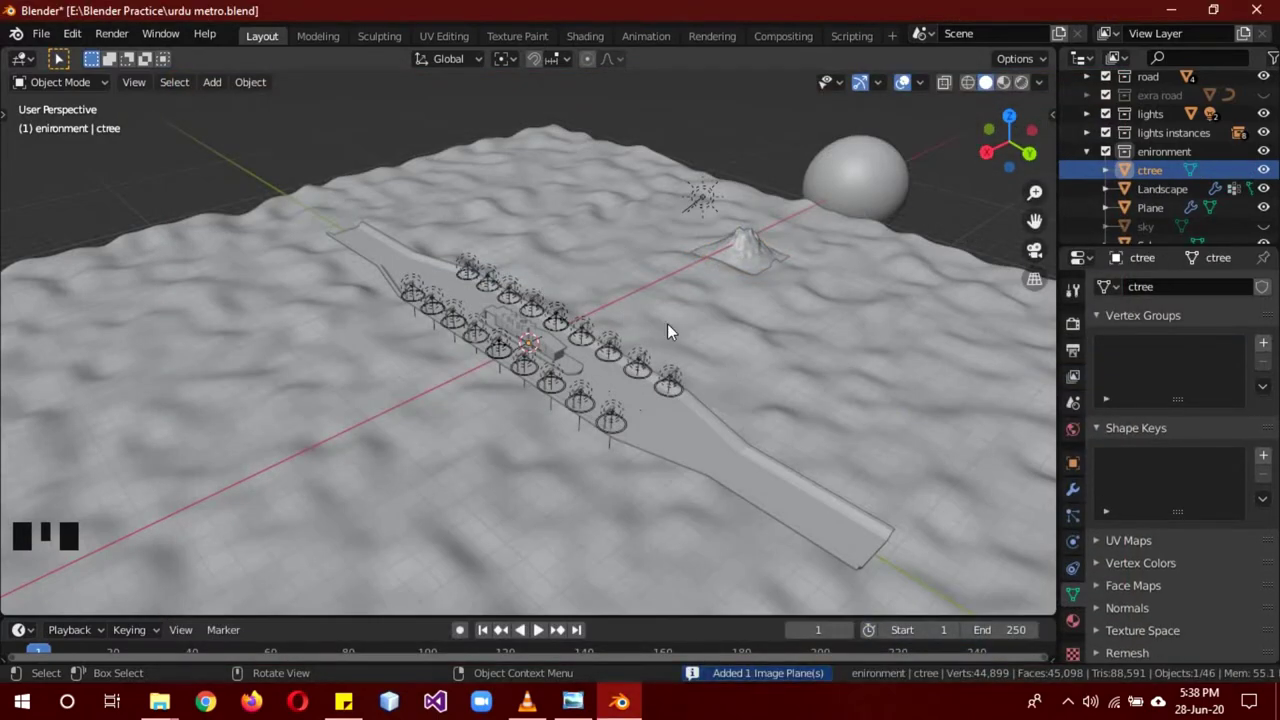
Select the imported ctree plane and hide the Station, road and lights collections.
scroll(up, 3)
drag(672, 420, 688, 320)
key(z)
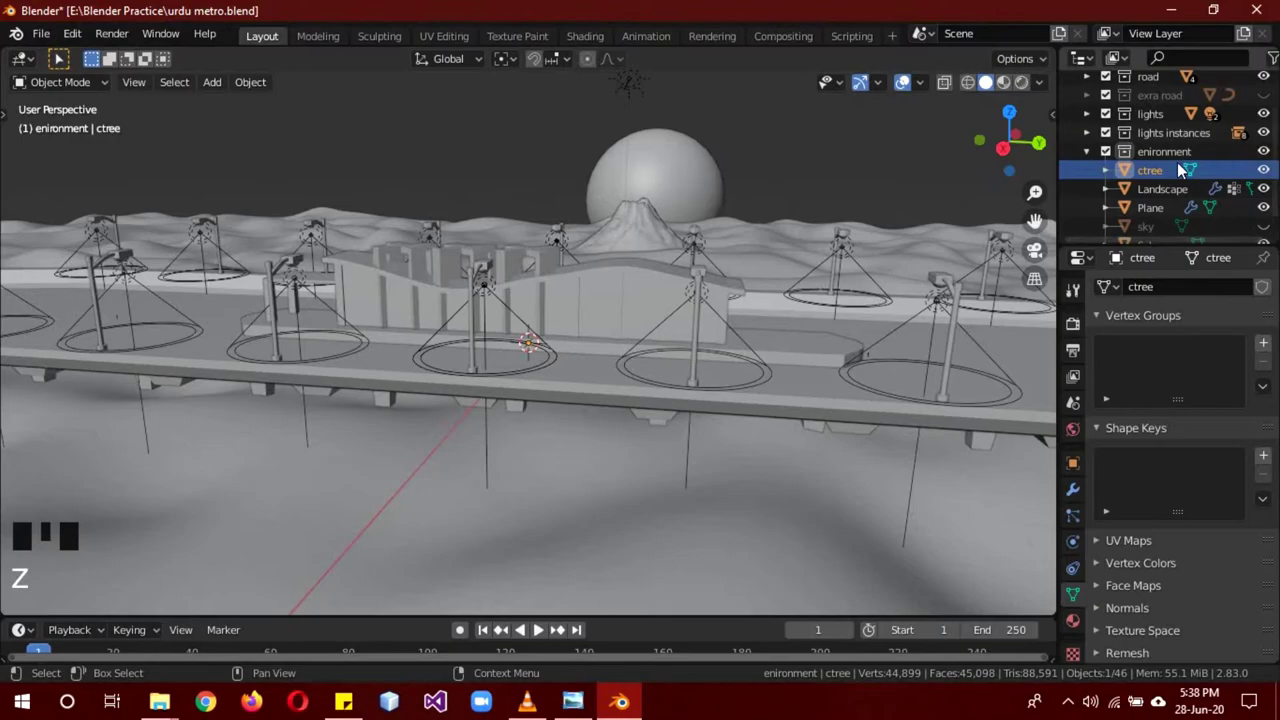
click(1166, 176)
key(s)
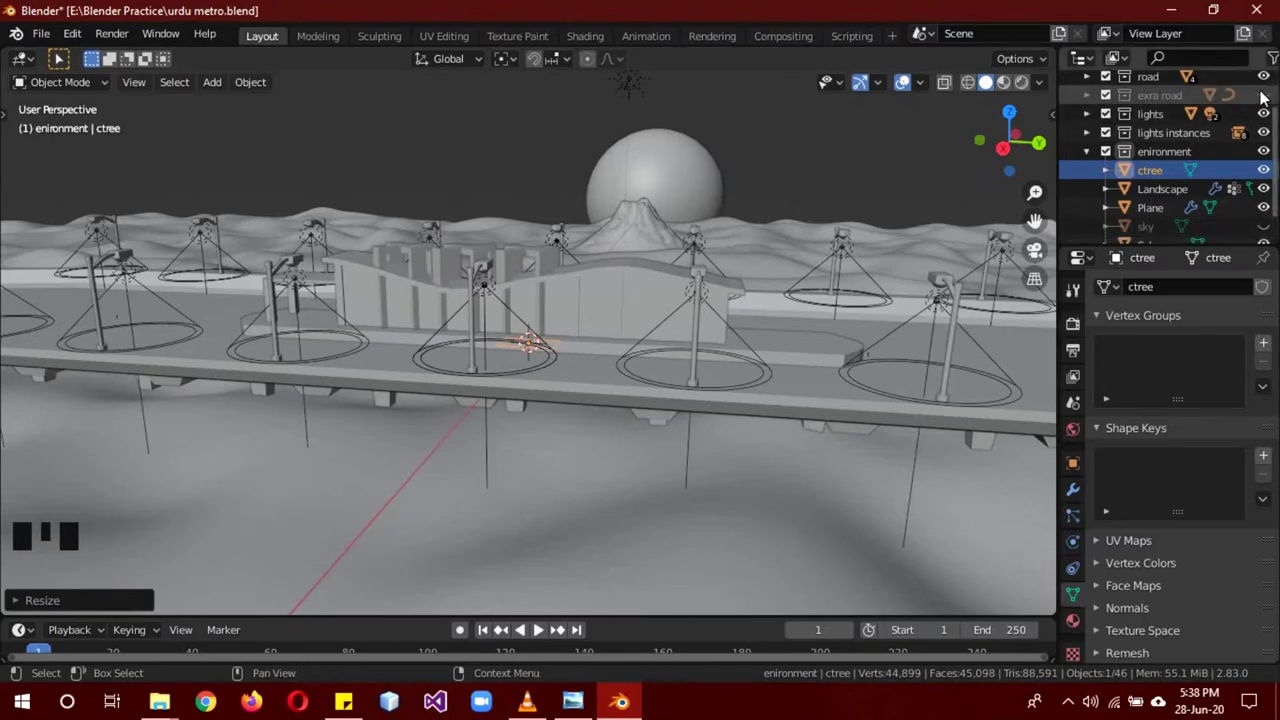
scroll(up, 3)
click(1272, 105)
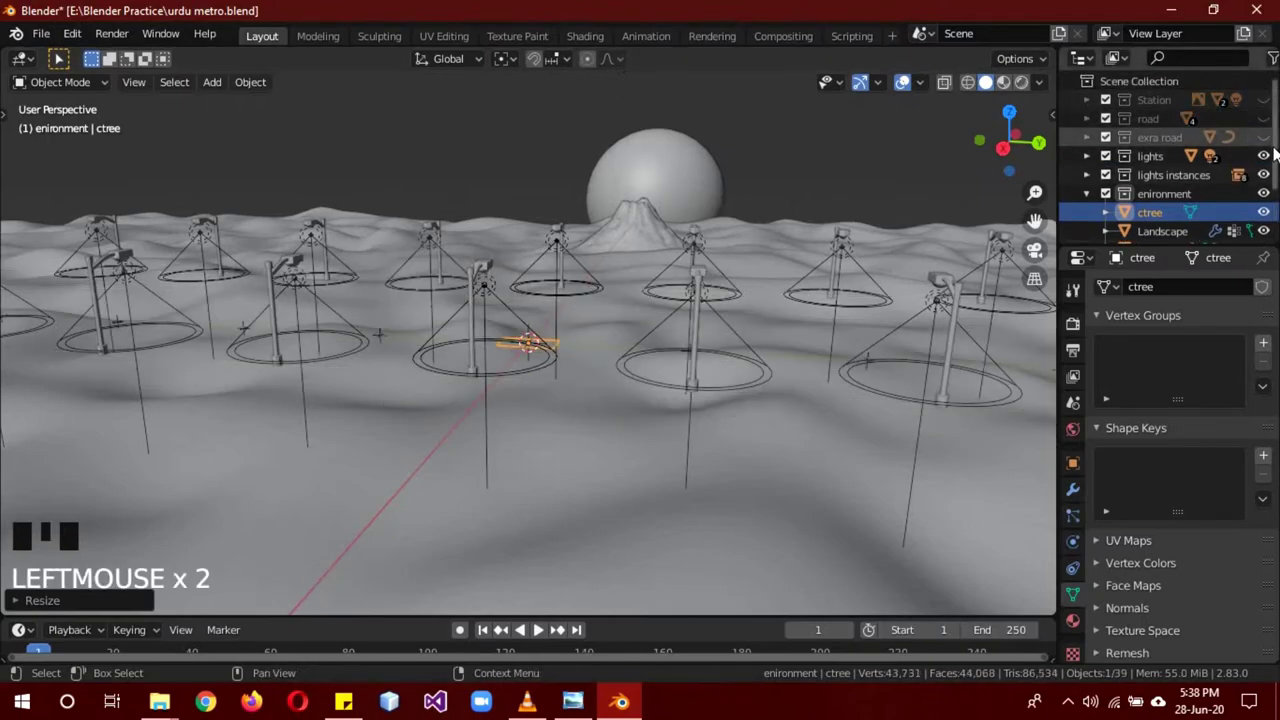
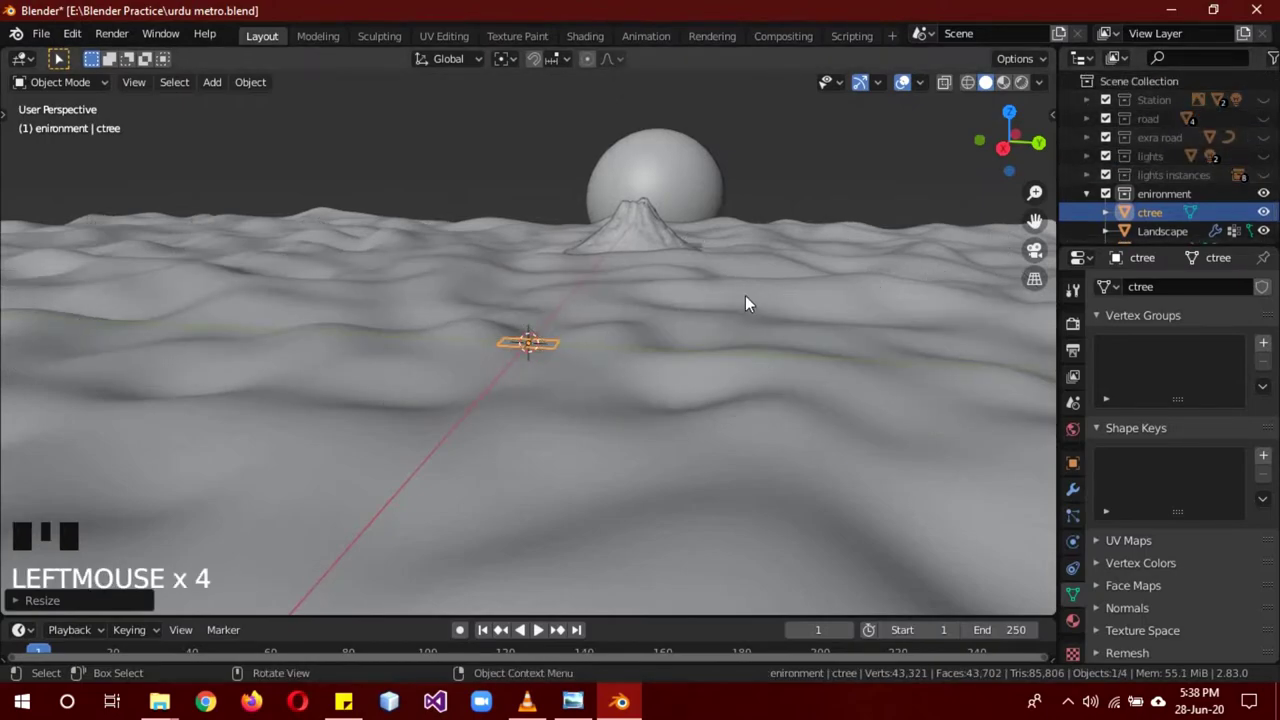
Switch to Material Preview shading and rotate the ctree palm plane upright 90° on X and Z.
key(z)
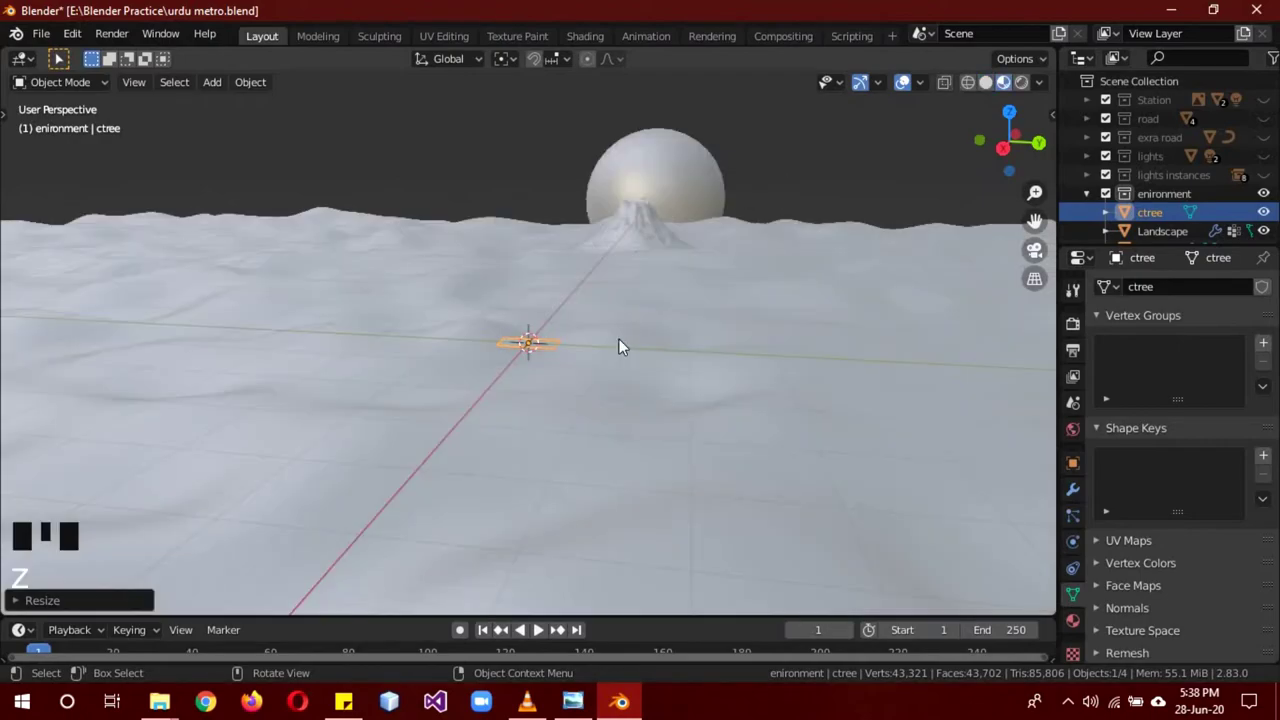
scroll(up, 3)
scroll(up, 3)
click(1084, 463)
key(r)
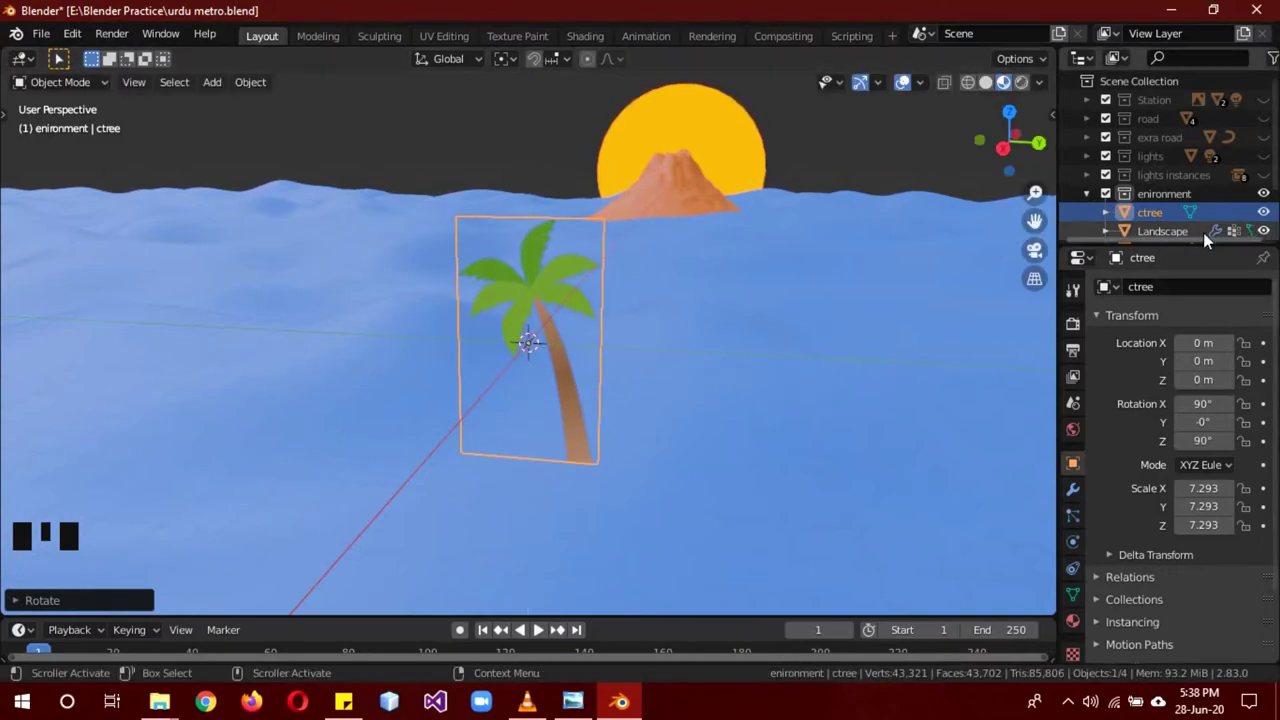
Give the Landscape a particle system, rename the Plane to sea and hide it.
click(683, 203)
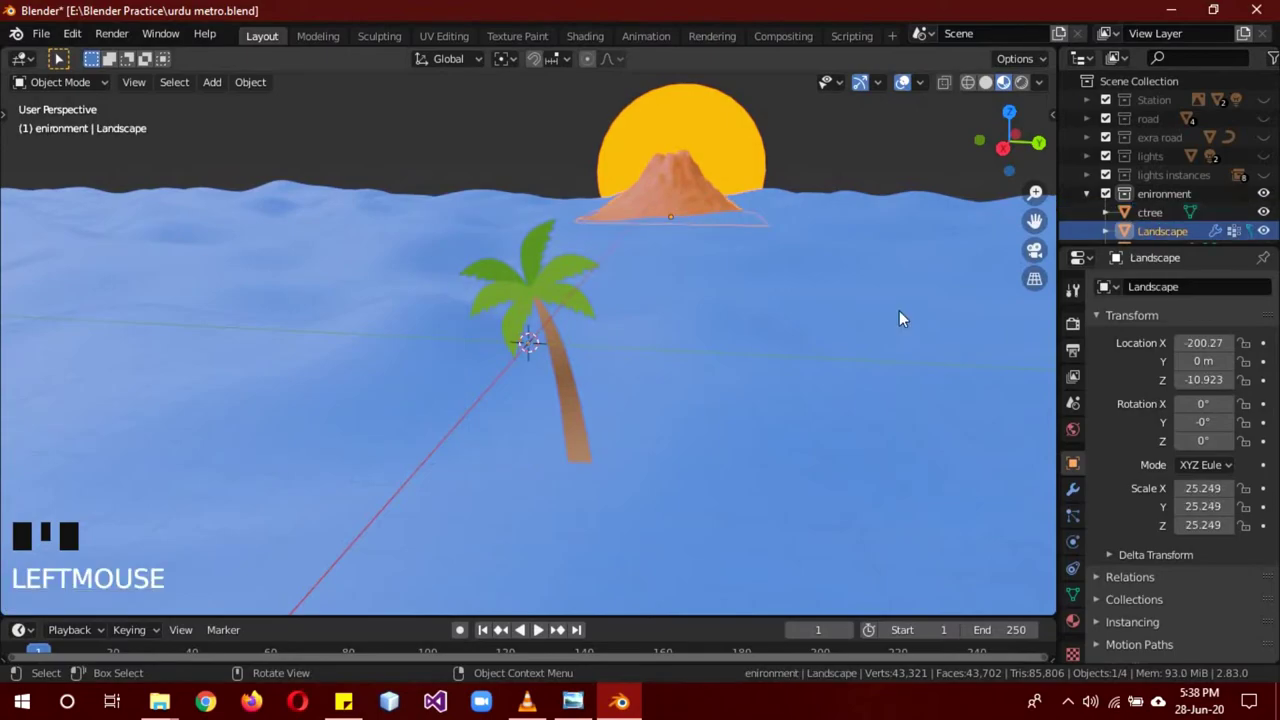
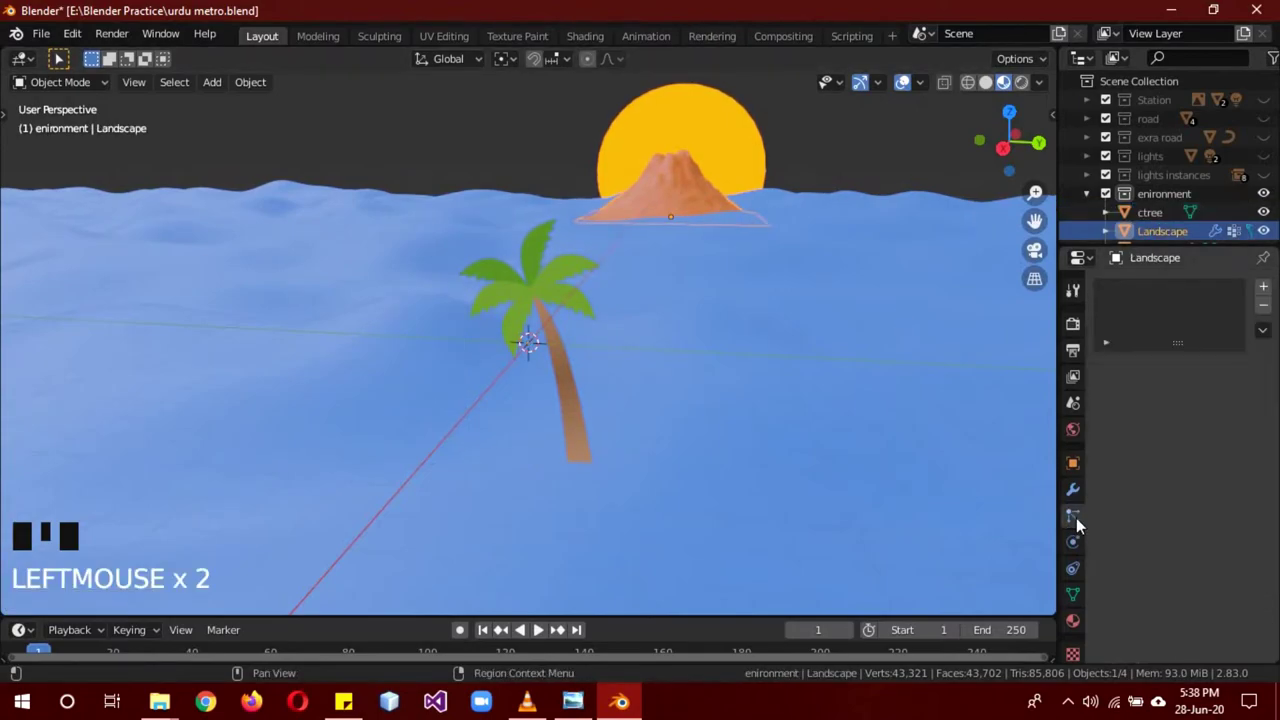
drag(1268, 291, 1259, 226)
scroll(down, 3)
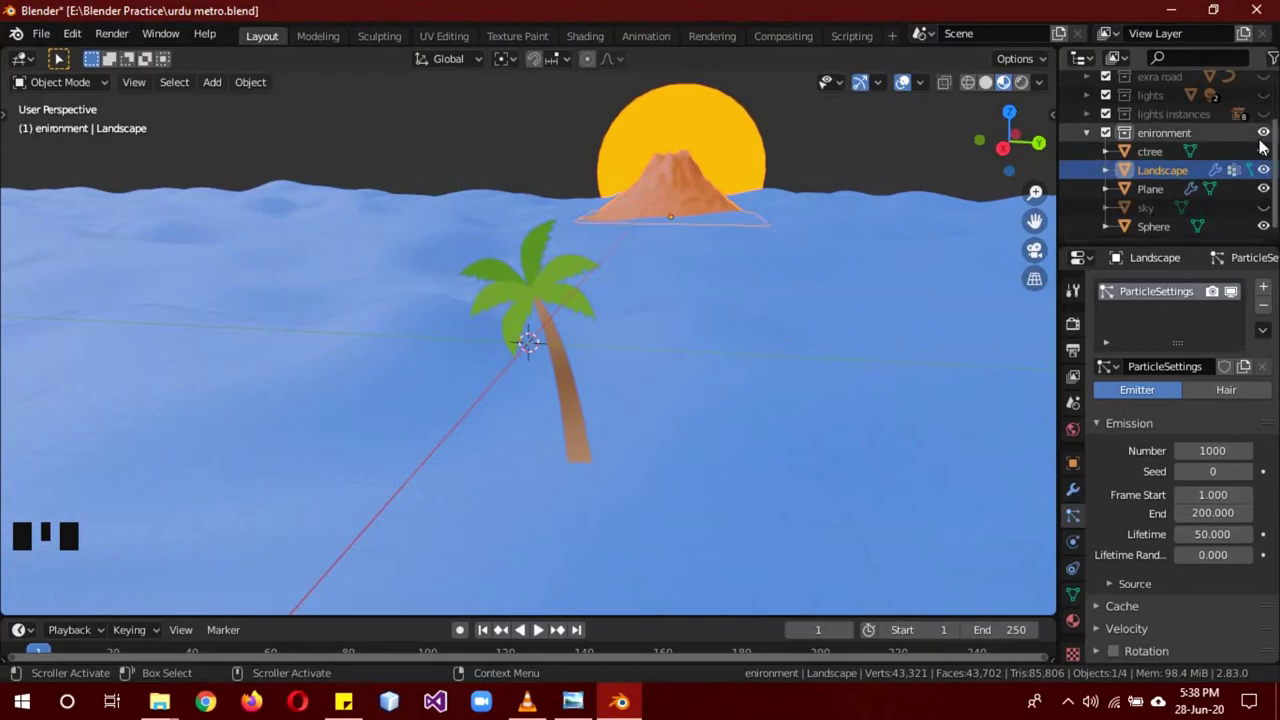
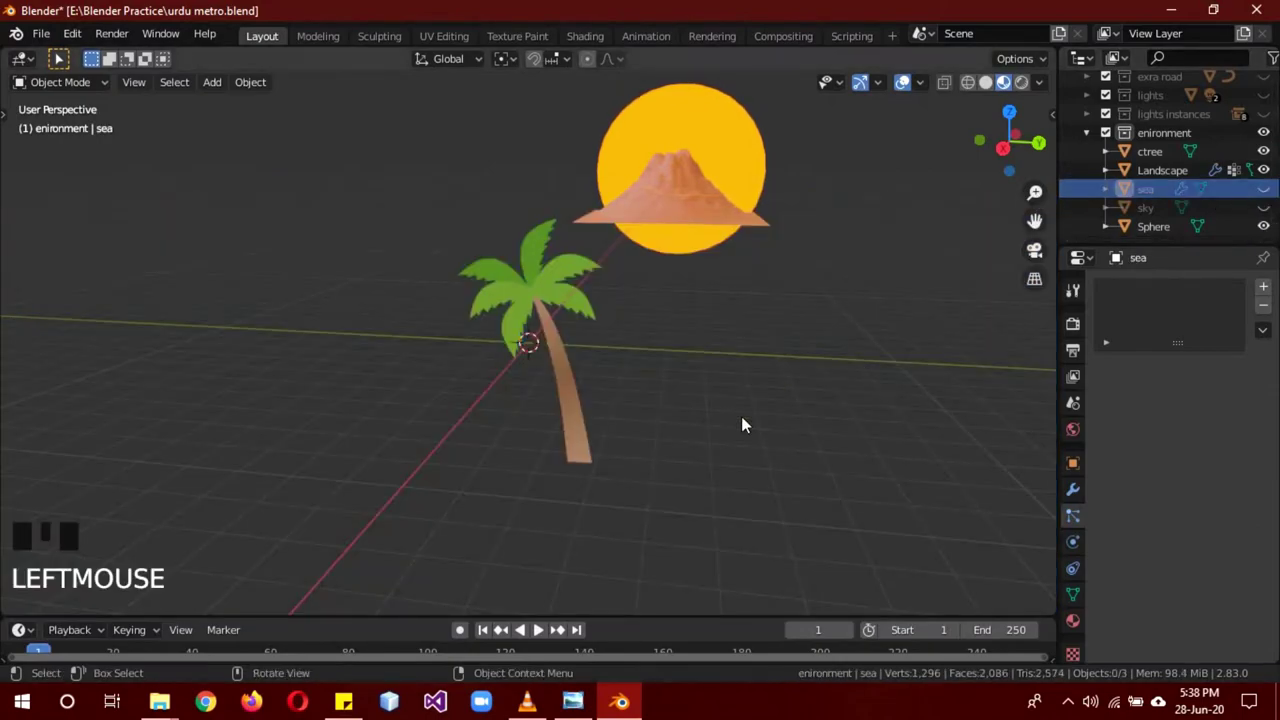
Raise the ctree palm mesh above its origin in Edit Mode, then reselect the Landscape.
click(587, 407)
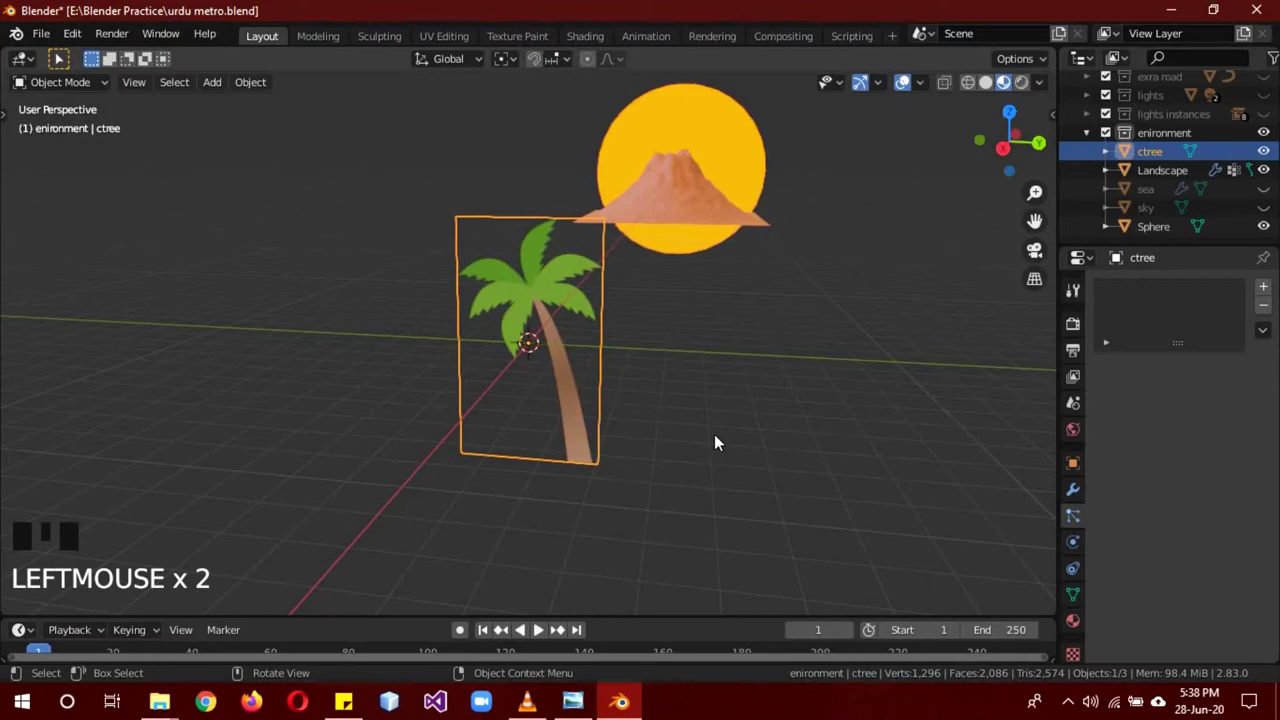
key(Tab)
key(g)
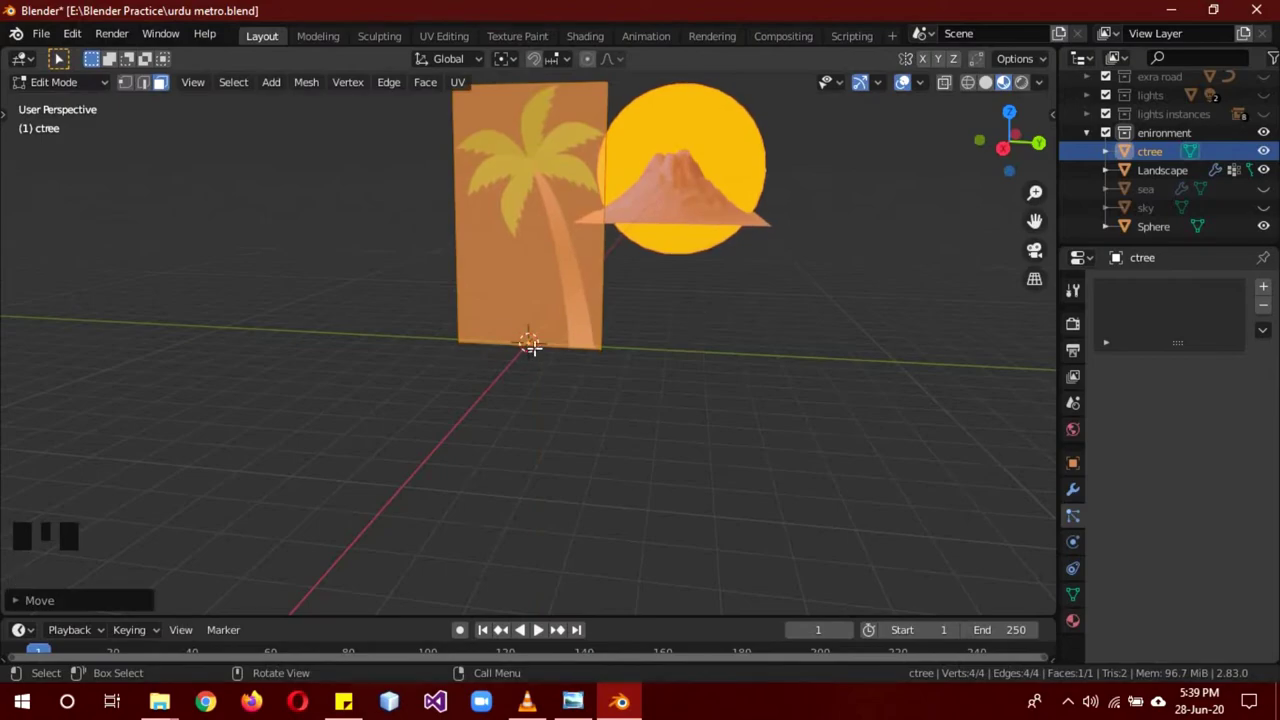
key(Tab)
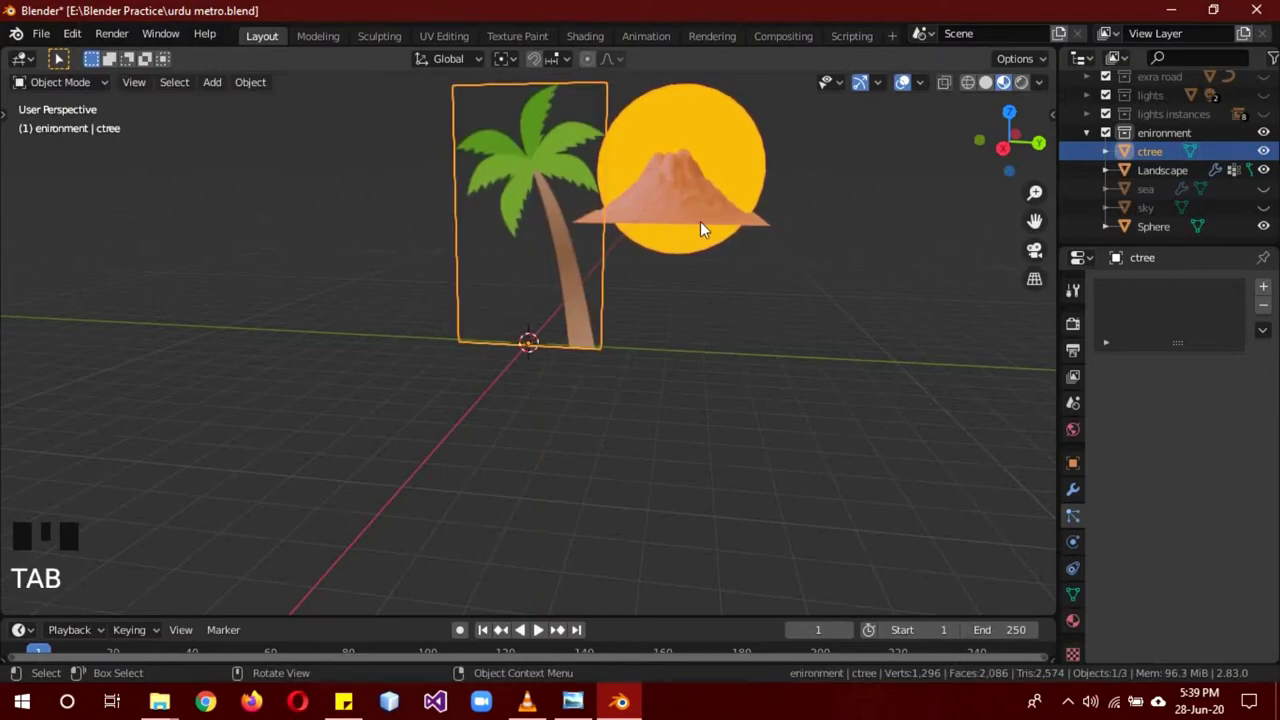
click(697, 202)
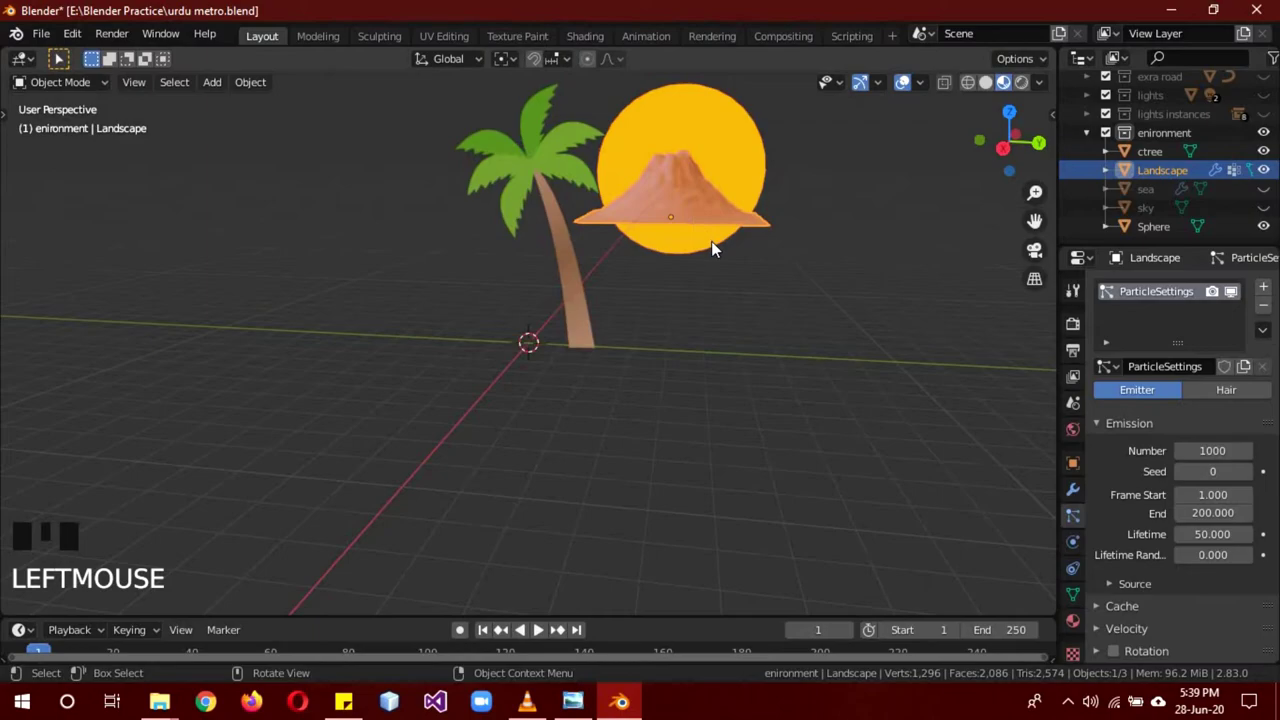
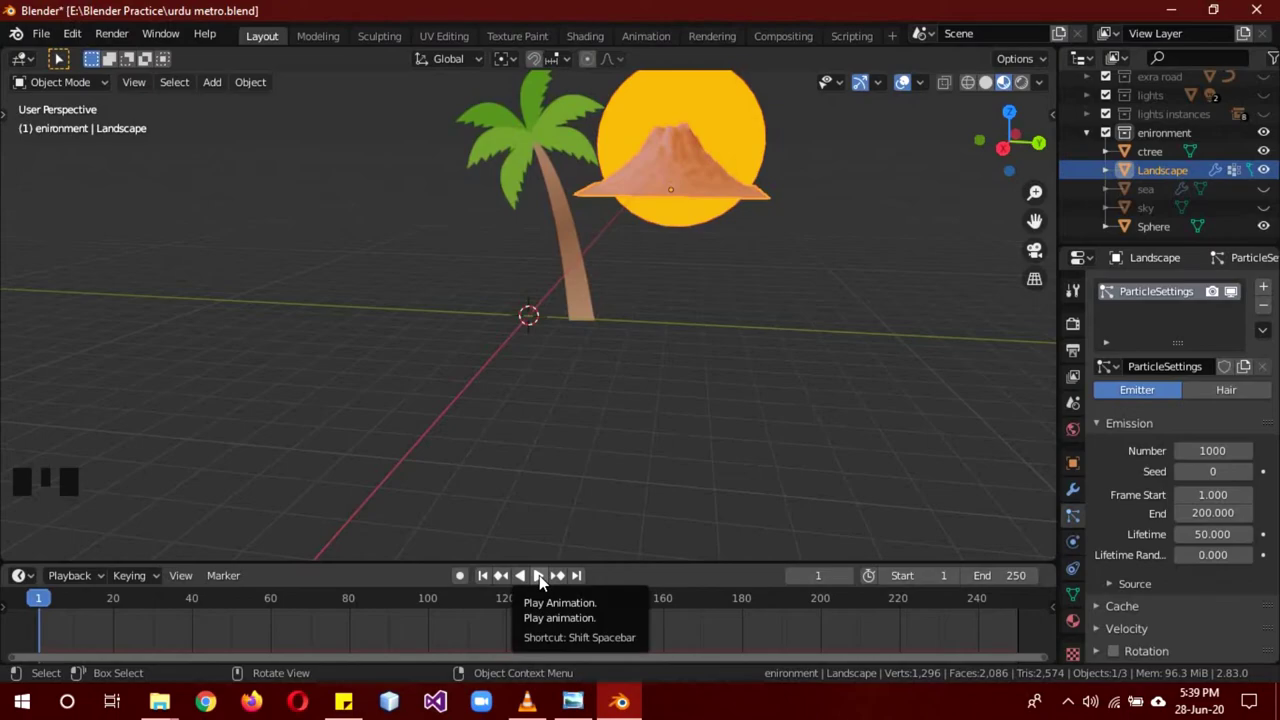
Enlarge the timeline and set the Landscape's particles to Hair with Number 50.
drag(546, 581, 740, 383)
scroll(down, 3)
drag(940, 421, 5, 611)
drag(5, 611, 629, 356)
scroll(up, 3)
middle_click(456, 366)
scroll(down, 3)
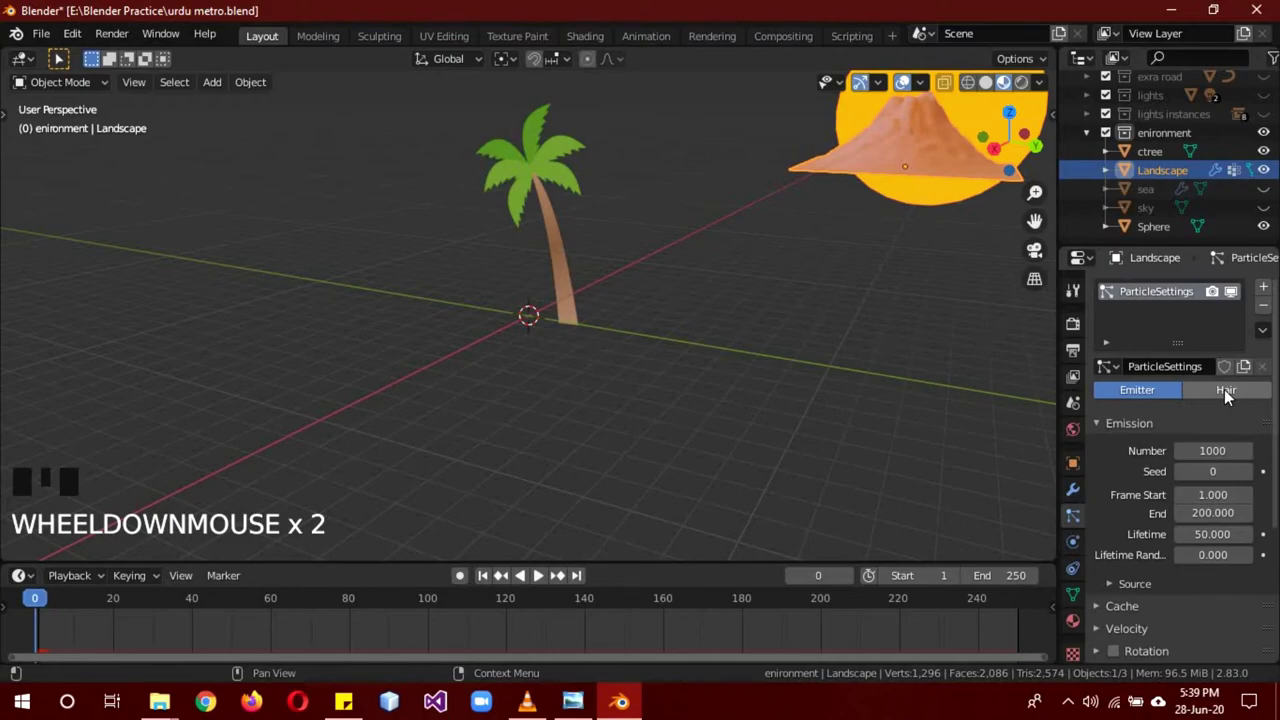
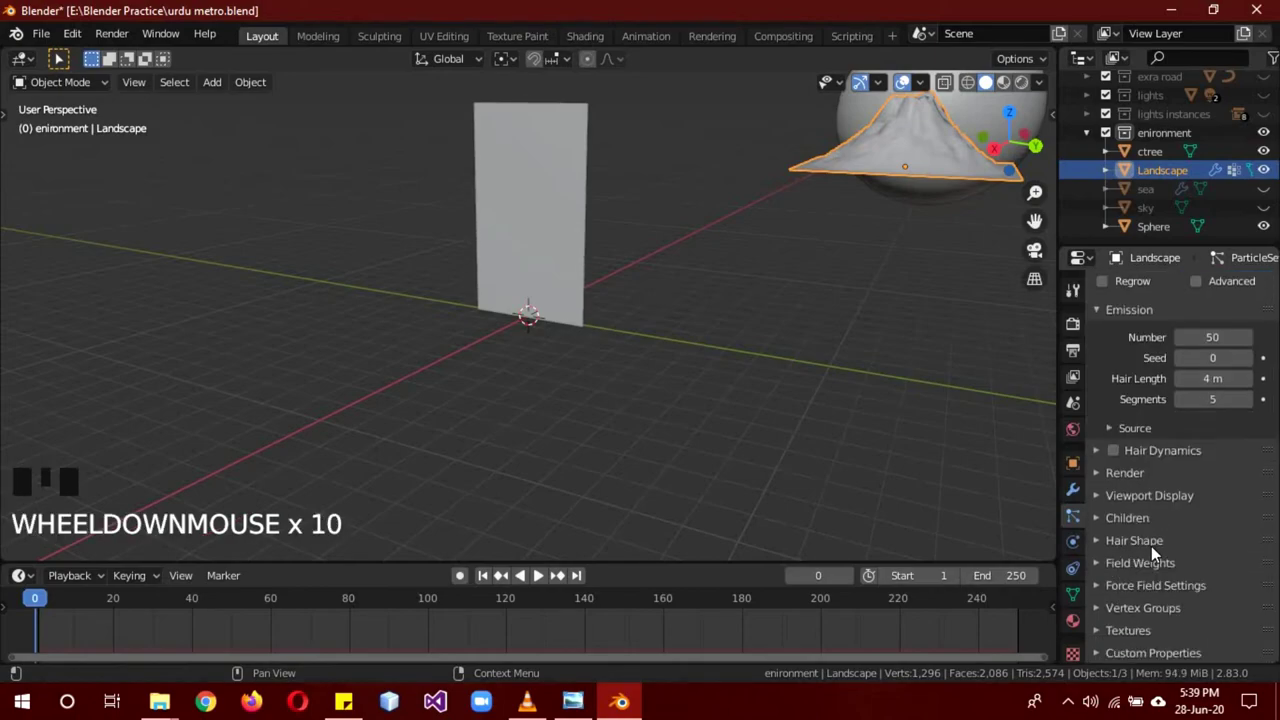
Set the hair Length to follow the painted vertex group.
click(1147, 618)
scroll(down, 3)
drag(1202, 589, 1083, 463)
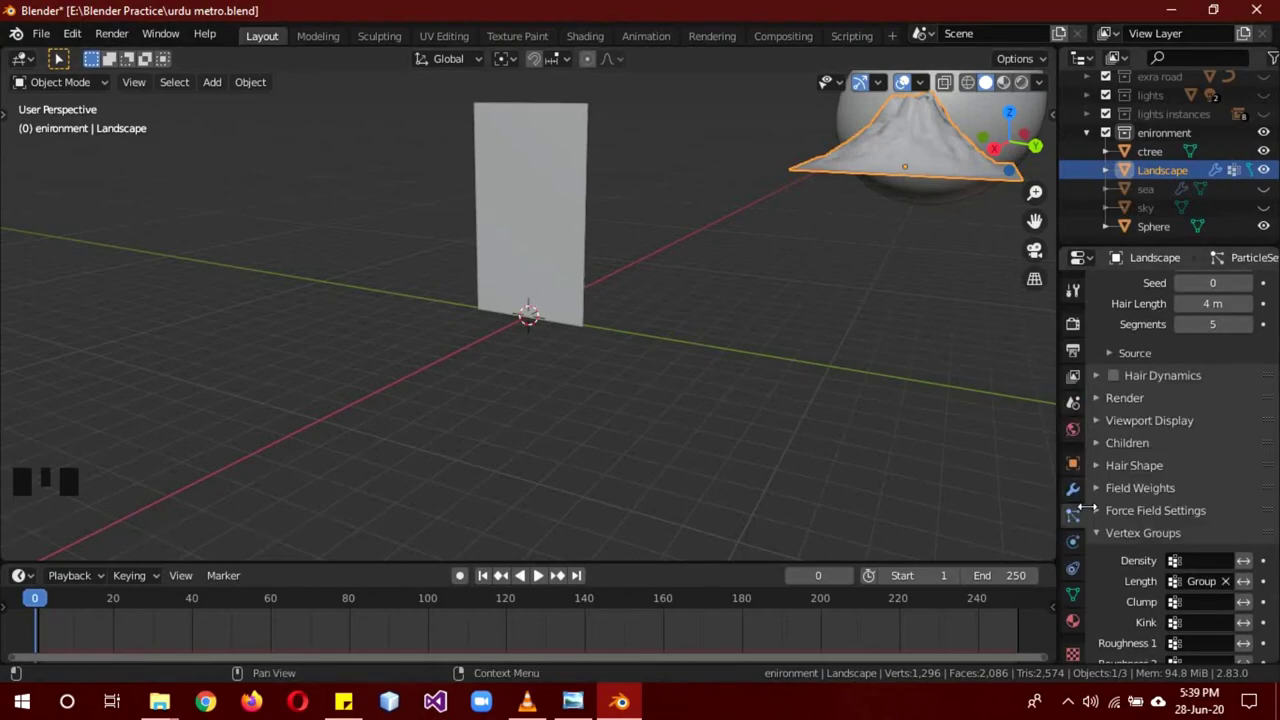
drag(1083, 593, 1159, 542)
scroll(up, 3)
drag(1150, 512, 1164, 604)
scroll(down, 3)
scroll(up, 3)
scroll(up, 3)
scroll(down, 3)
Render the hair as ctree object instances at scale 0.070, scattering small palms over the volcano patch.
click(1254, 495)
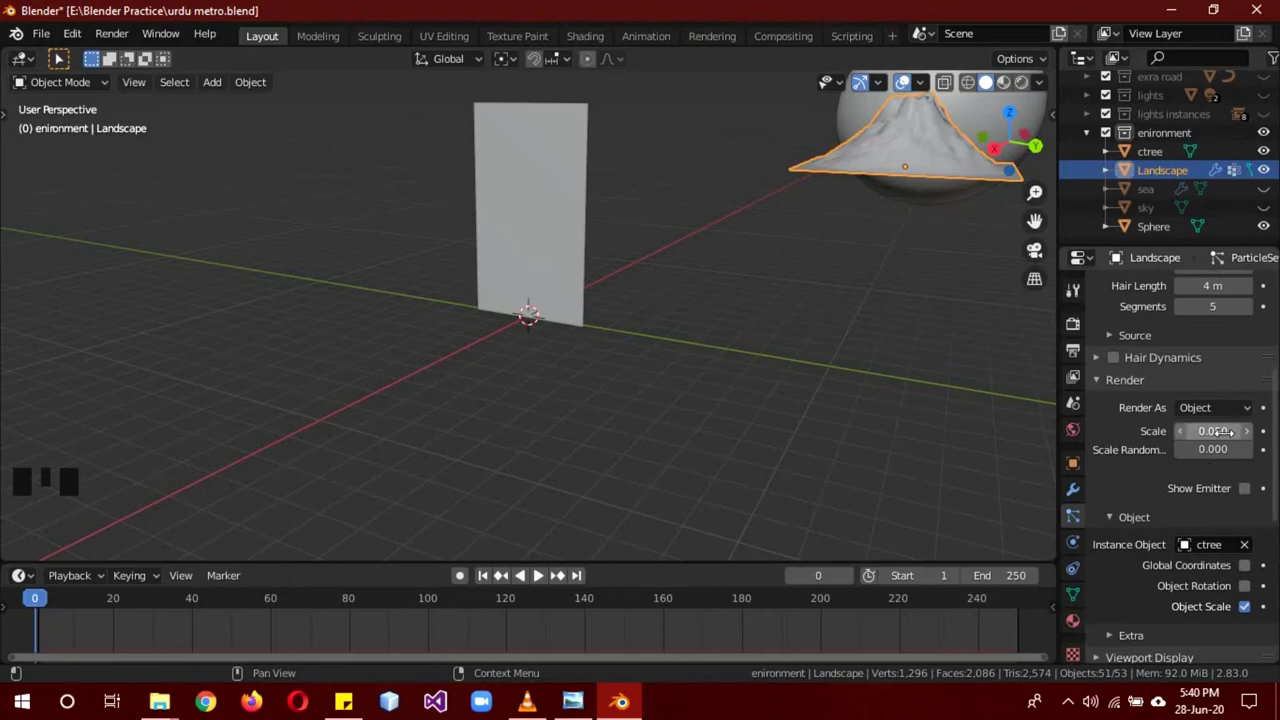
drag(1256, 442, 952, 165)
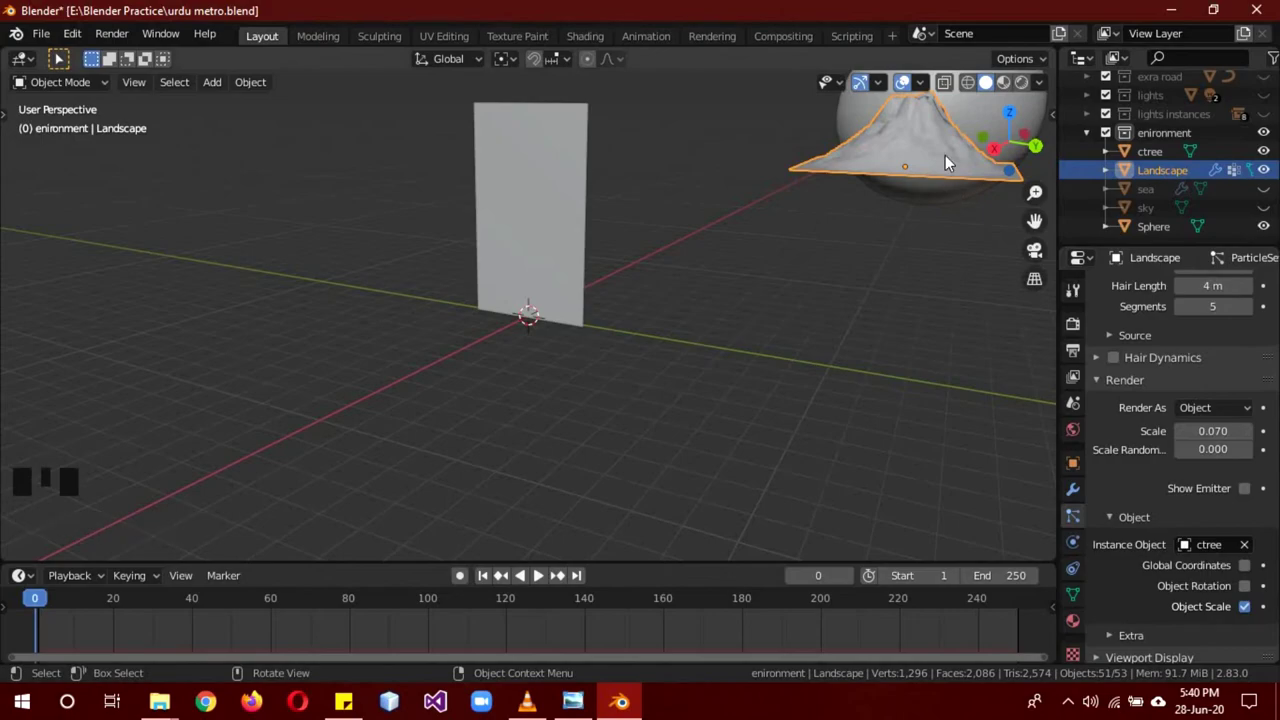
drag(919, 331, 888, 340)
scroll(down, 3)
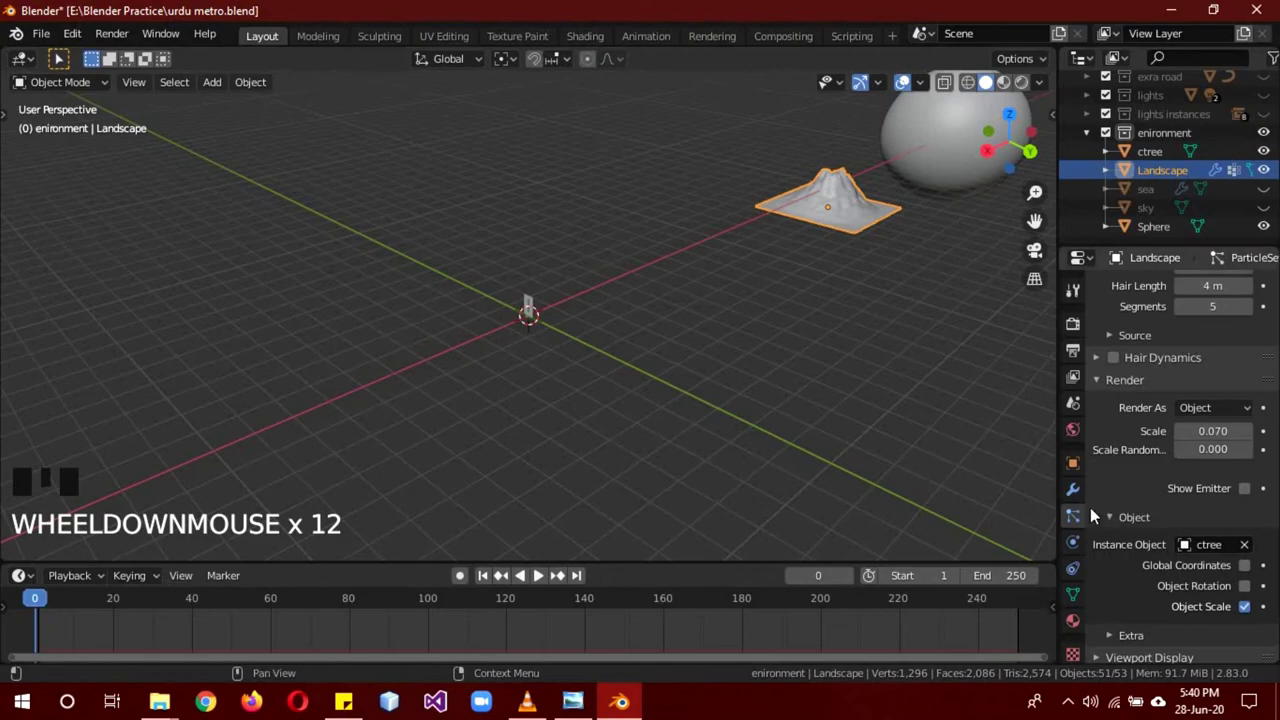
drag(1084, 502, 892, 239)
scroll(up, 3)
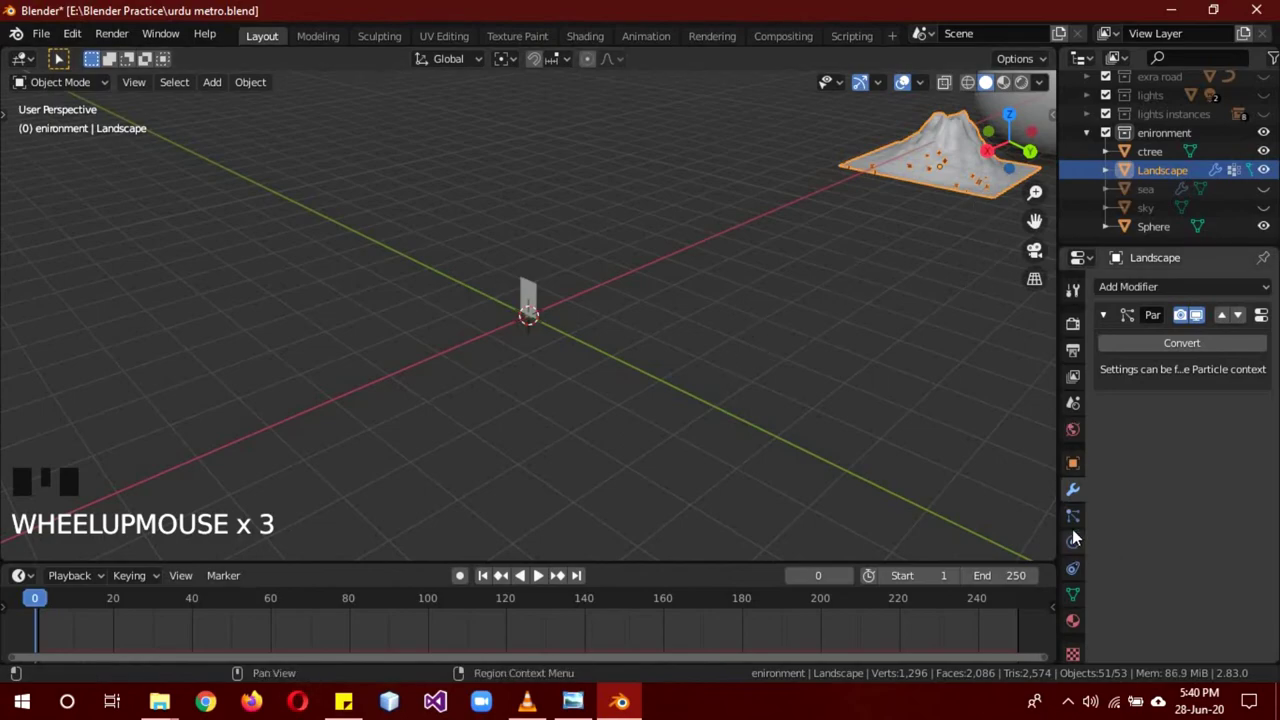
Move the original ctree palm plane away from the scene centre.
drag(1077, 517, 562, 344)
drag(532, 296, 644, 272)
key(g)
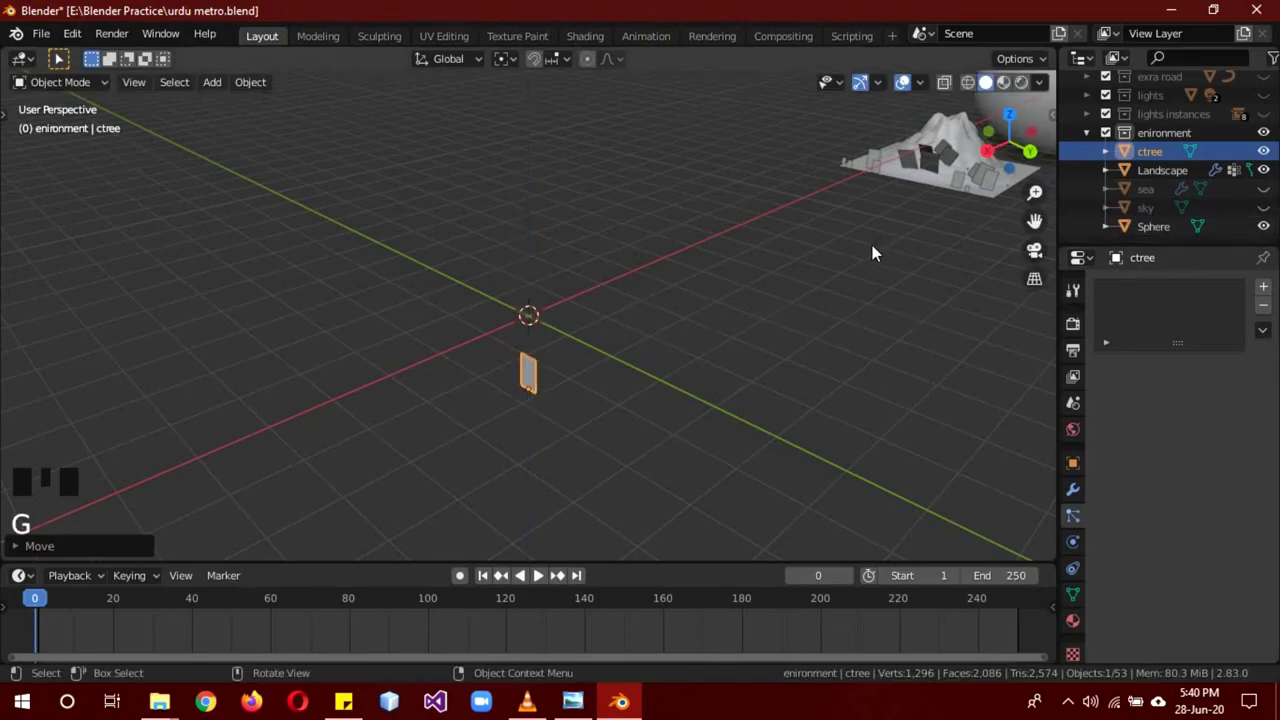
key(z)
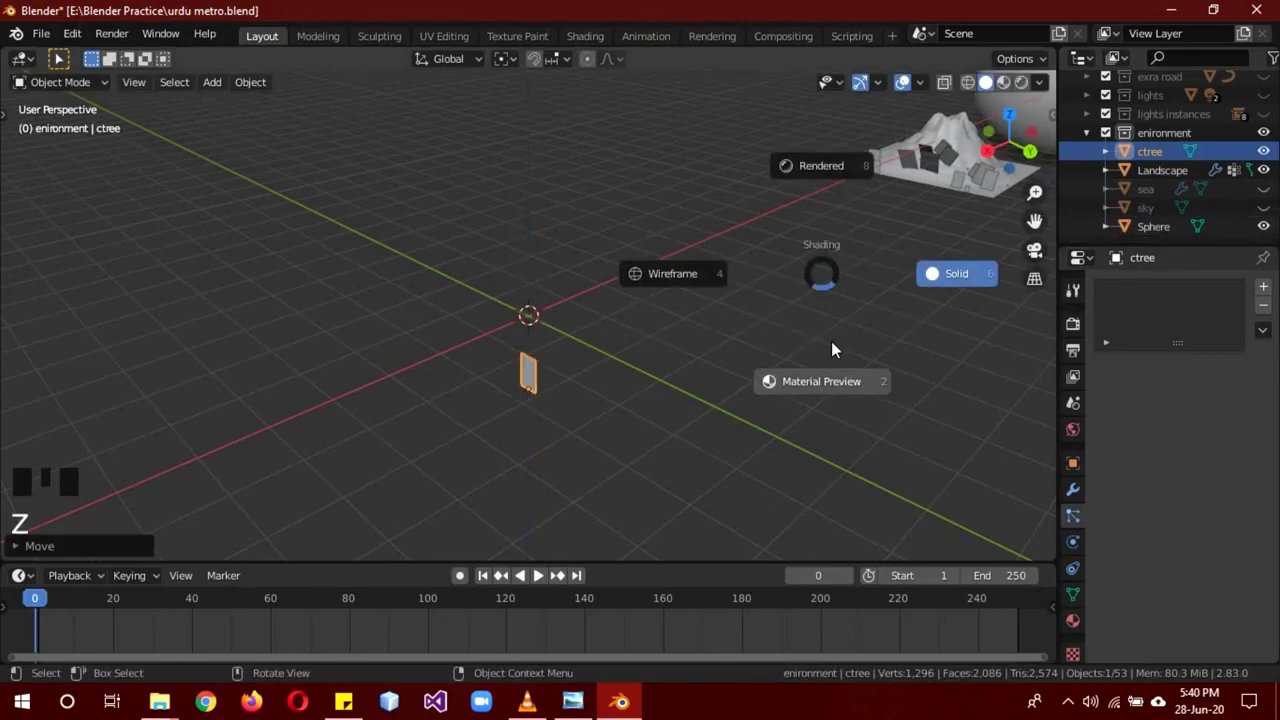
Unhide the station, road, lights, sea and sky collections in the outliner.
drag(873, 323, 732, 281)
key(a)
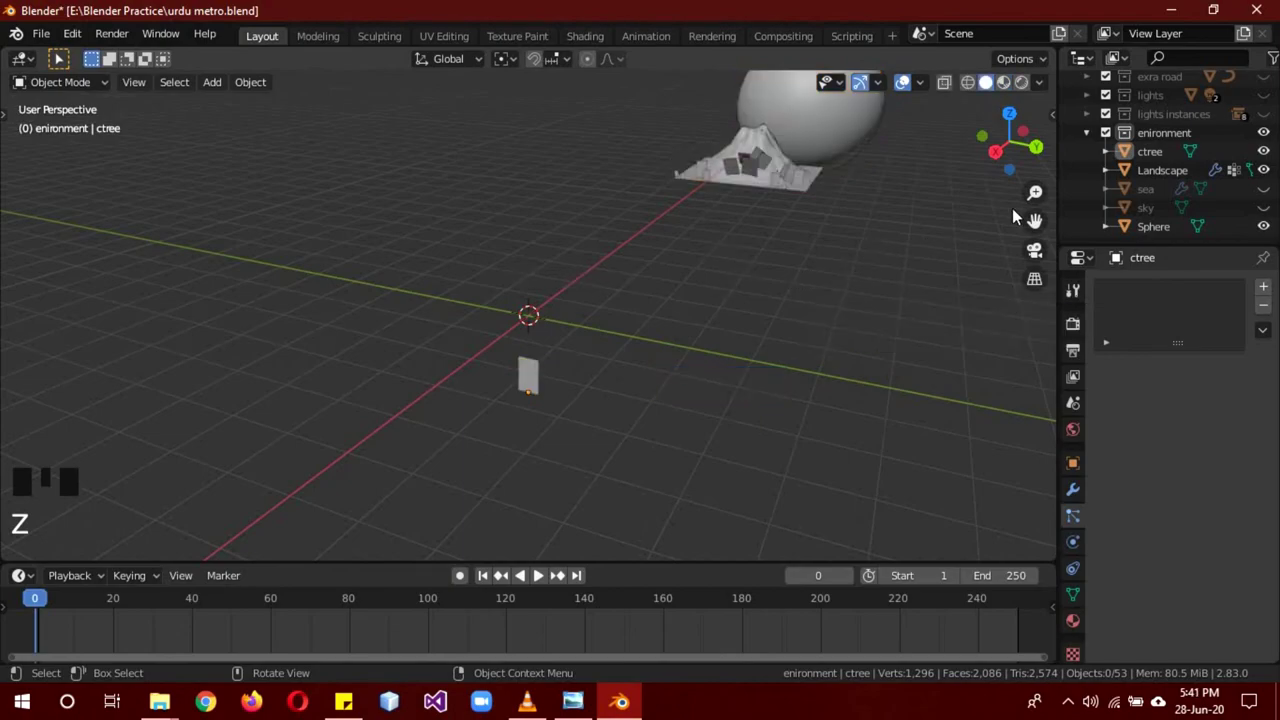
drag(1269, 194, 1257, 126)
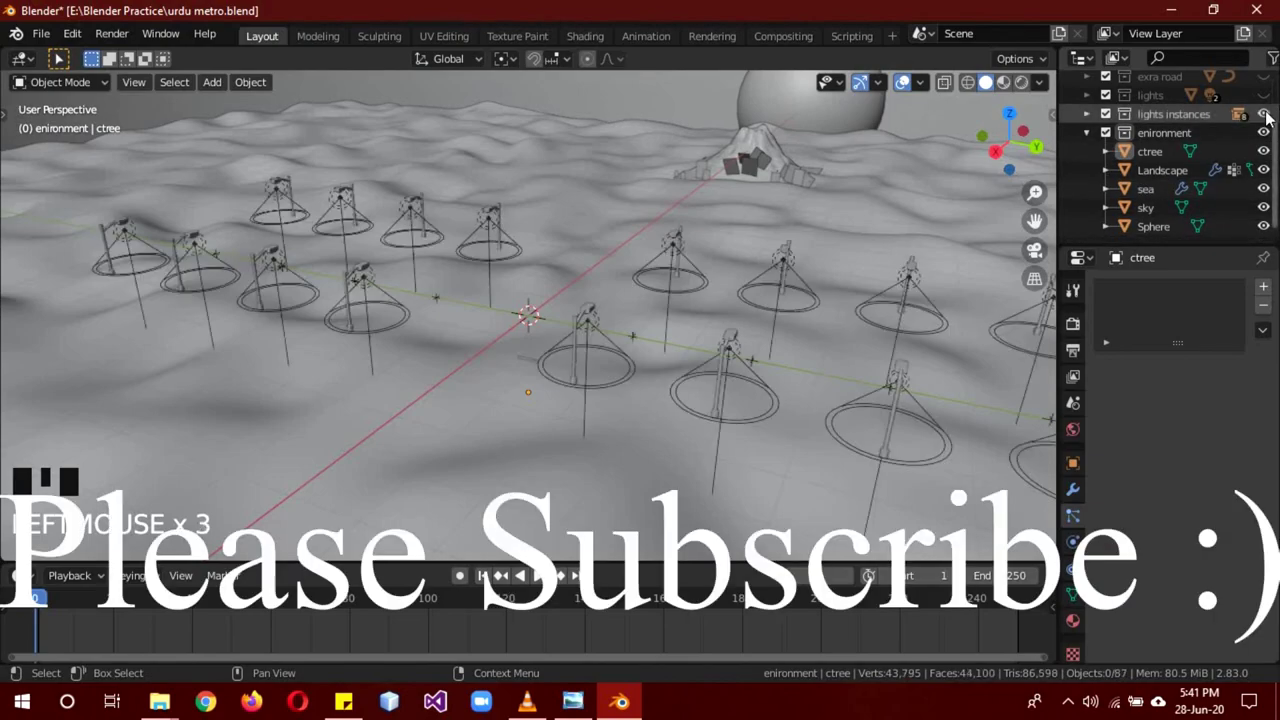